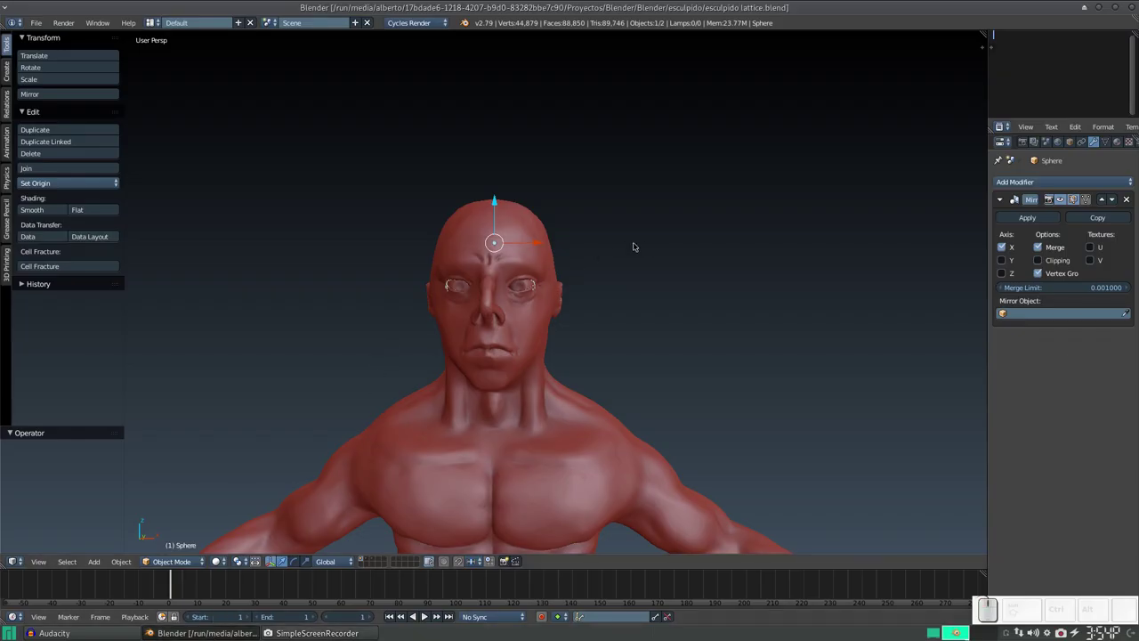
# - Orbit and zoom around the sculpted bust to inspect the face from several angles
pyautogui.scroll(-3)
pyautogui.moveTo(634, 295); pyautogui.dragTo(574, 319)
pyautogui.scroll(3)
pyautogui.scroll(-3)
pyautogui.moveTo(595, 314); pyautogui.dragTo(535, 337)
pyautogui.moveTo(490, 285); pyautogui.dragTo(189, 424)
pyautogui.moveTo(373, 322); pyautogui.dragTo(559, 281)
pyautogui.scroll(3)
pyautogui.scroll(3)
pyautogui.scroll(-3)
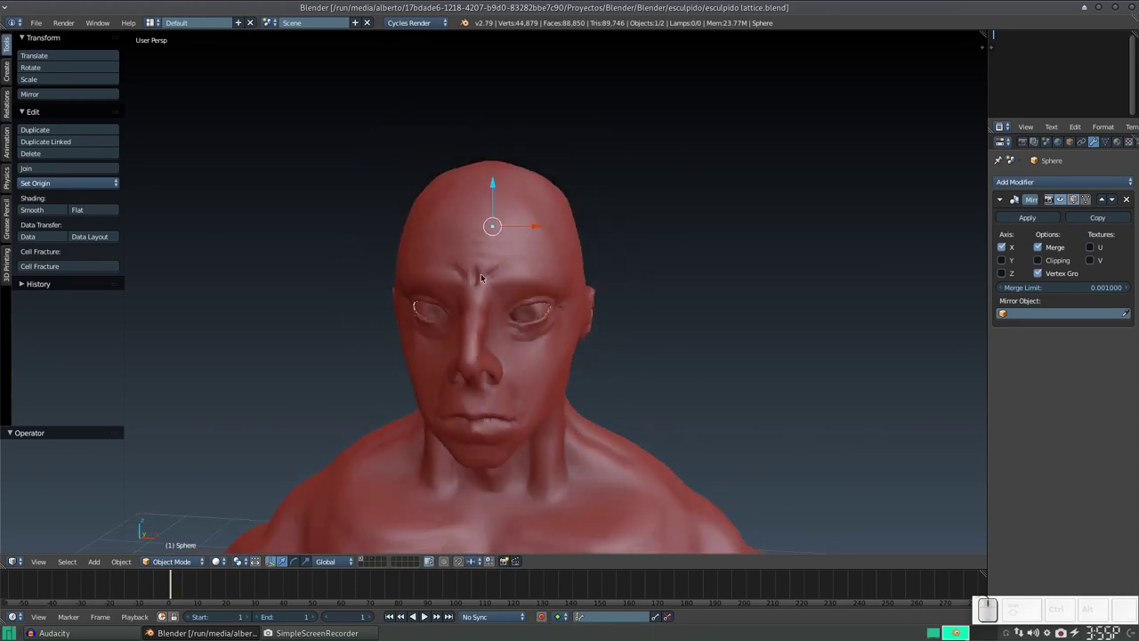
# - Orbit from slightly above back to a front view of the face
pyautogui.middleClick(447, 291)
pyautogui.moveTo(473, 325); pyautogui.dragTo(468, 321)
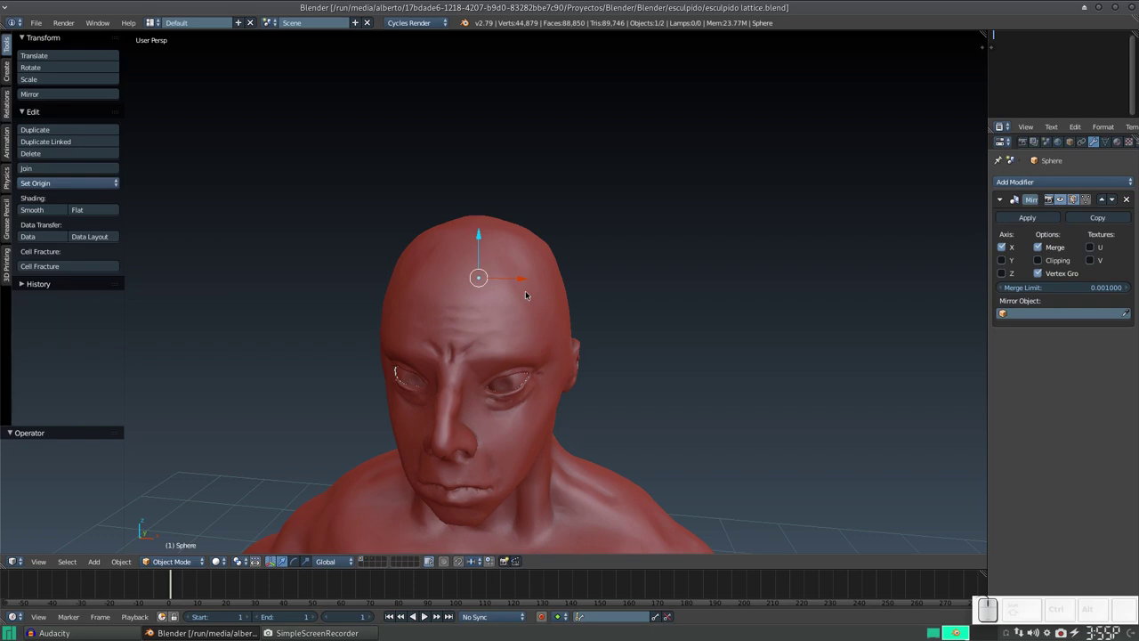
pyautogui.moveTo(528, 300); pyautogui.dragTo(538, 270)
pyautogui.scroll(-3)
pyautogui.scroll(3)
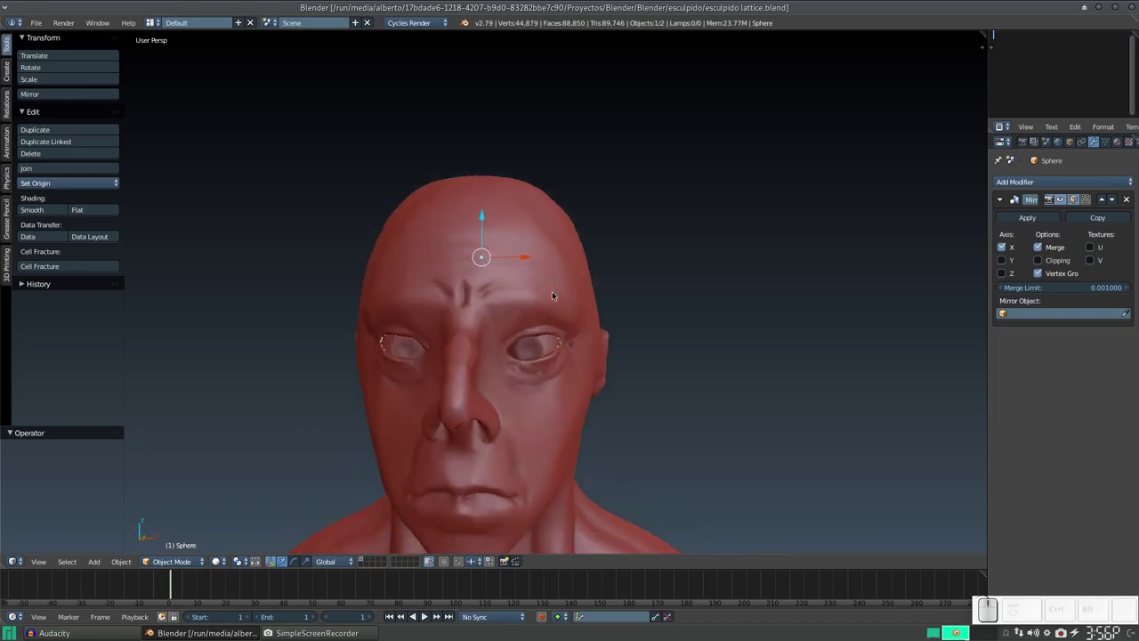
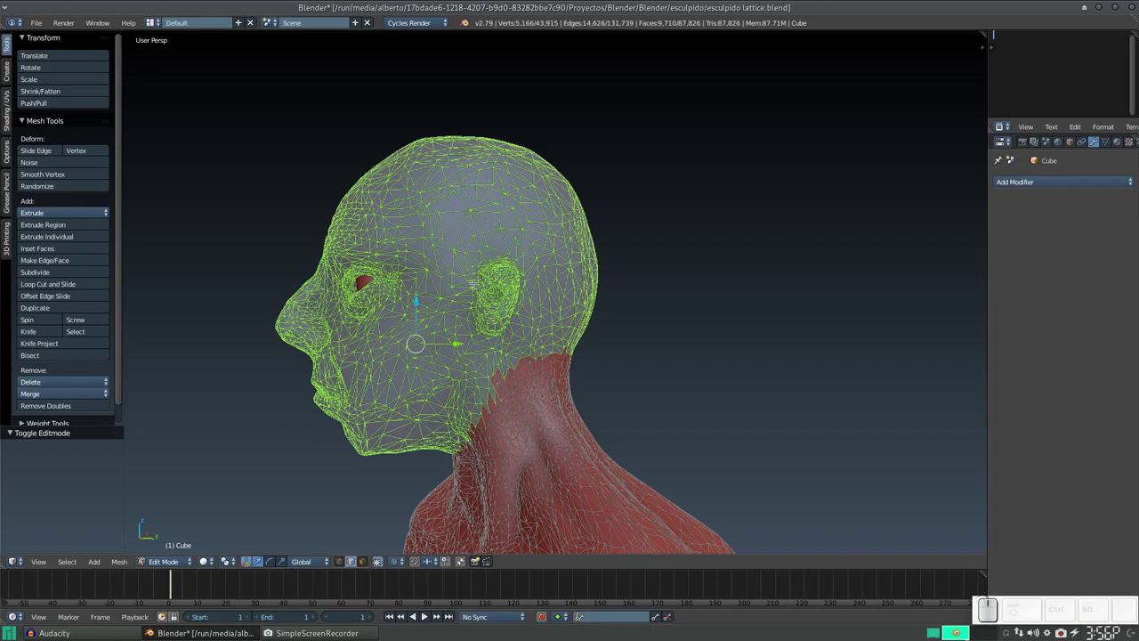
# - In vertex select mode and Right view, circle-select the head vertices with C
pyautogui.press('ctrl+Tab')
pyautogui.click(438, 353)
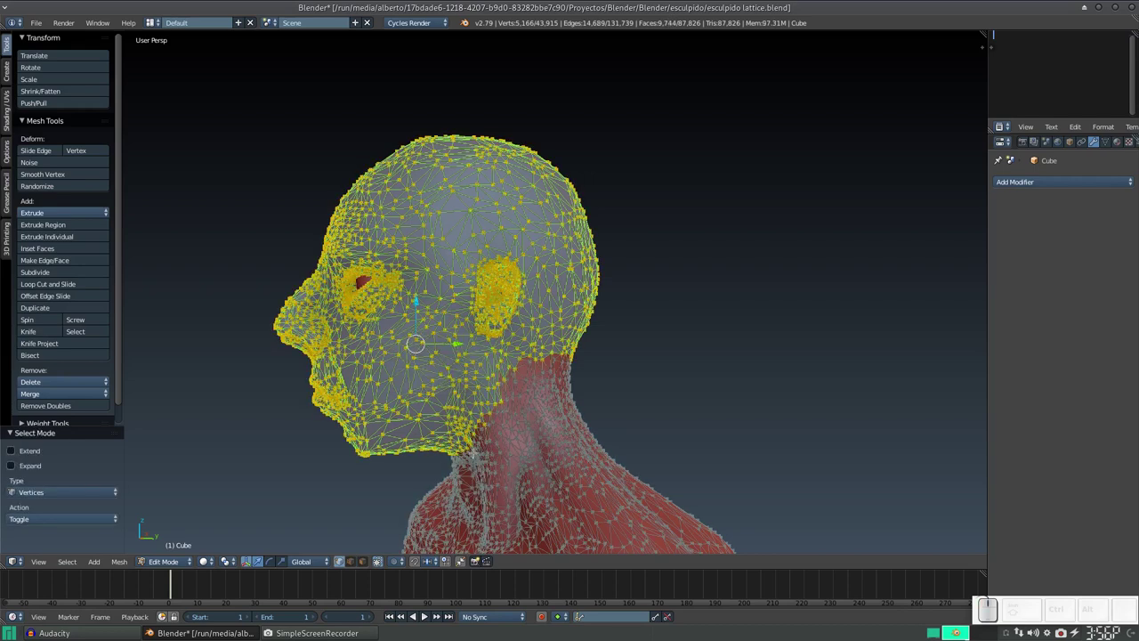
pyautogui.press('KP_3')
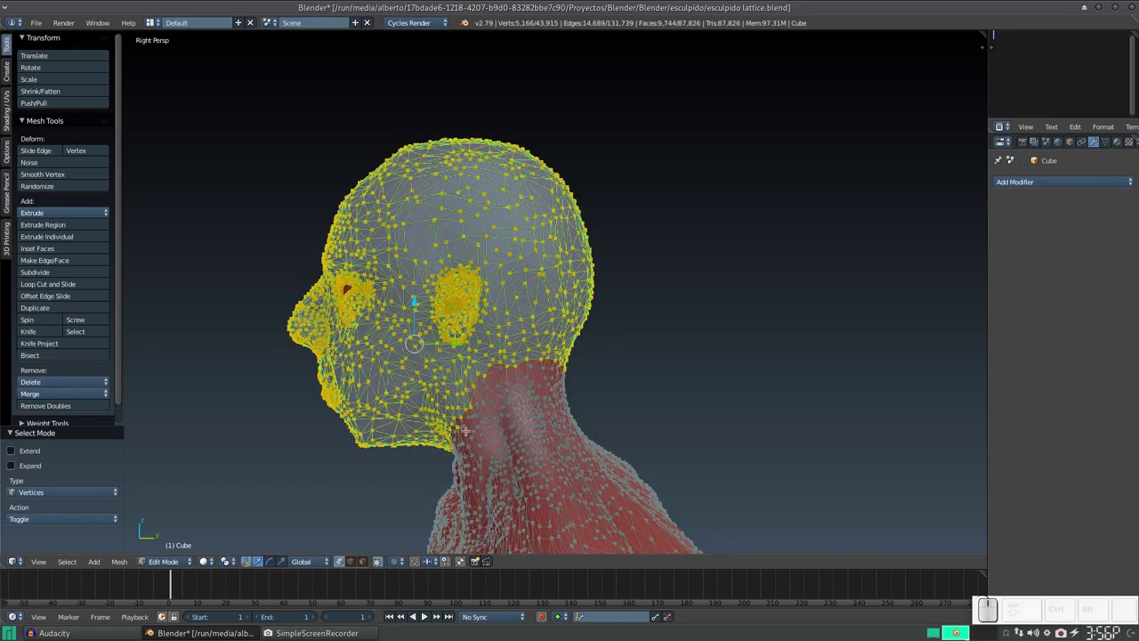
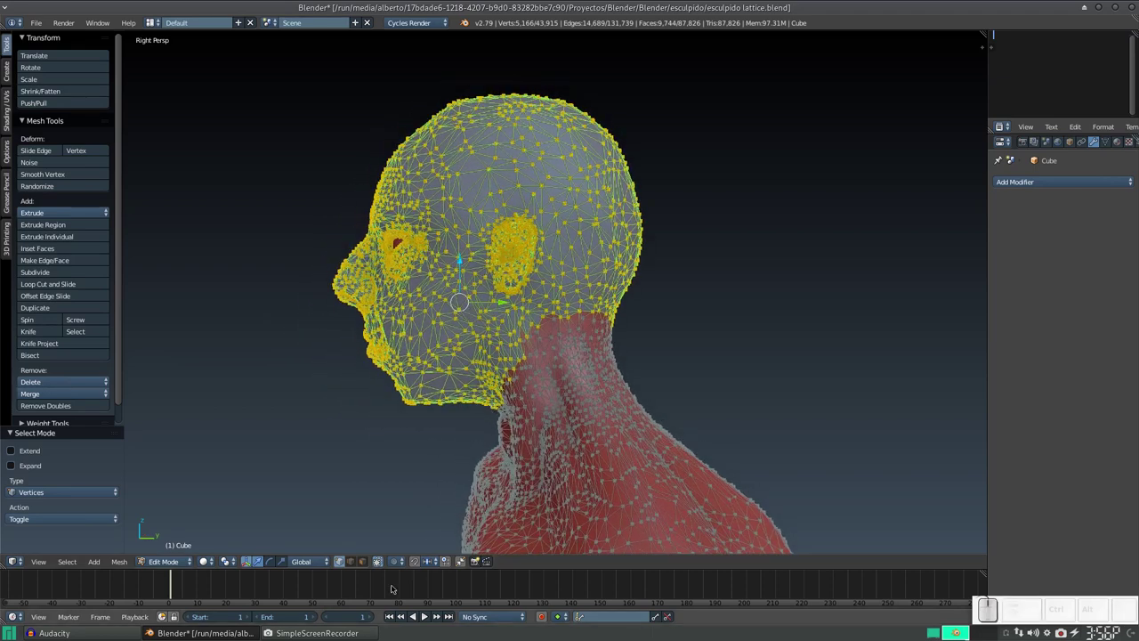
pyautogui.click(385, 562)
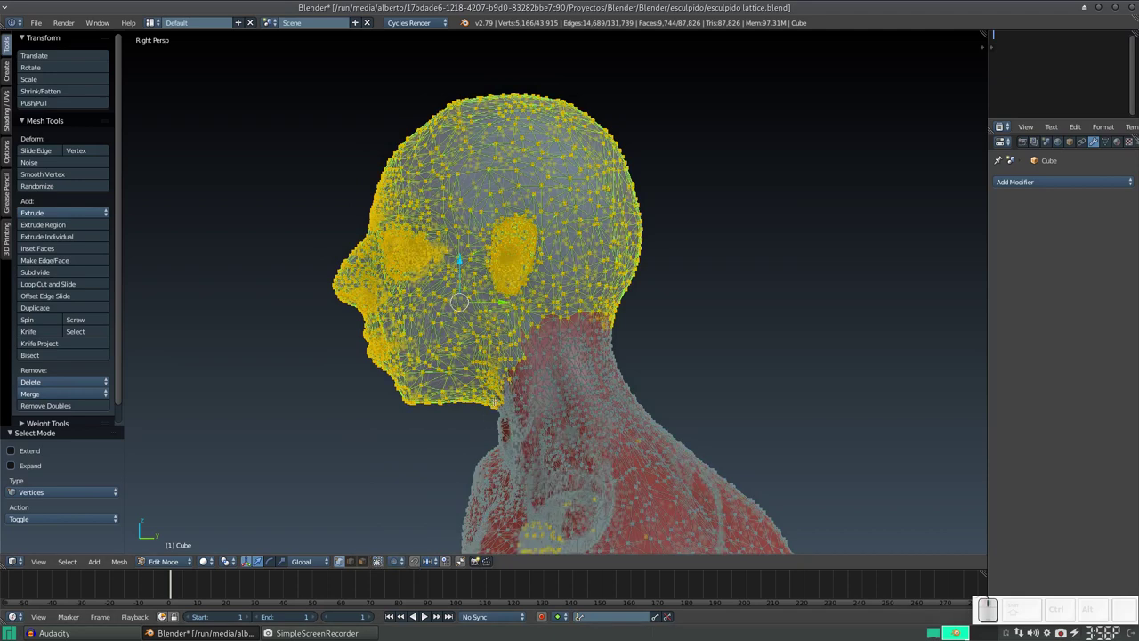
pyautogui.press('c')
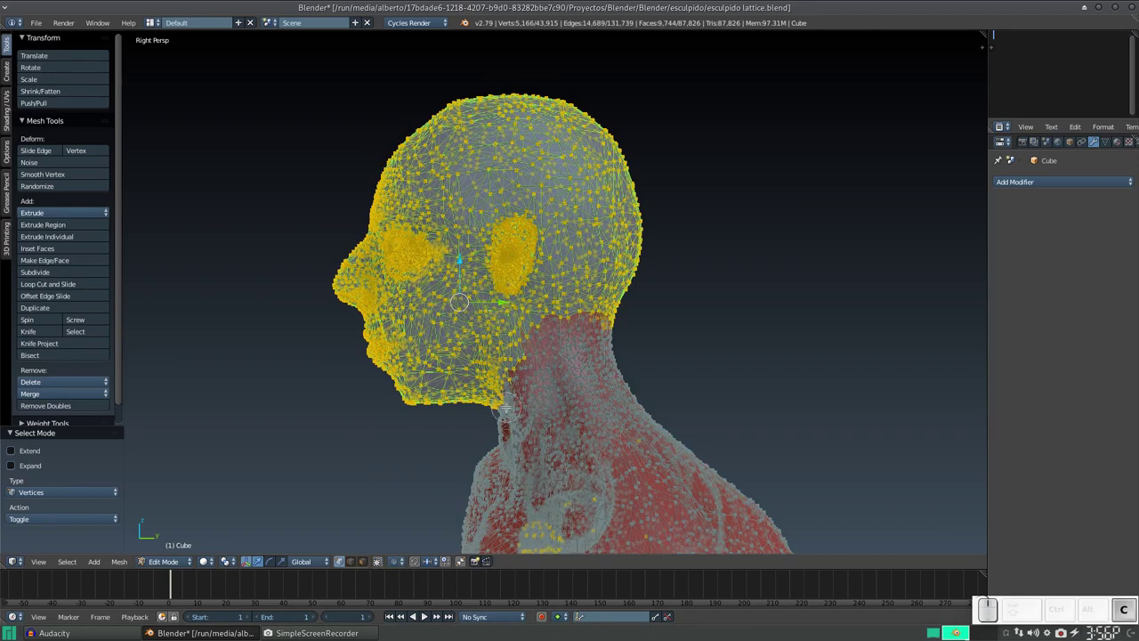
pyautogui.scroll(-3)
pyautogui.scroll(-3)
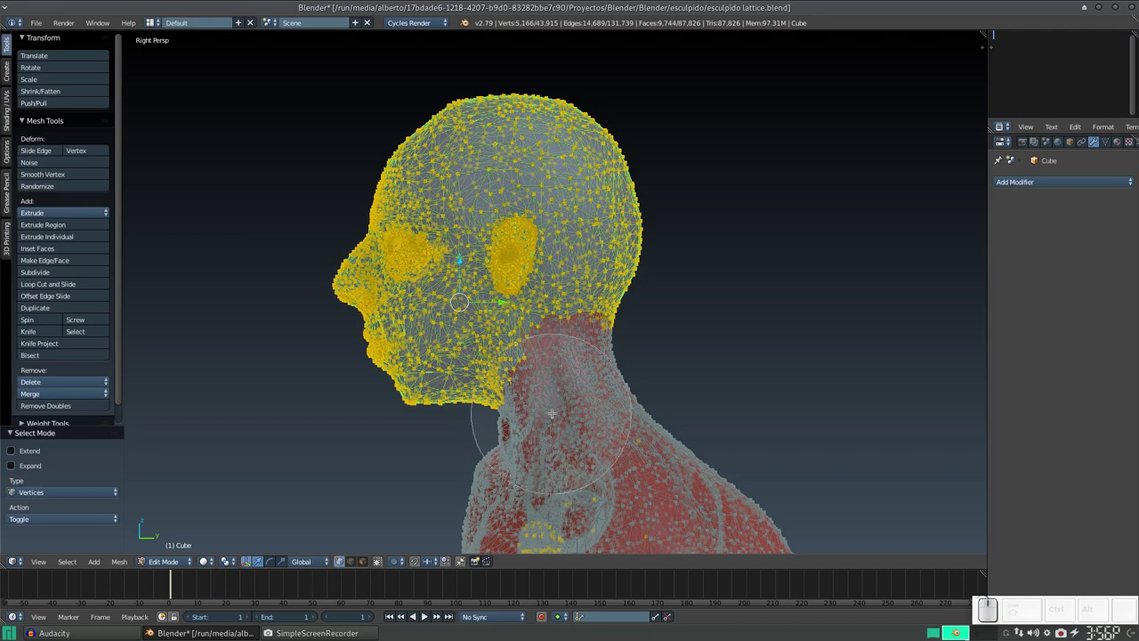
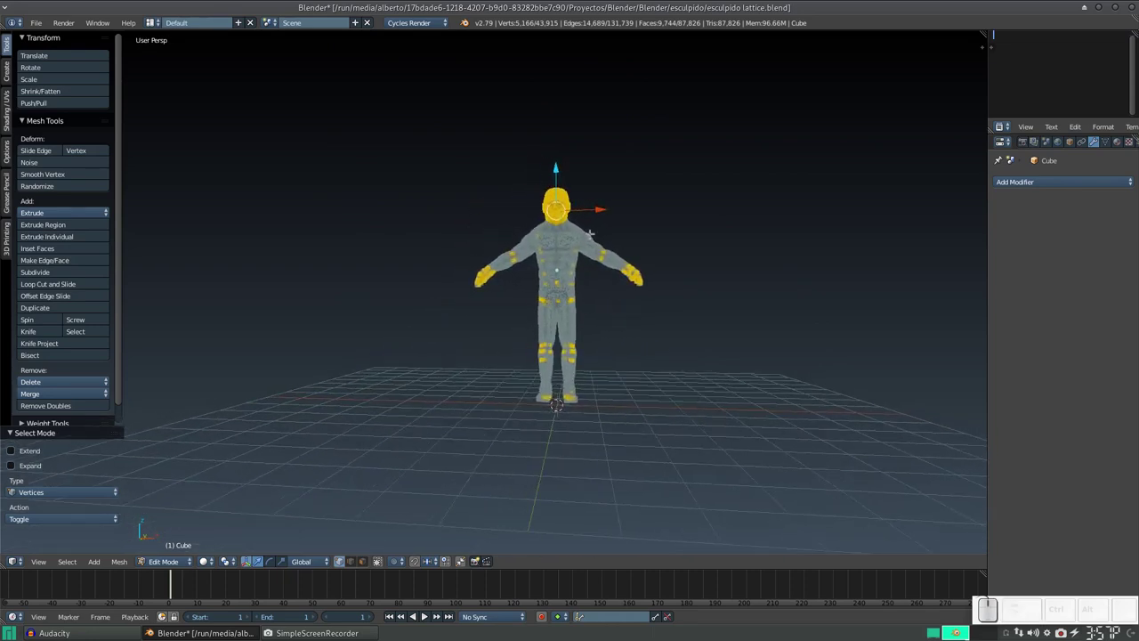
# - Brush the face, jaw and ear vertices out of the selection with circle select
pyautogui.press('c')
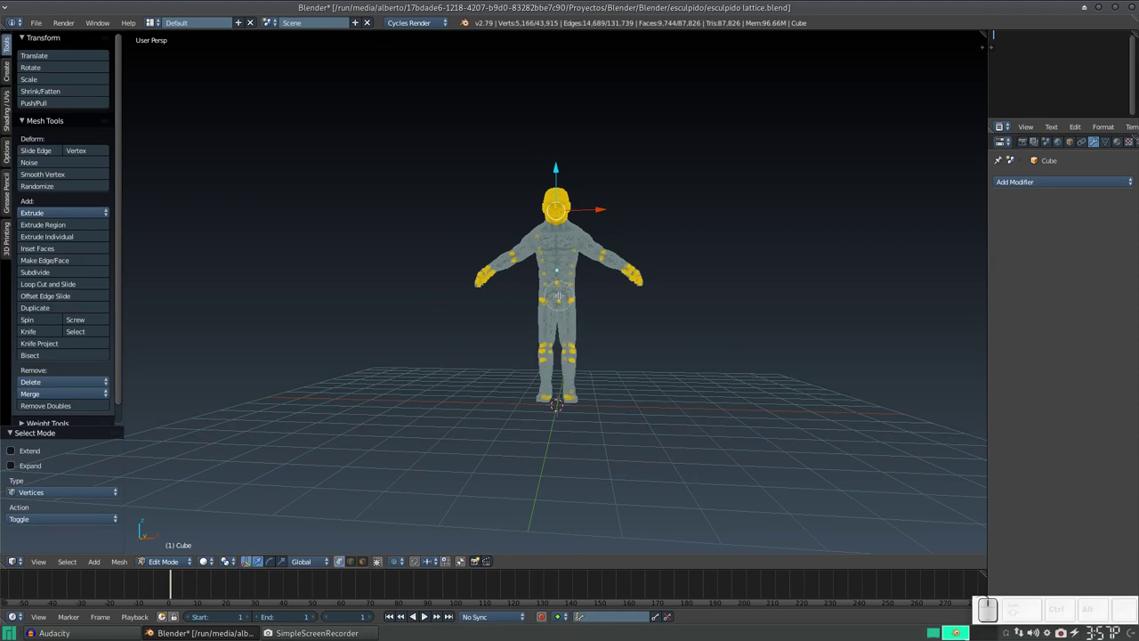
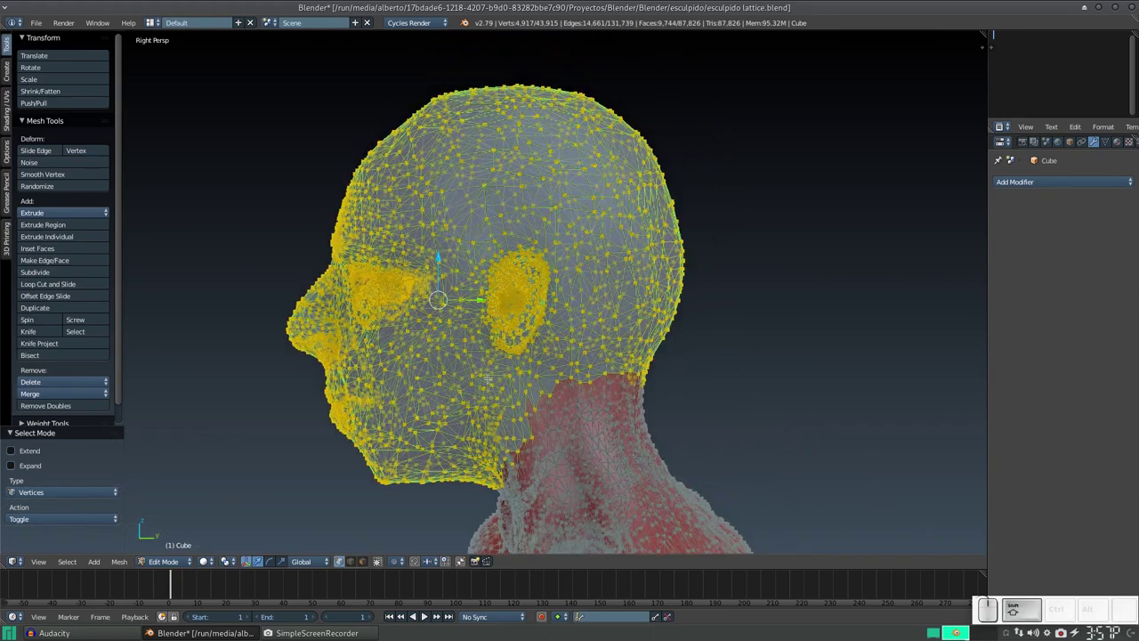
pyautogui.press('c')
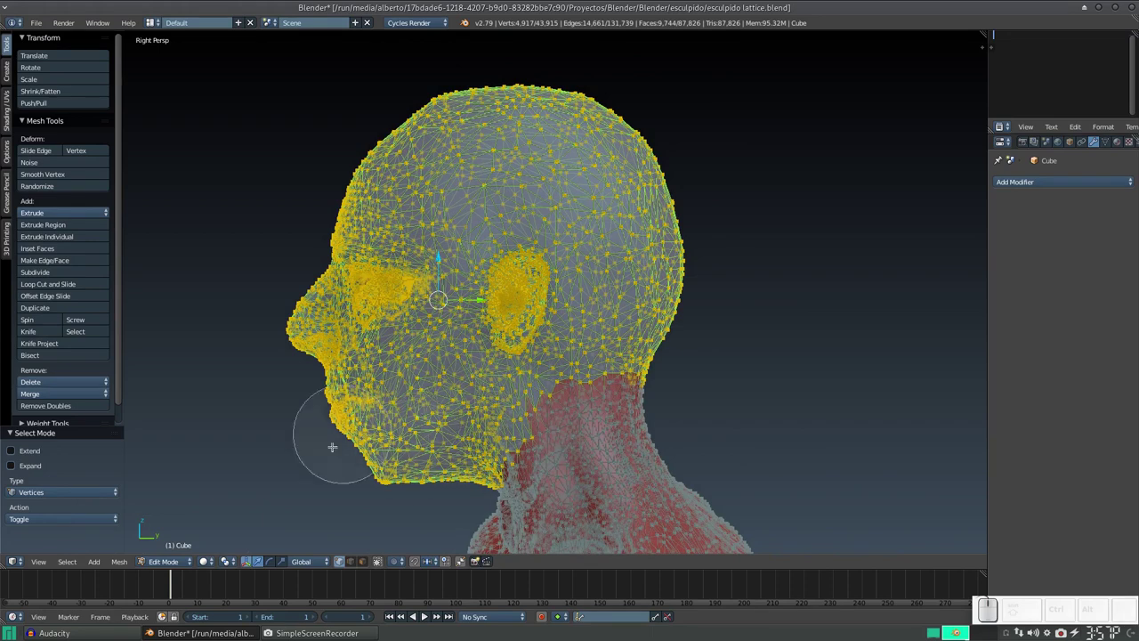
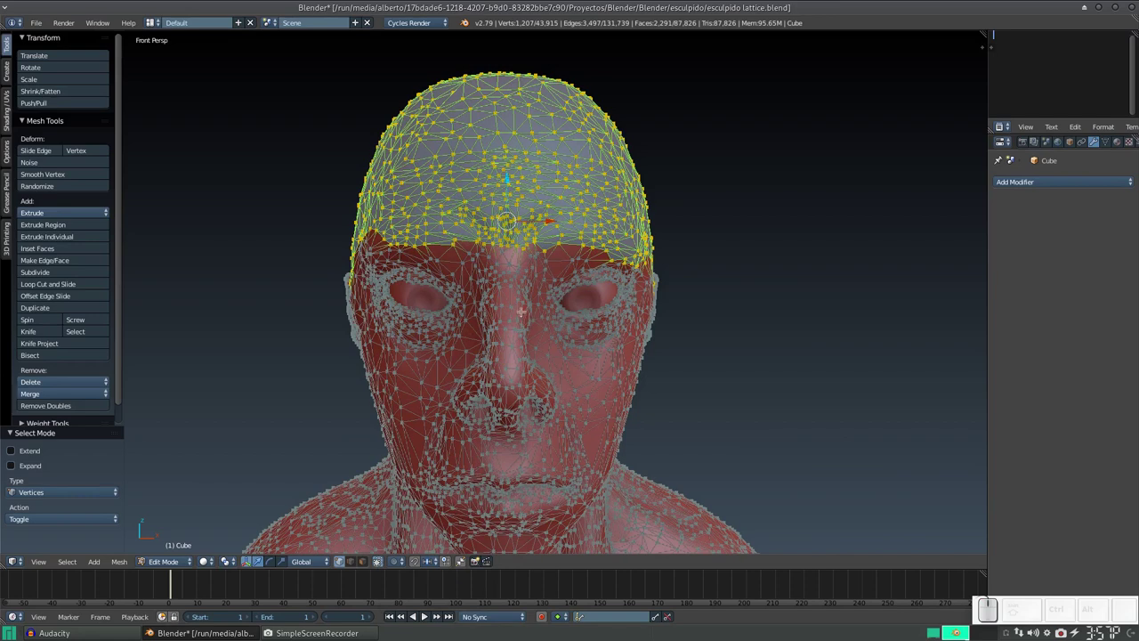
# - Refine the selection to the top and back of the head with circle select
pyautogui.press('c')
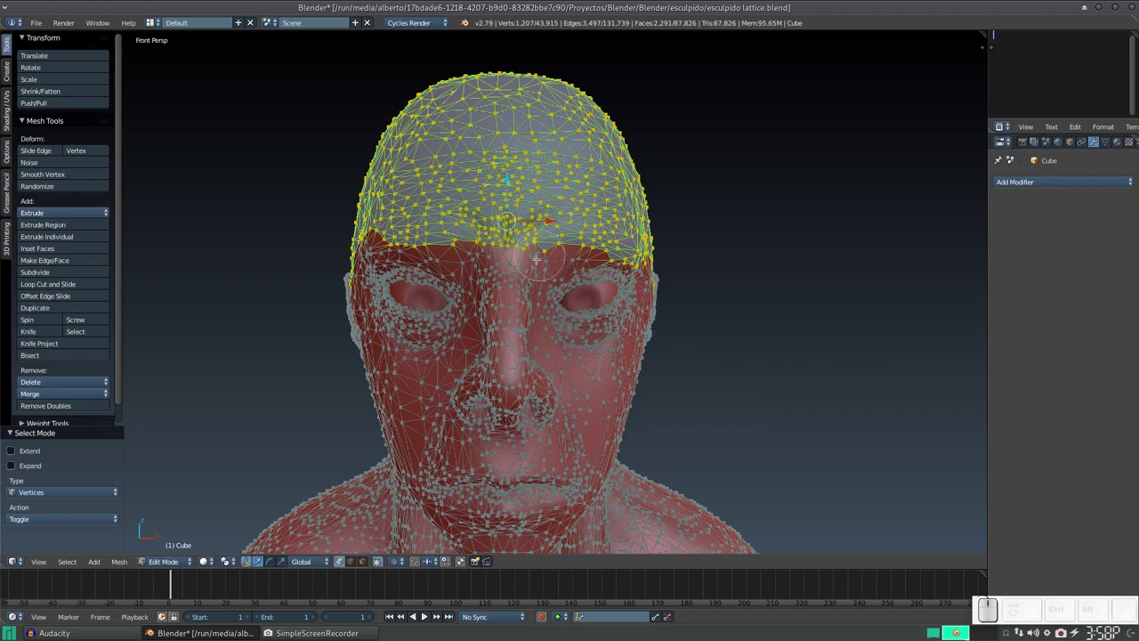
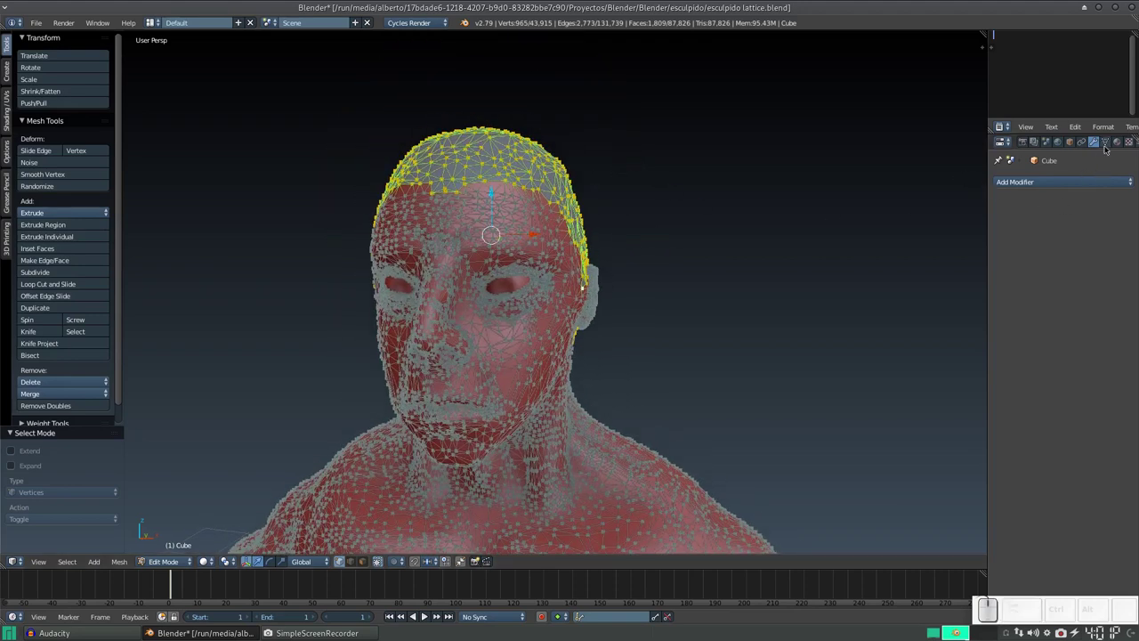
# - Add a vertex group on the head mesh and name it cabello
pyautogui.click(1111, 147)
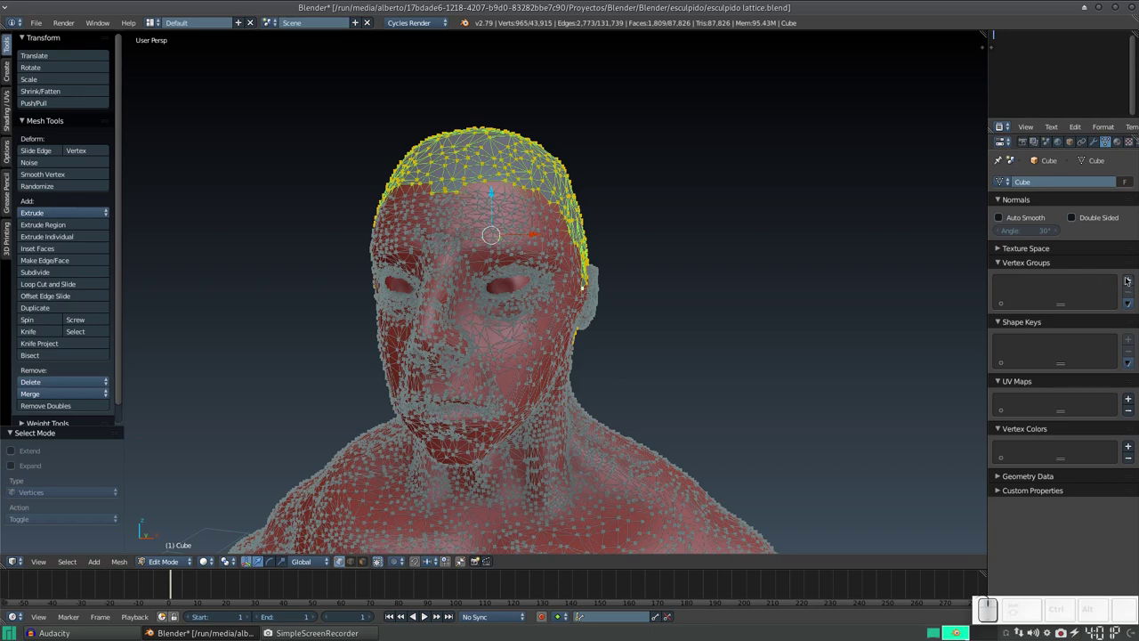
pyautogui.click(1132, 278)
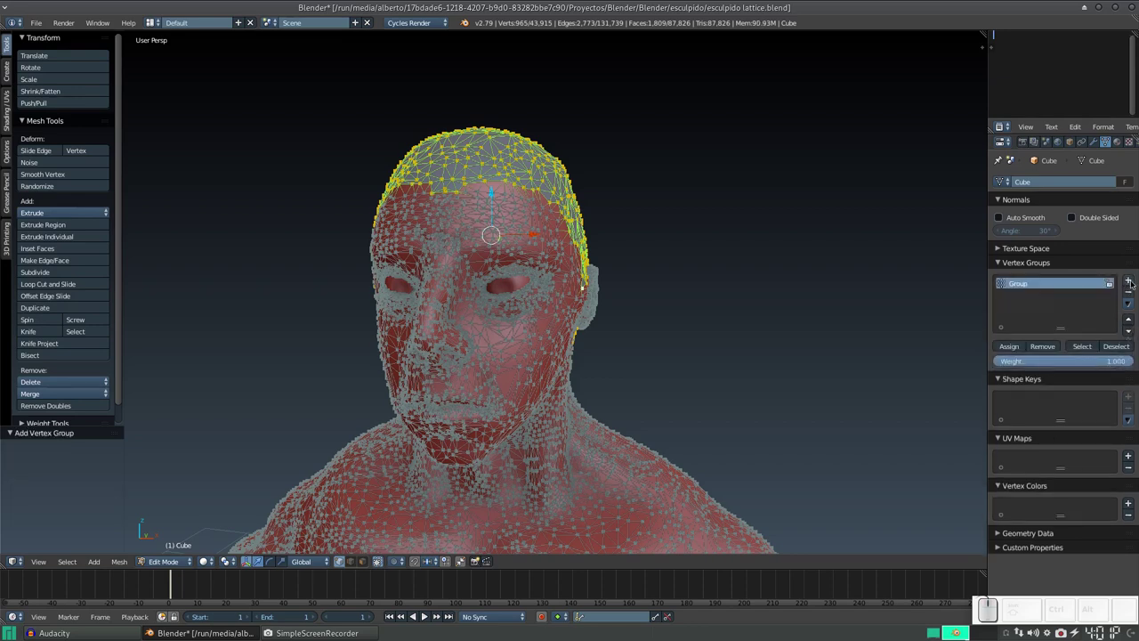
pyautogui.click(1028, 284)
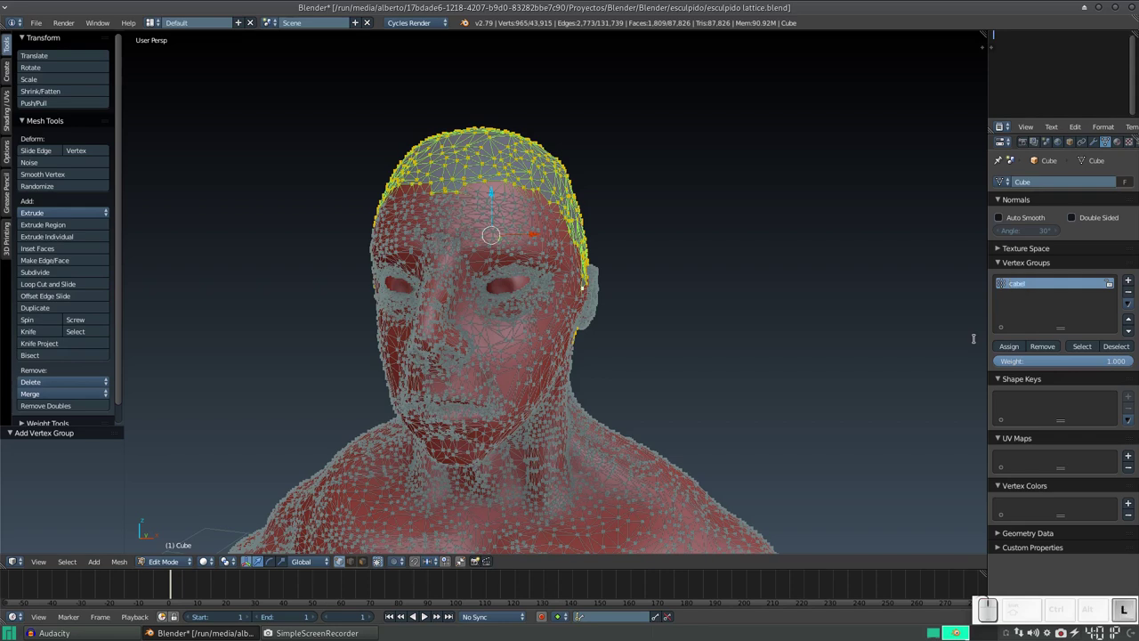
pyautogui.press('Return')
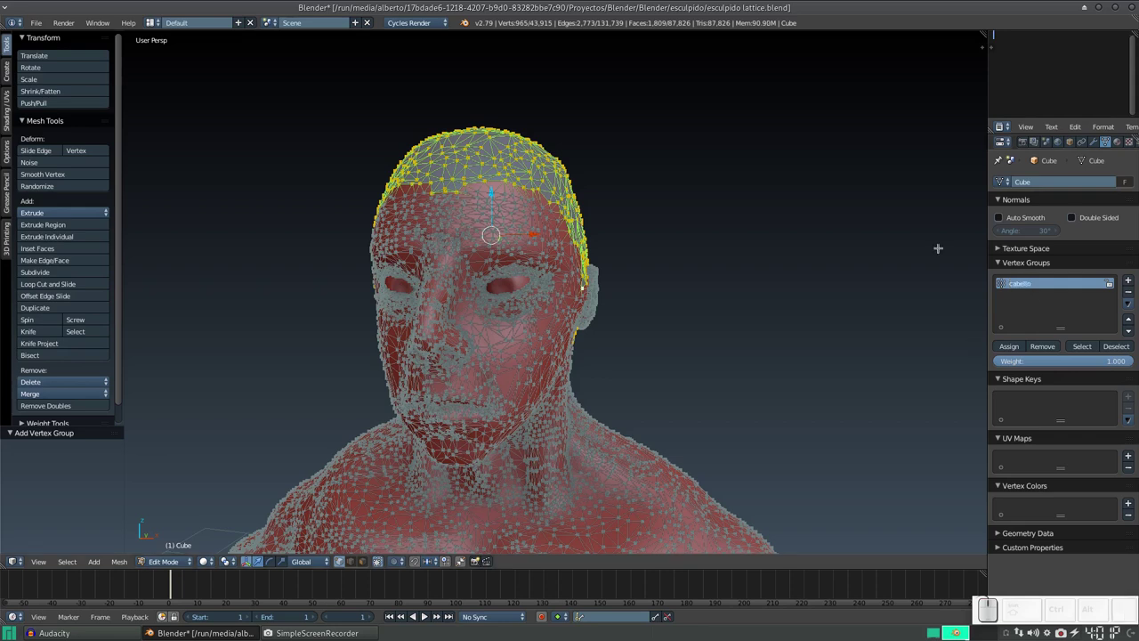
# - Back in Object Mode, add a particle system to the figure and set its type to Hair
pyautogui.press('Tab')
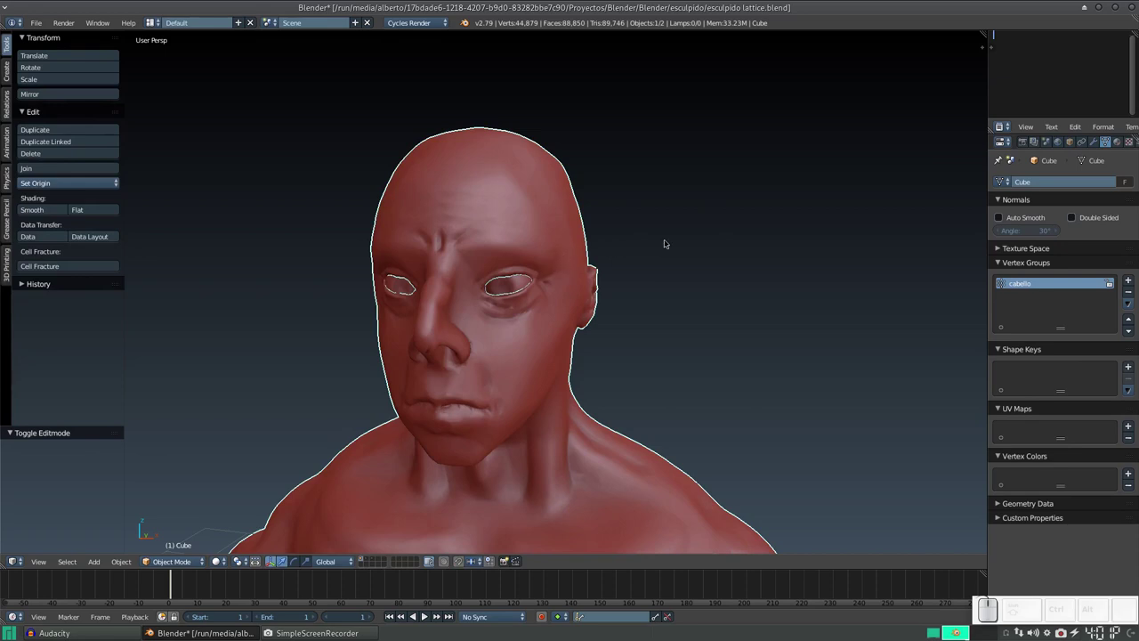
pyautogui.moveTo(1131, 141); pyautogui.dragTo(901, 134)
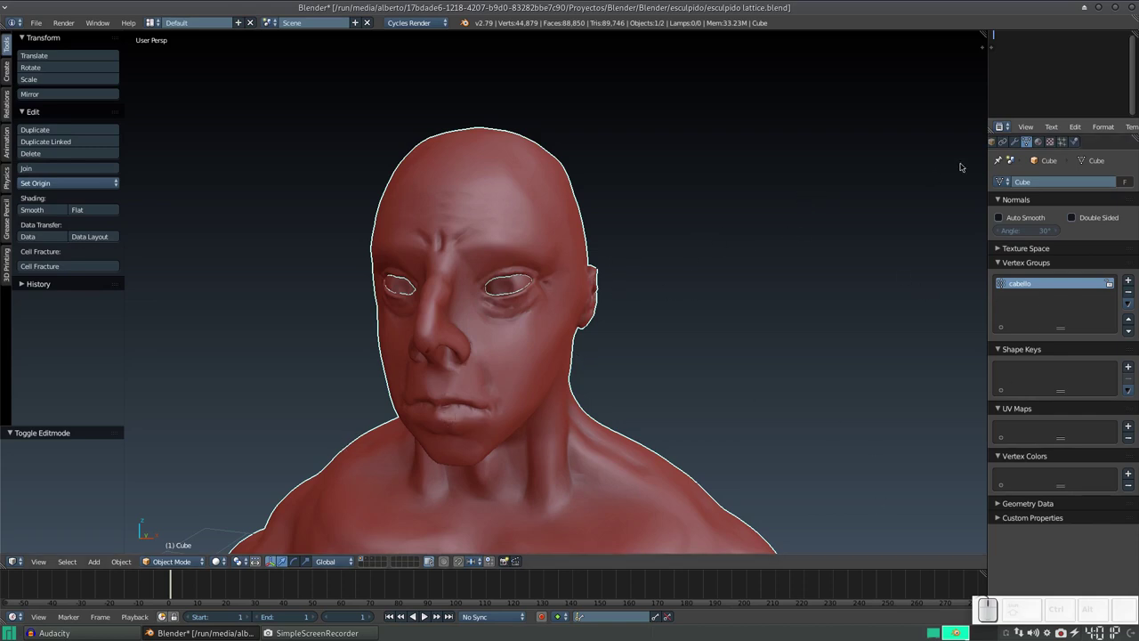
pyautogui.moveTo(618, 237); pyautogui.dragTo(813, 290)
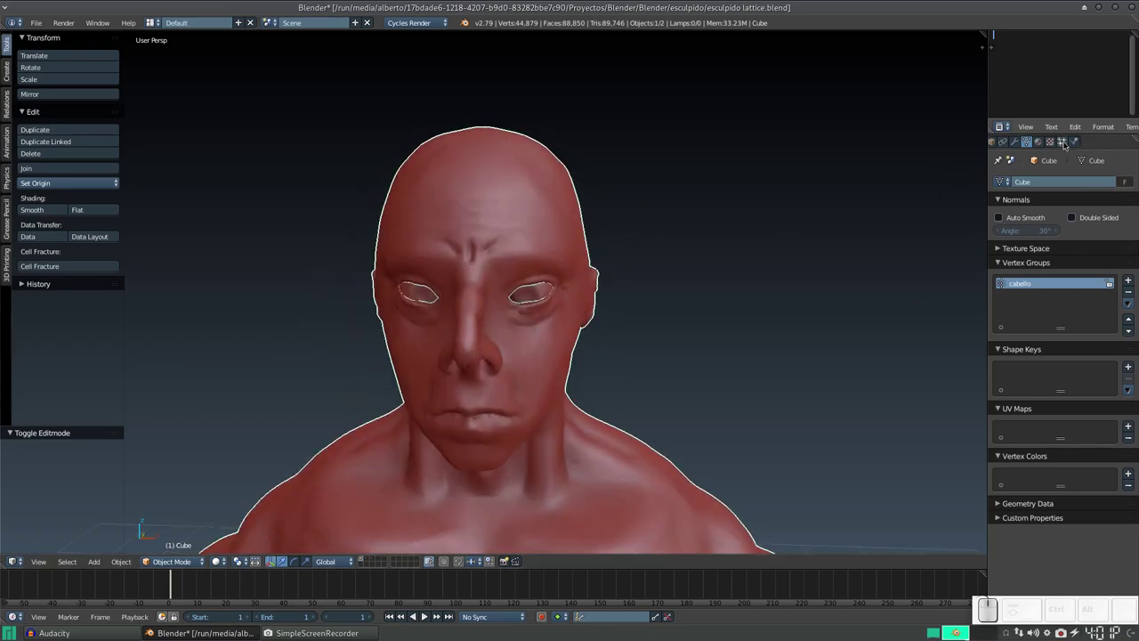
pyautogui.click(1066, 146)
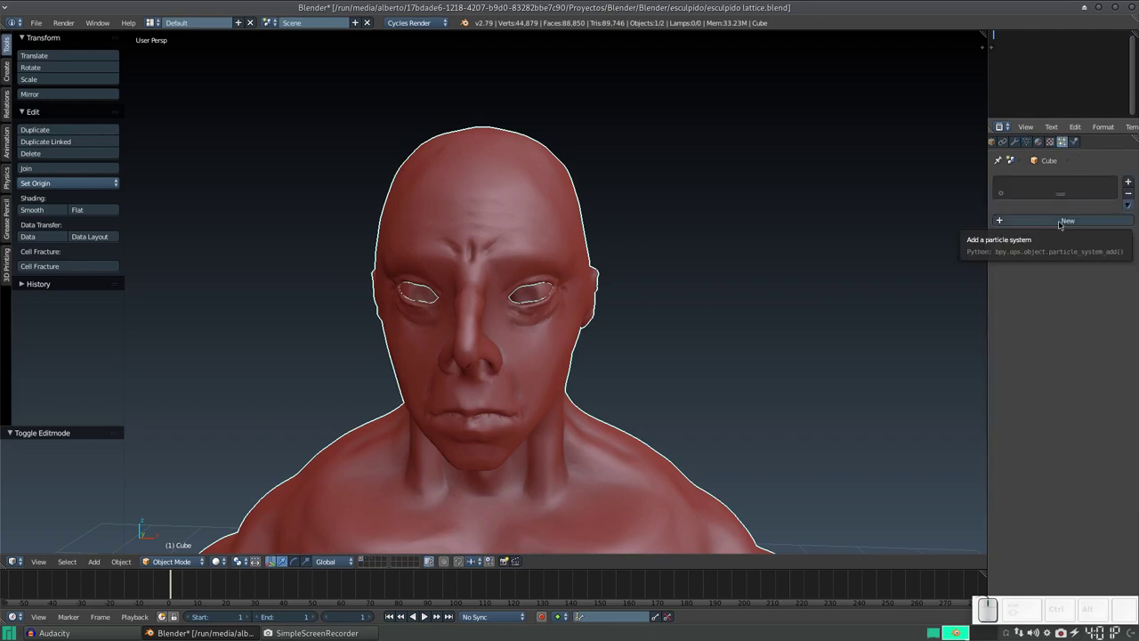
pyautogui.click(1063, 224)
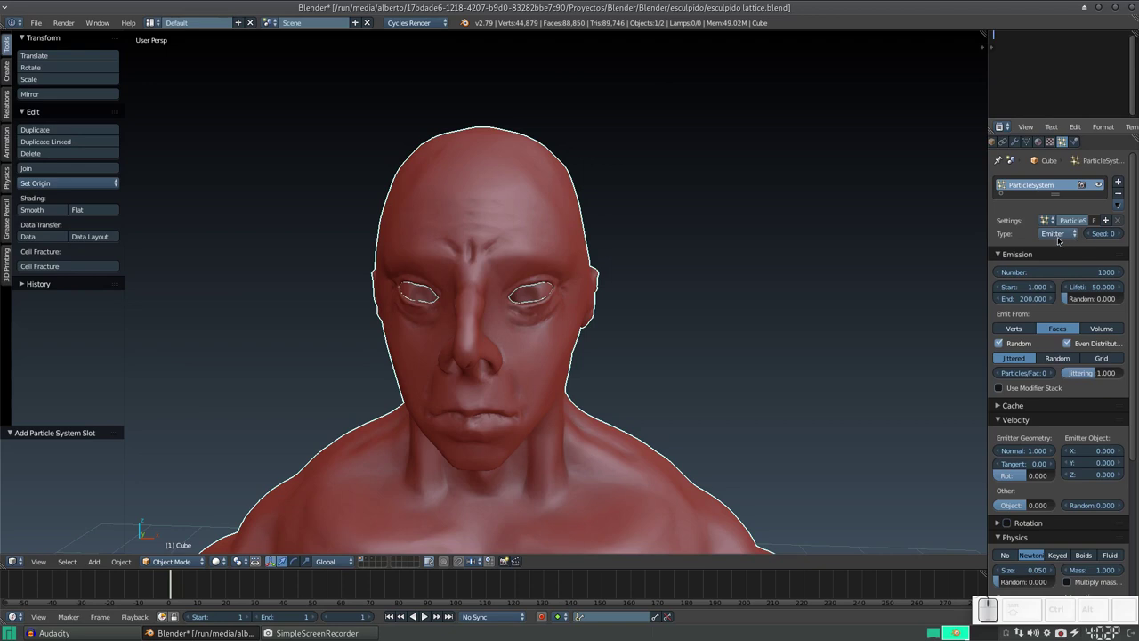
pyautogui.click(1069, 236)
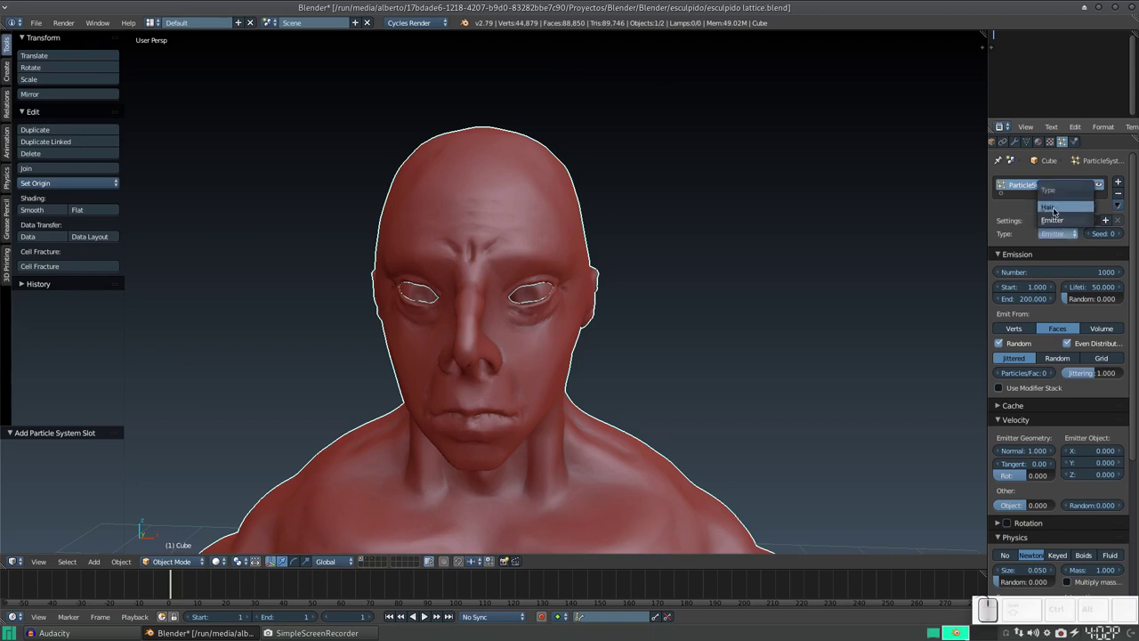
pyautogui.click(1059, 210)
# - Set Hair Length to 0.2 and expand the particle Vertex Groups panel
pyautogui.scroll(-3)
pyautogui.moveTo(518, 383); pyautogui.dragTo(537, 285)
pyautogui.scroll(3)
pyautogui.middleClick(687, 261)
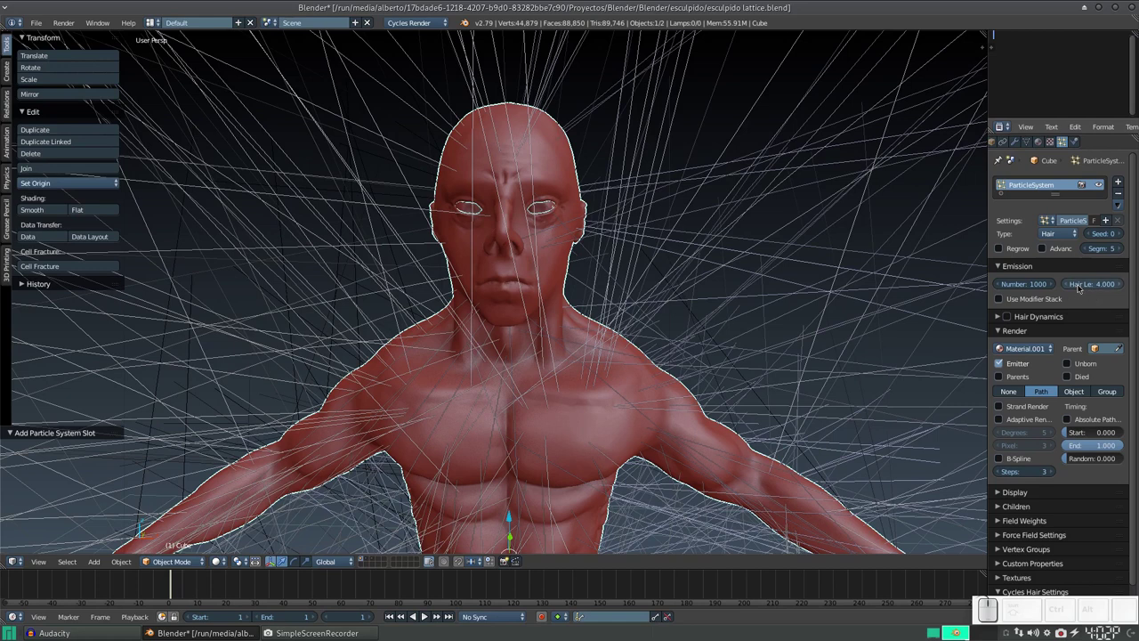
pyautogui.click(1093, 290)
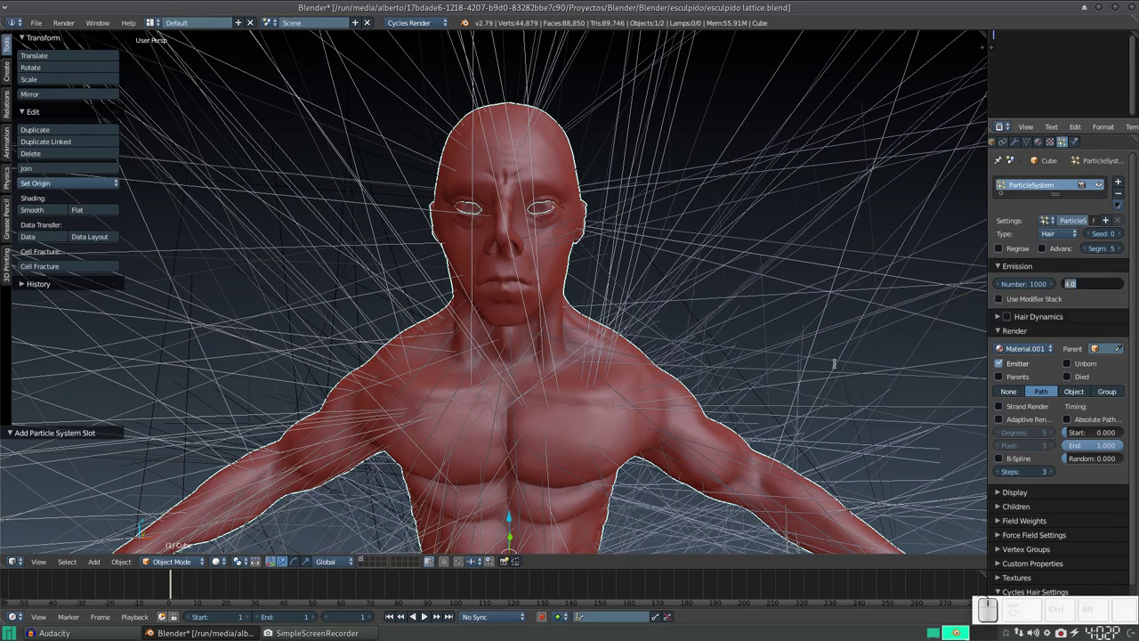
pyautogui.press('KP_Decimal')
pyautogui.press('KP_2')
pyautogui.press('KP_Enter')
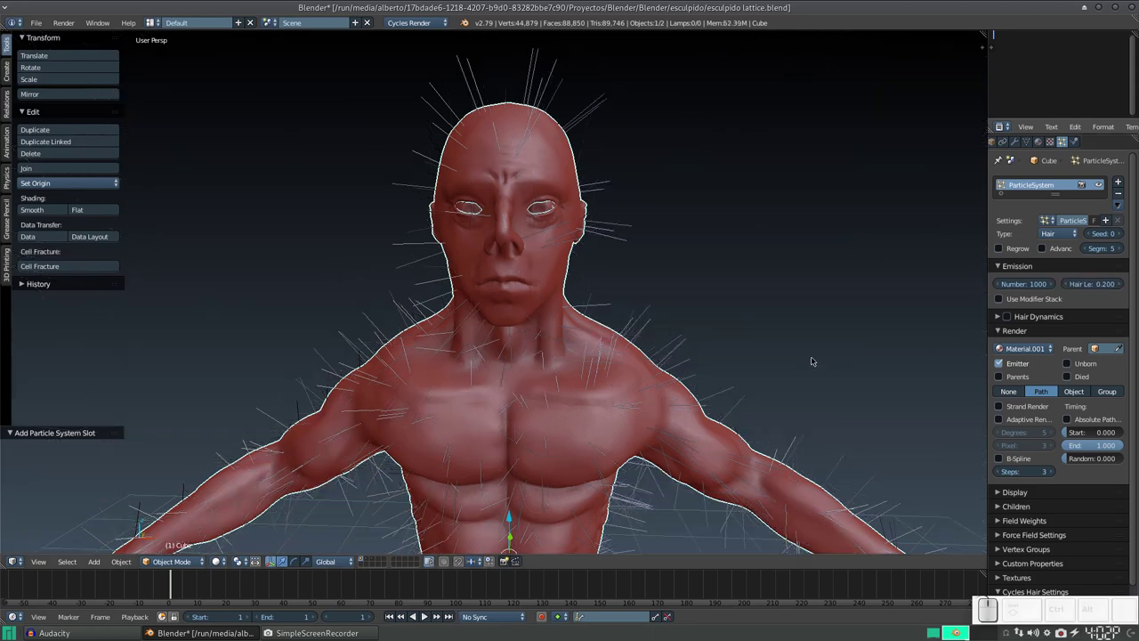
pyautogui.scroll(-3)
pyautogui.moveTo(620, 373); pyautogui.dragTo(558, 228)
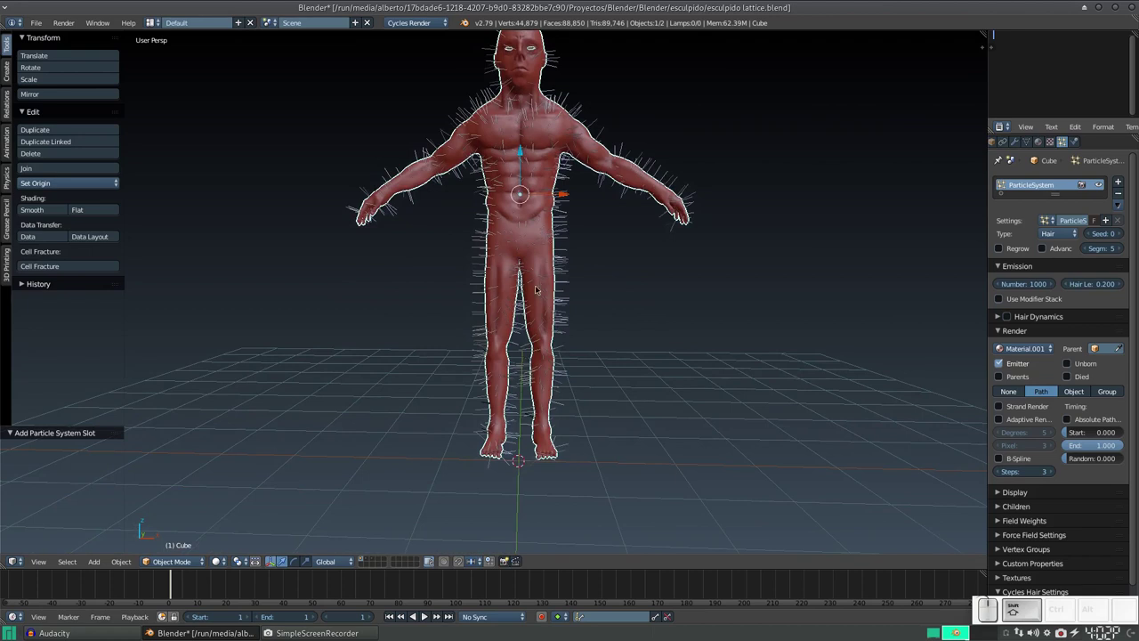
pyautogui.scroll(-3)
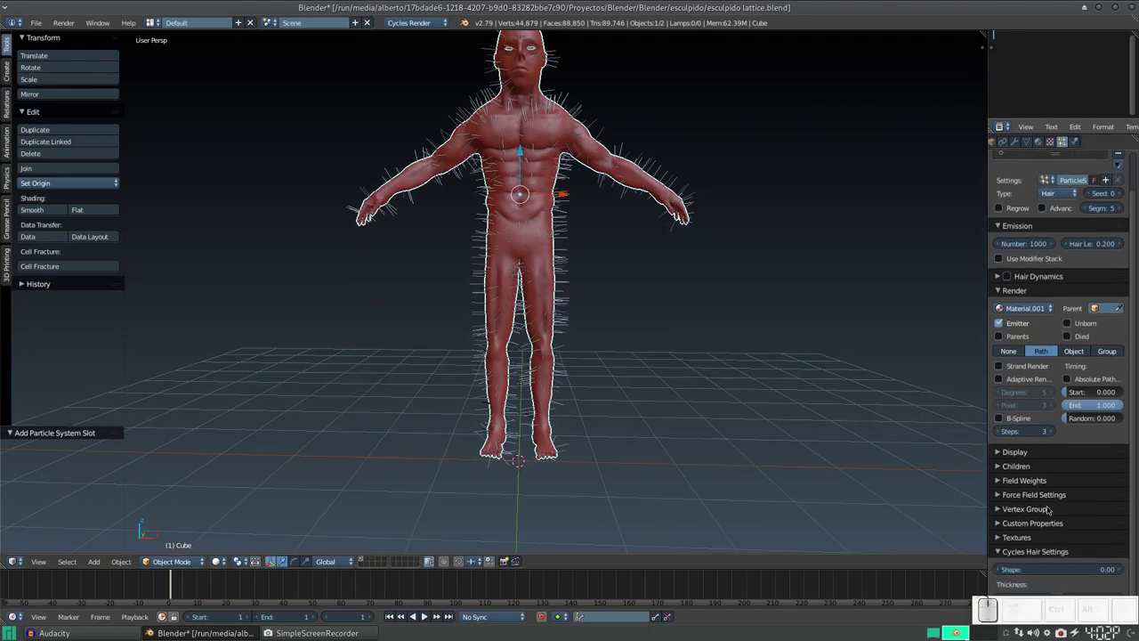
pyautogui.click(1006, 512)
# - Set the particle Density to the cabello vertex group and look over the figure
pyautogui.scroll(-3)
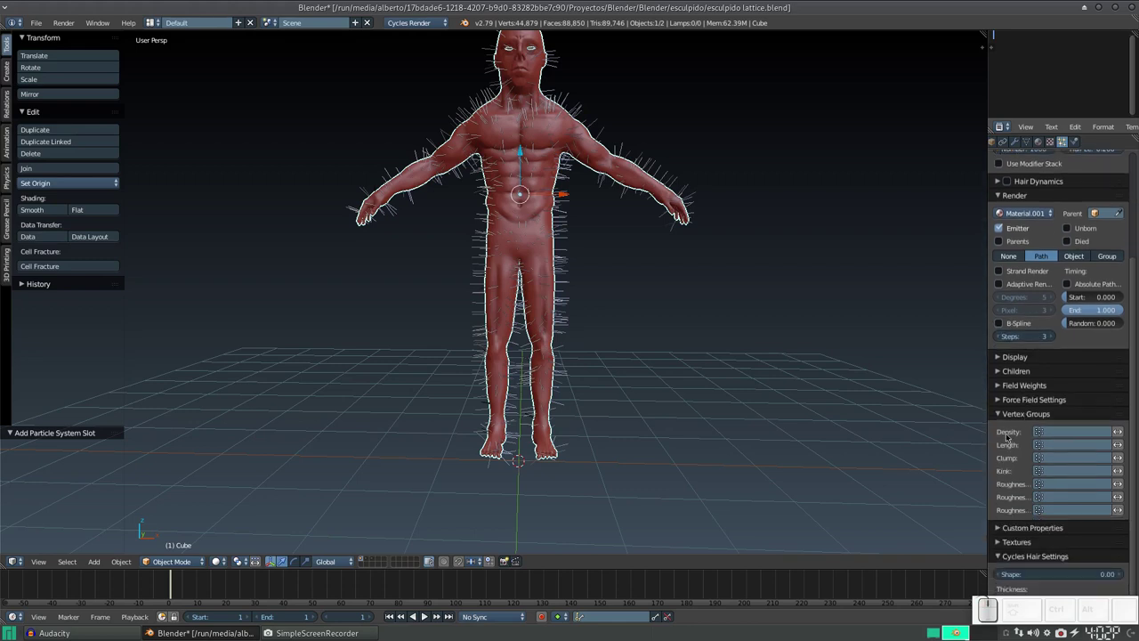
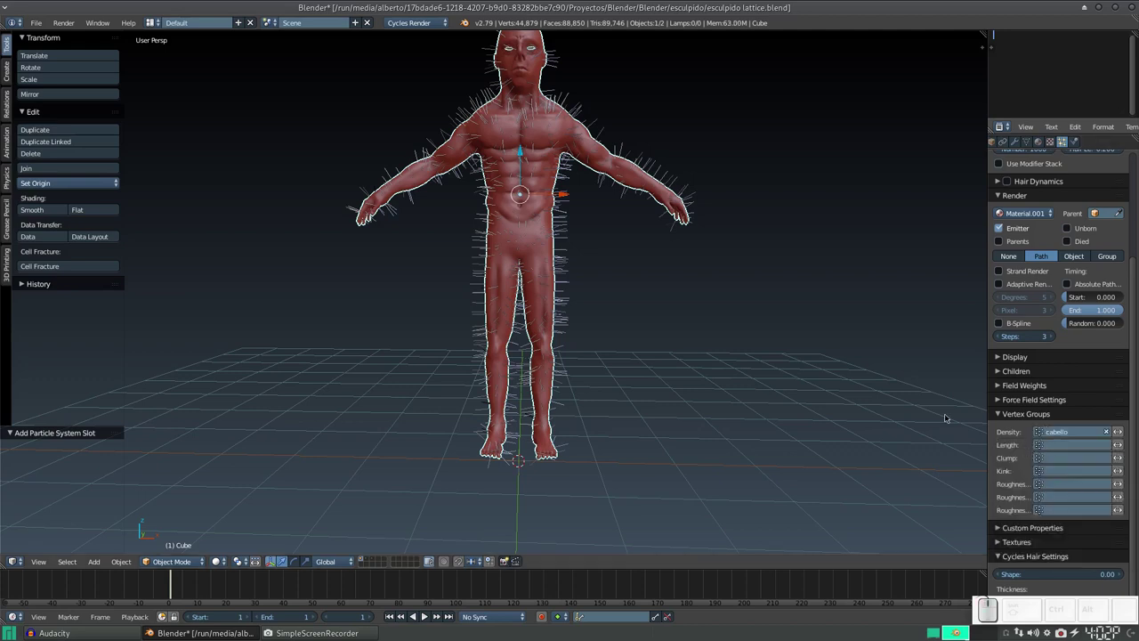
pyautogui.middleClick(587, 205)
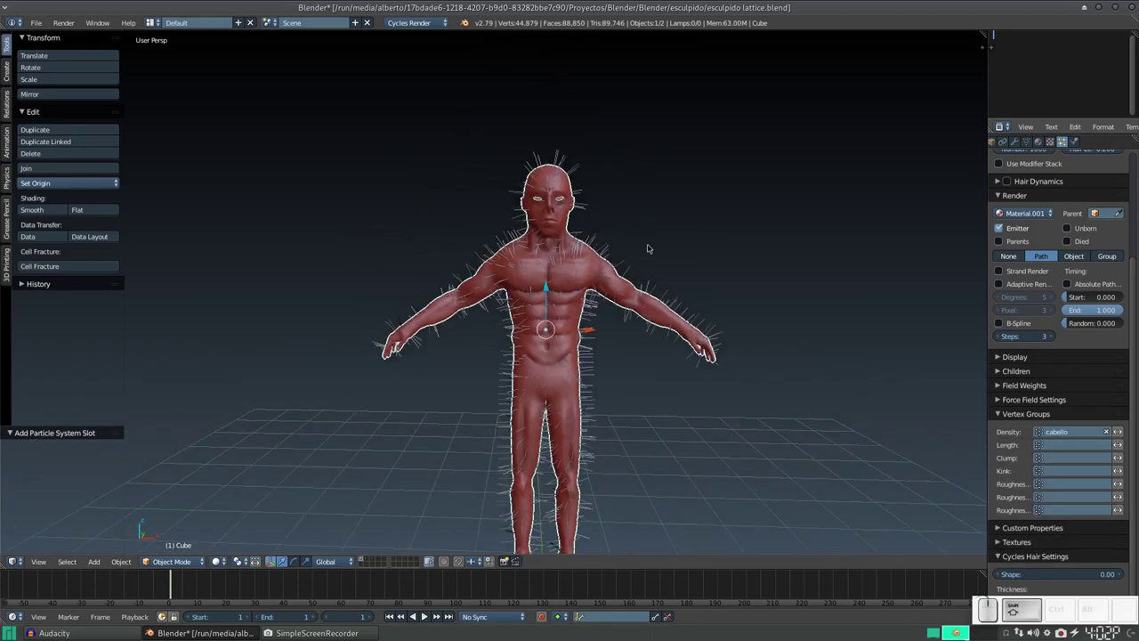
pyautogui.scroll(3)
pyautogui.middleClick(670, 247)
pyautogui.middleClick(642, 311)
pyautogui.scroll(3)
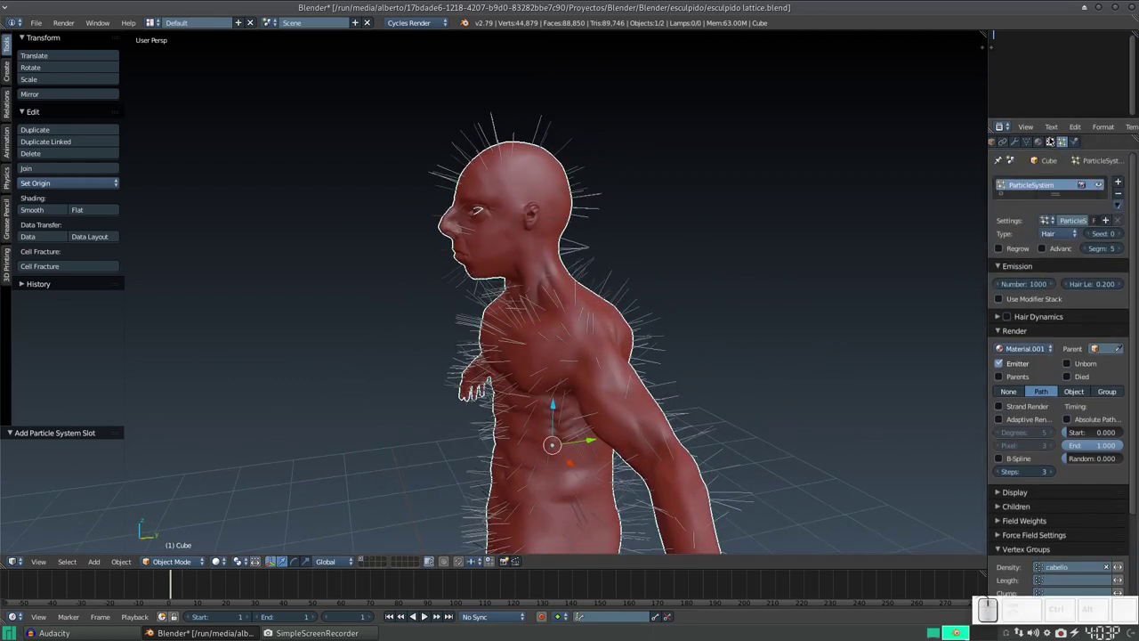
# - In Edit Mode, assign the selected scalp vertices to the cabello group
pyautogui.press('Tab')
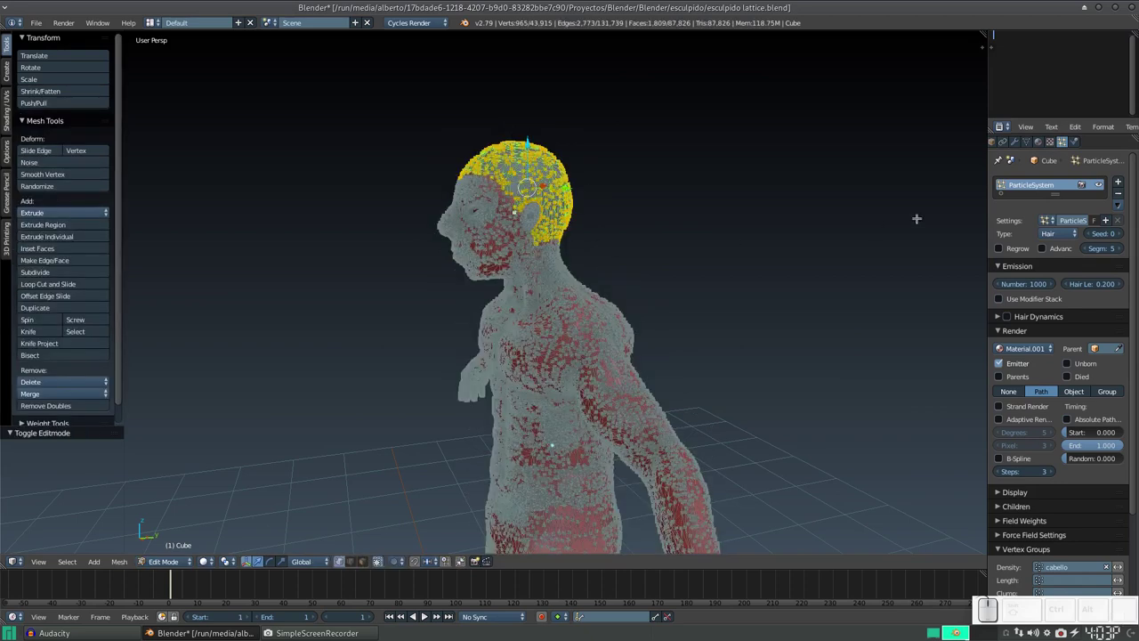
pyautogui.click(1034, 140)
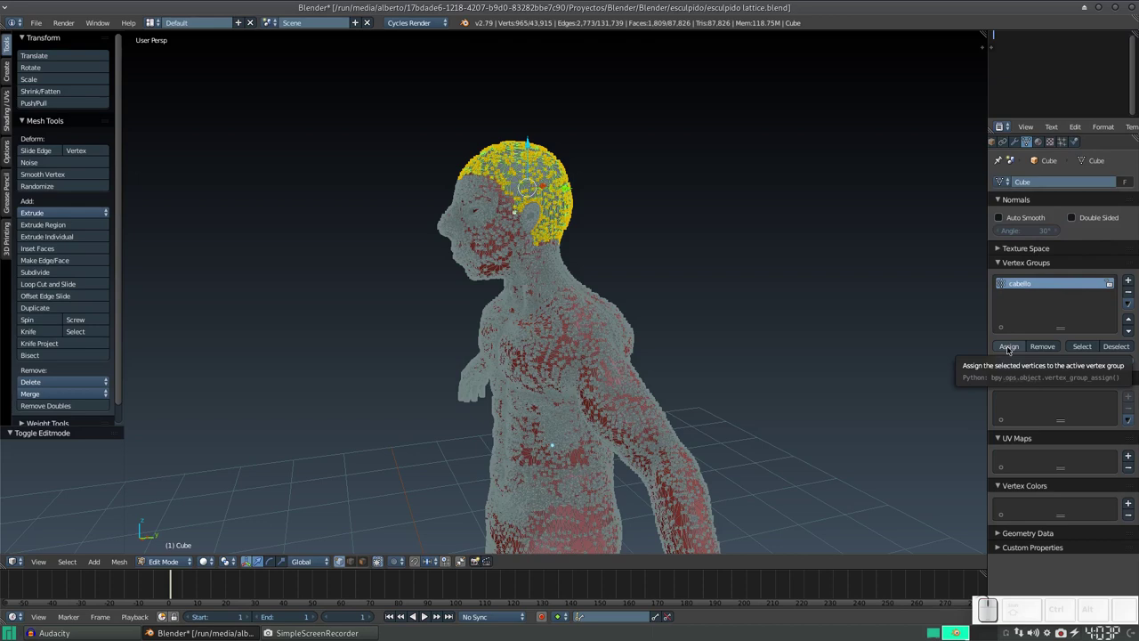
pyautogui.click(1011, 349)
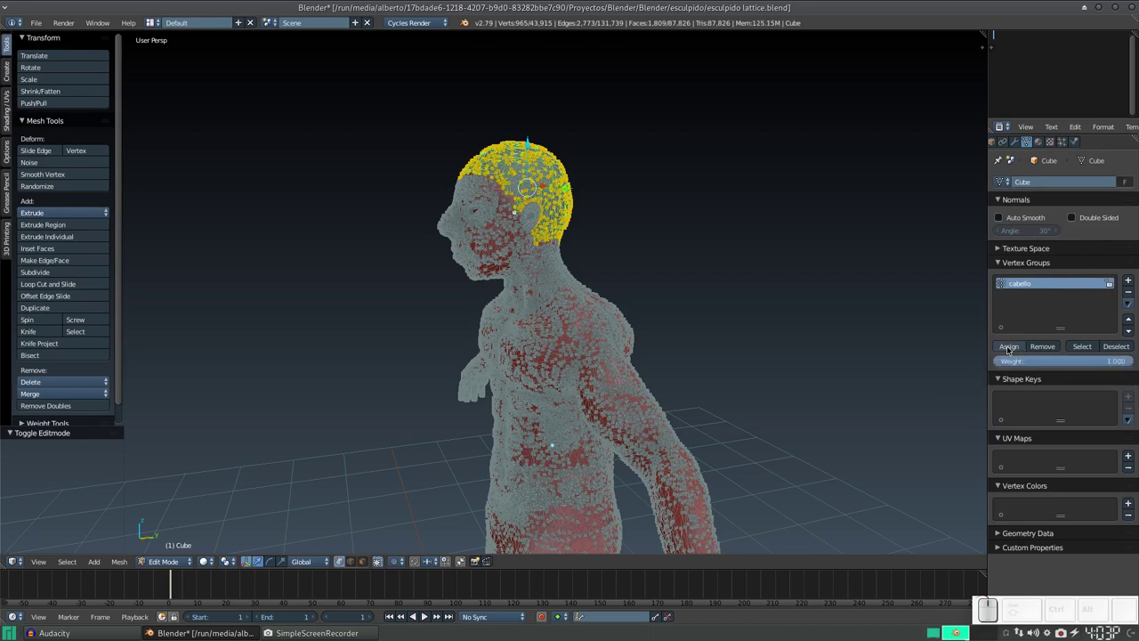
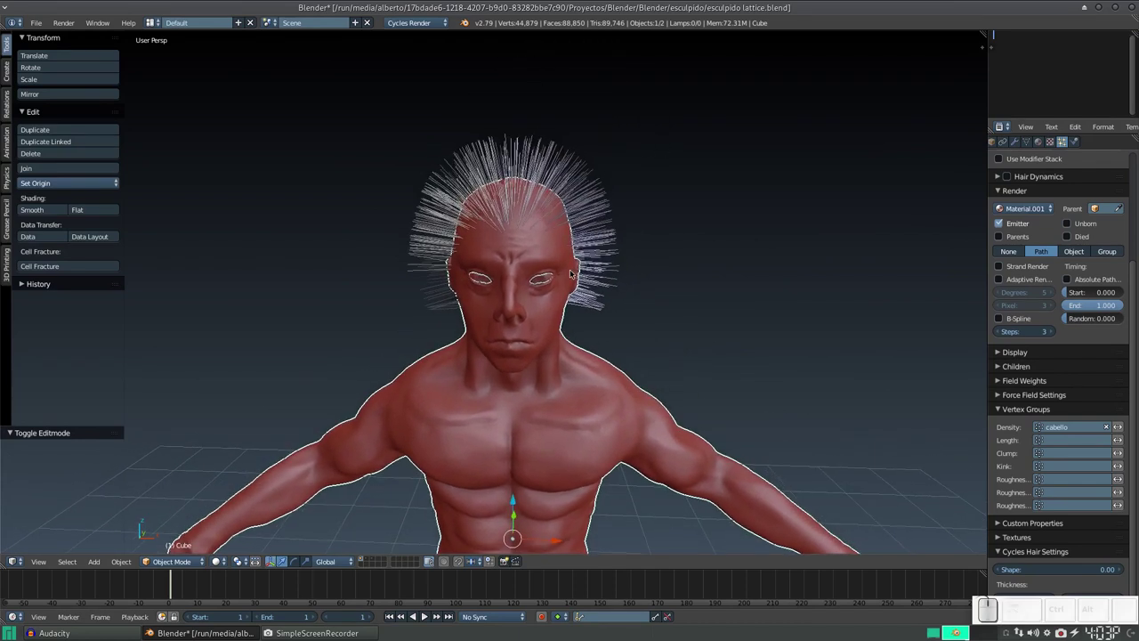
# - View the cabello vertex group in Object Data and re-enter Edit Mode
pyautogui.moveTo(654, 259); pyautogui.dragTo(653, 262)
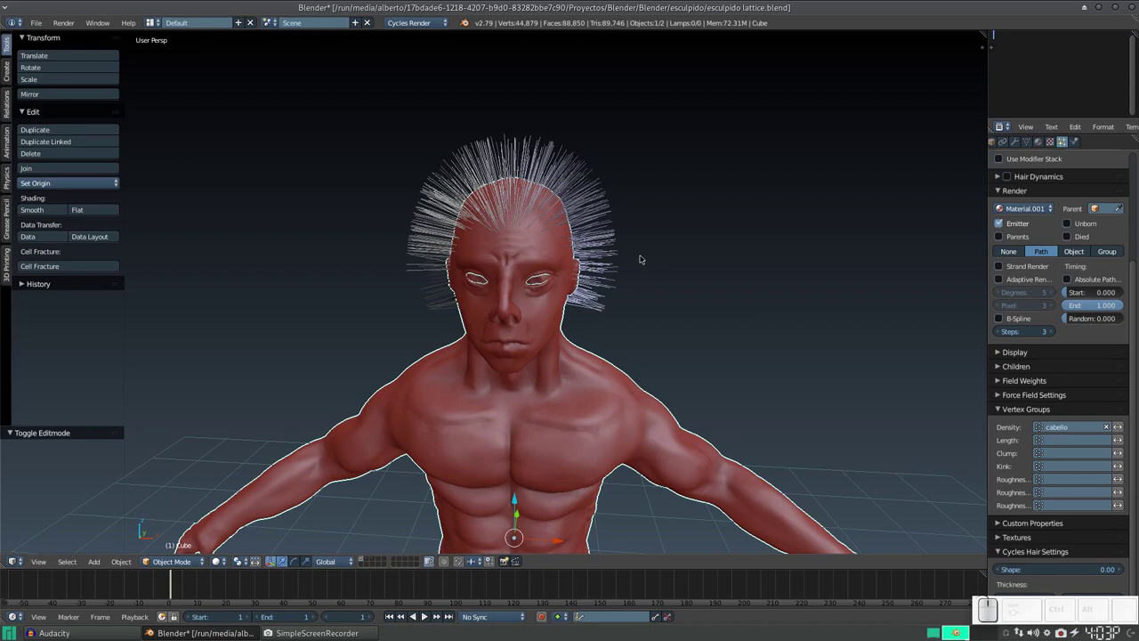
pyautogui.click(1031, 144)
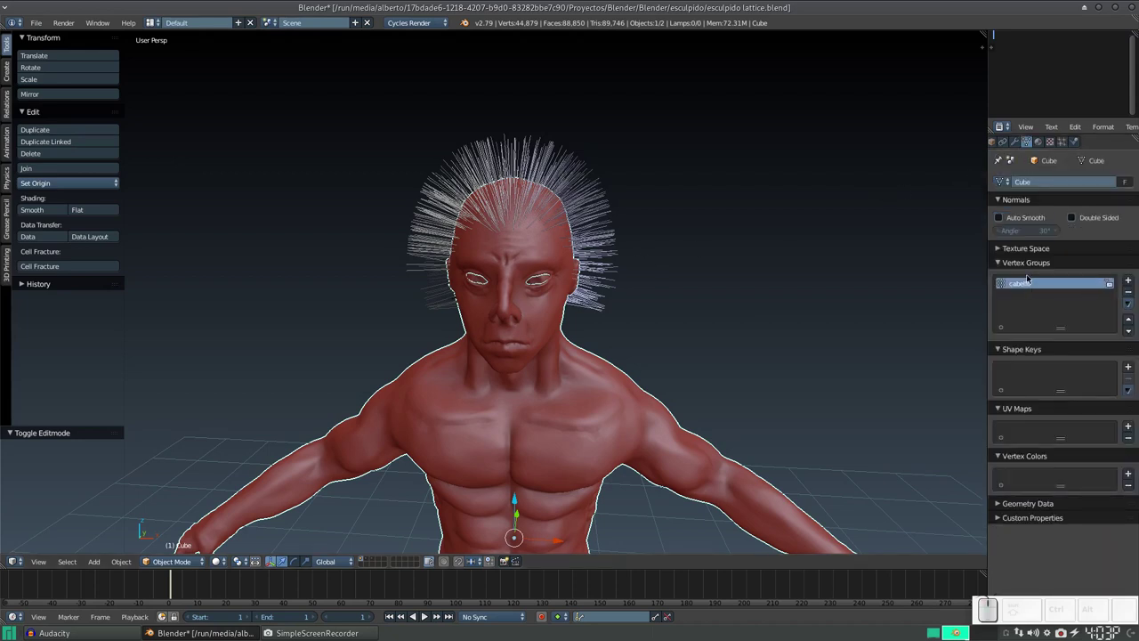
pyautogui.press('Tab')
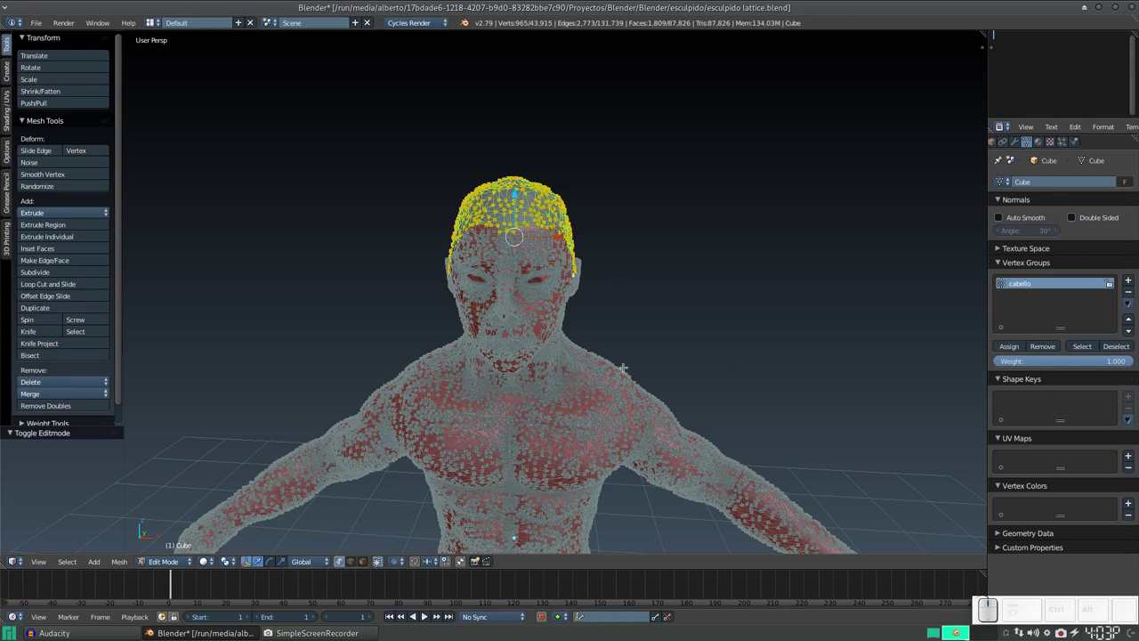
# - Select all vertices then deselect everything with A twice
pyautogui.press('a')
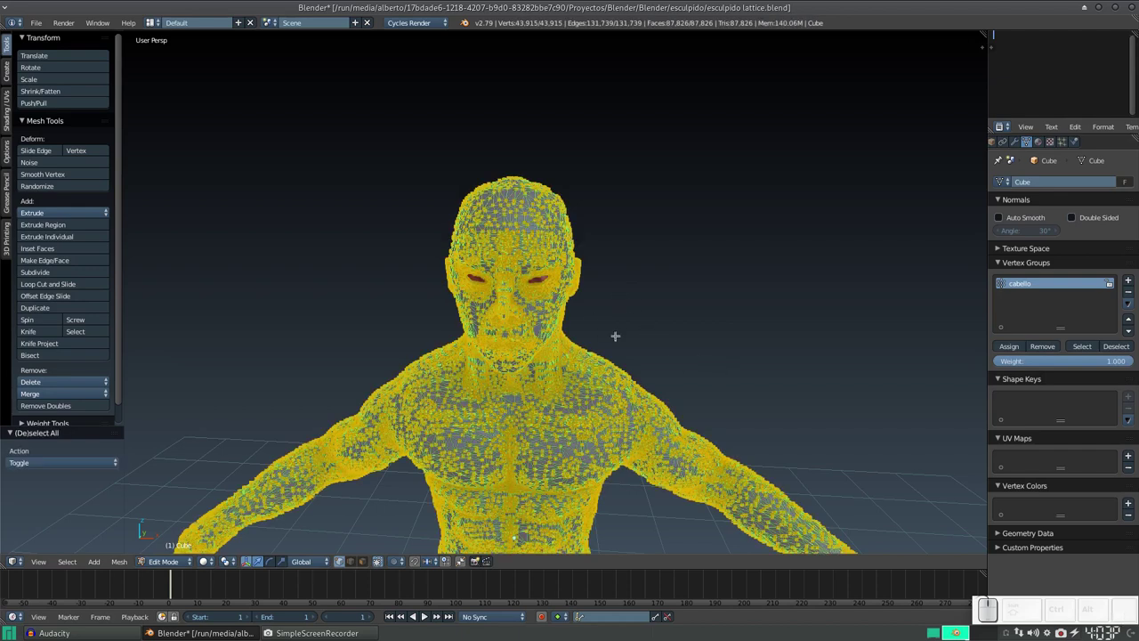
pyautogui.press('a')
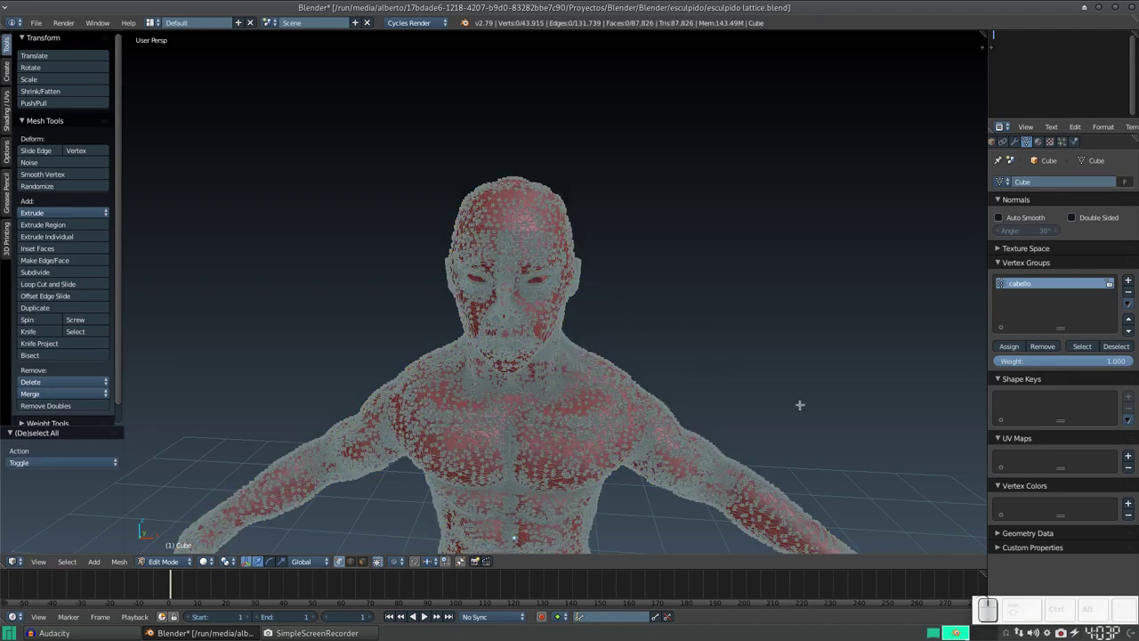
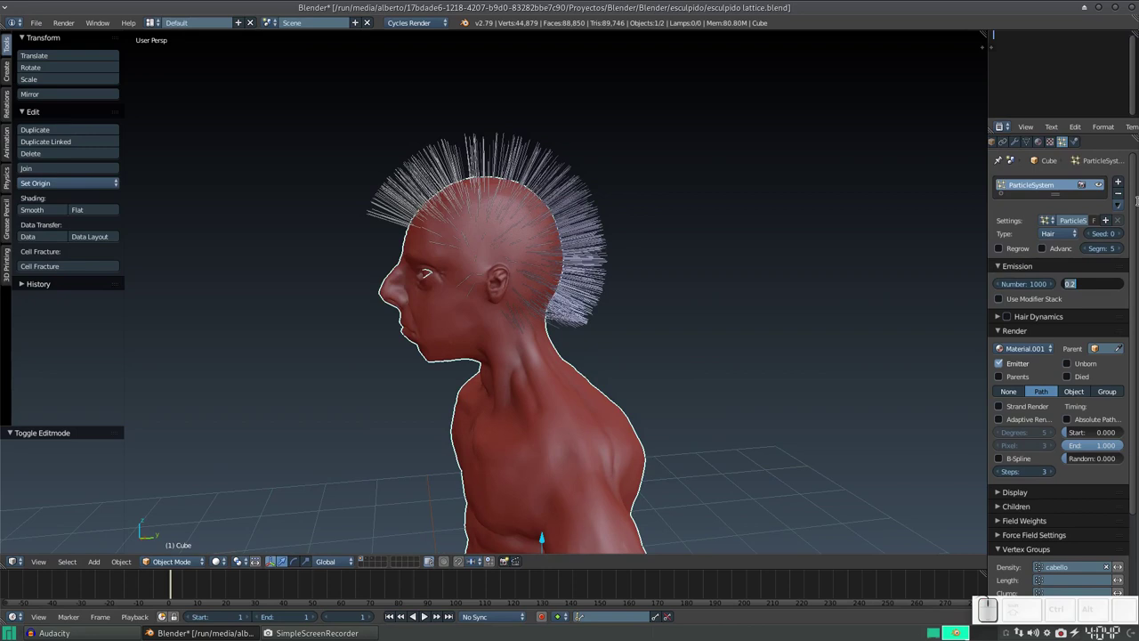
# - Set the hair length to 0.05, then raise it to 0.08
pyautogui.press('Right')
pyautogui.press('=')
pyautogui.press('BackSpace')
pyautogui.press('KP_0')
pyautogui.press('KP_5')
pyautogui.press('KP_Enter')
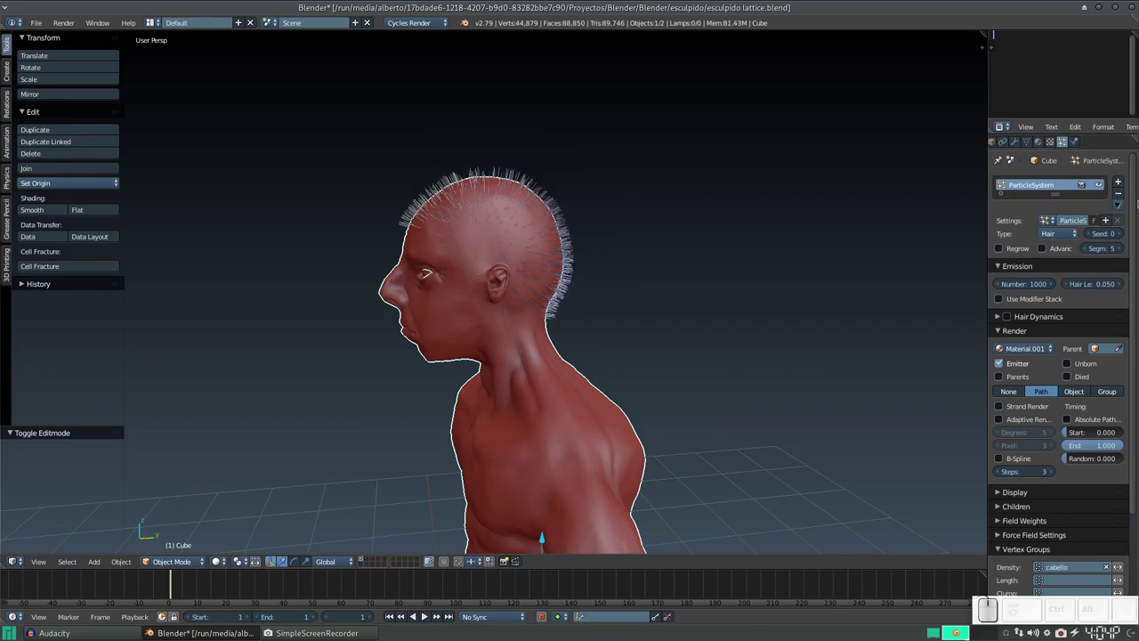
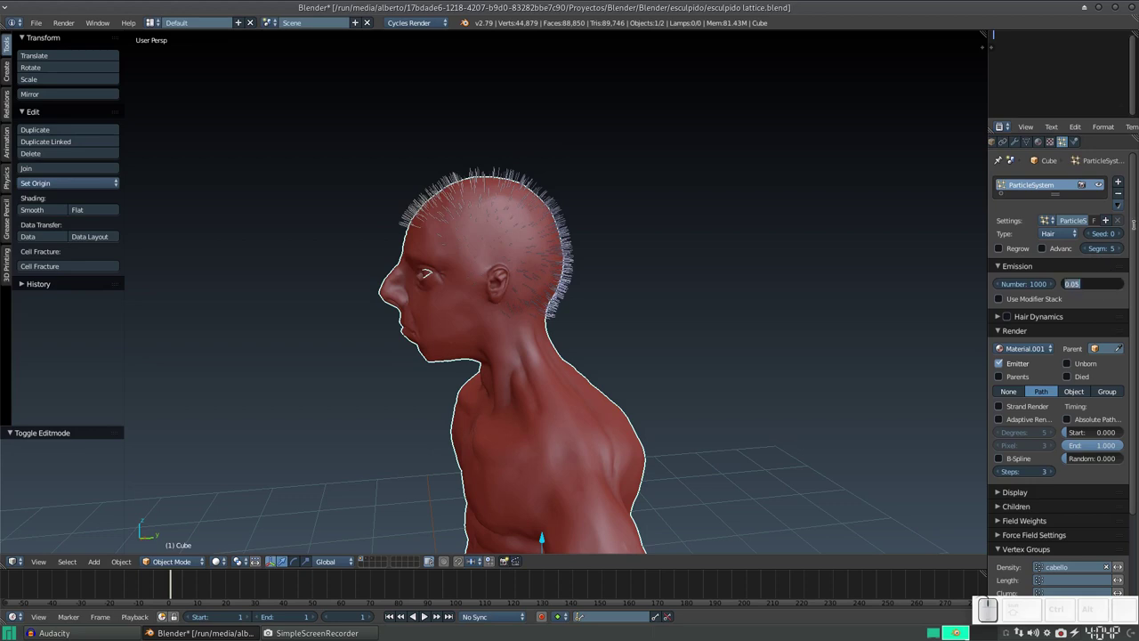
pyautogui.press('Right')
pyautogui.press('=')
pyautogui.press('BackSpace')
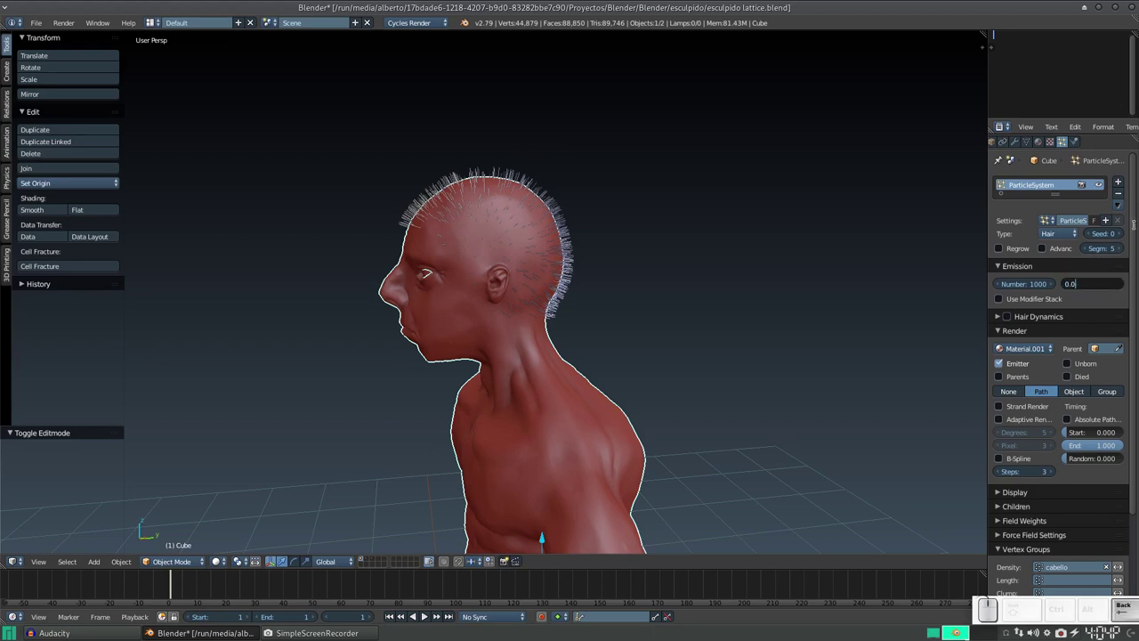
pyautogui.press('KP_8')
pyautogui.press('KP_Enter')
# - Collapse the vertex group panel and set Children to Simple so the hair thickens
pyautogui.moveTo(547, 225); pyautogui.dragTo(642, 212)
pyautogui.scroll(3)
pyautogui.scroll(-3)
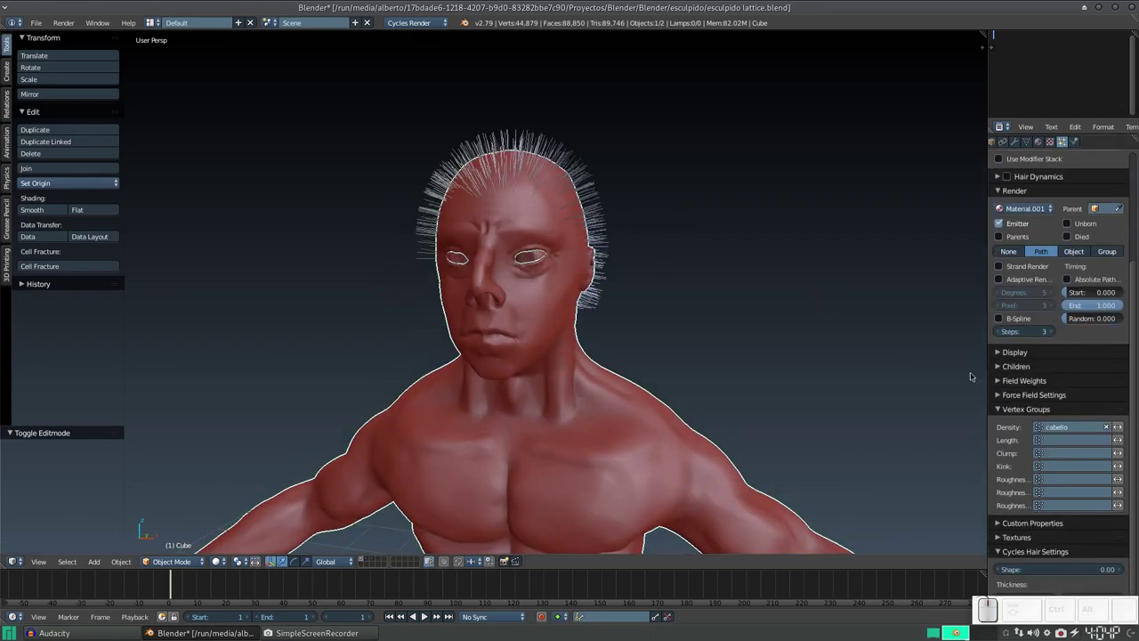
pyautogui.click(1008, 410)
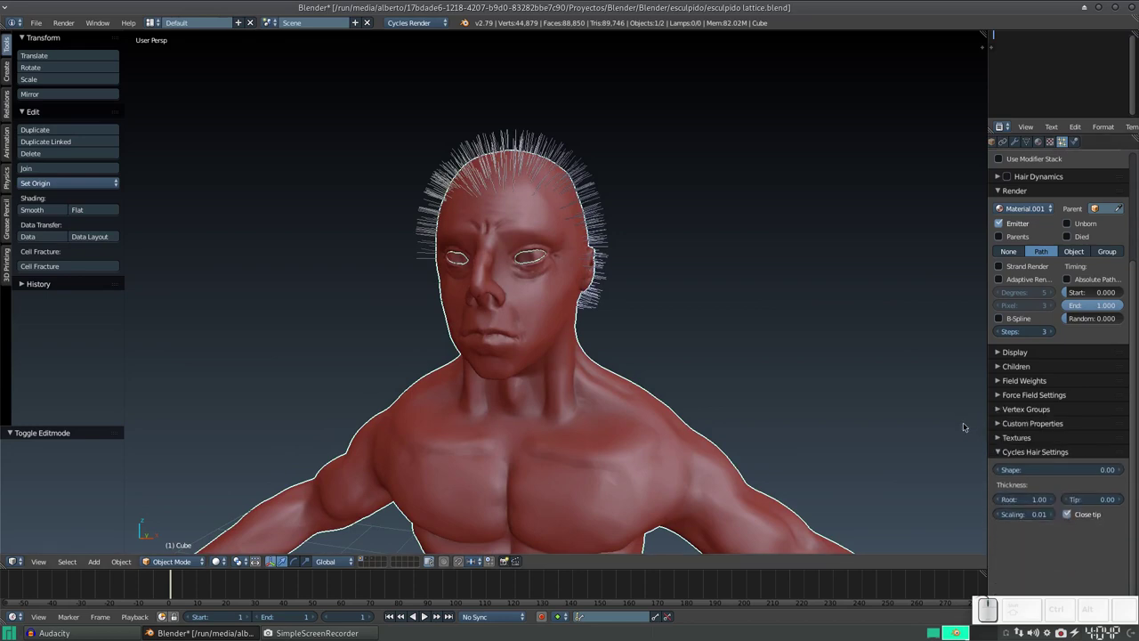
pyautogui.scroll(3)
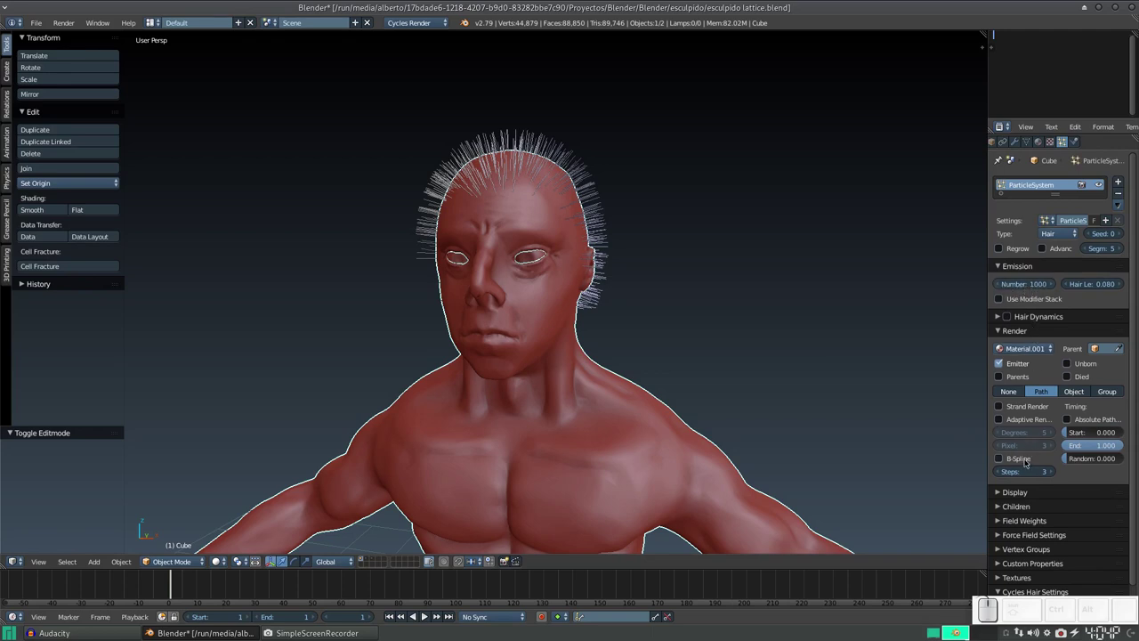
pyautogui.scroll(-3)
pyautogui.click(1023, 469)
pyautogui.scroll(-3)
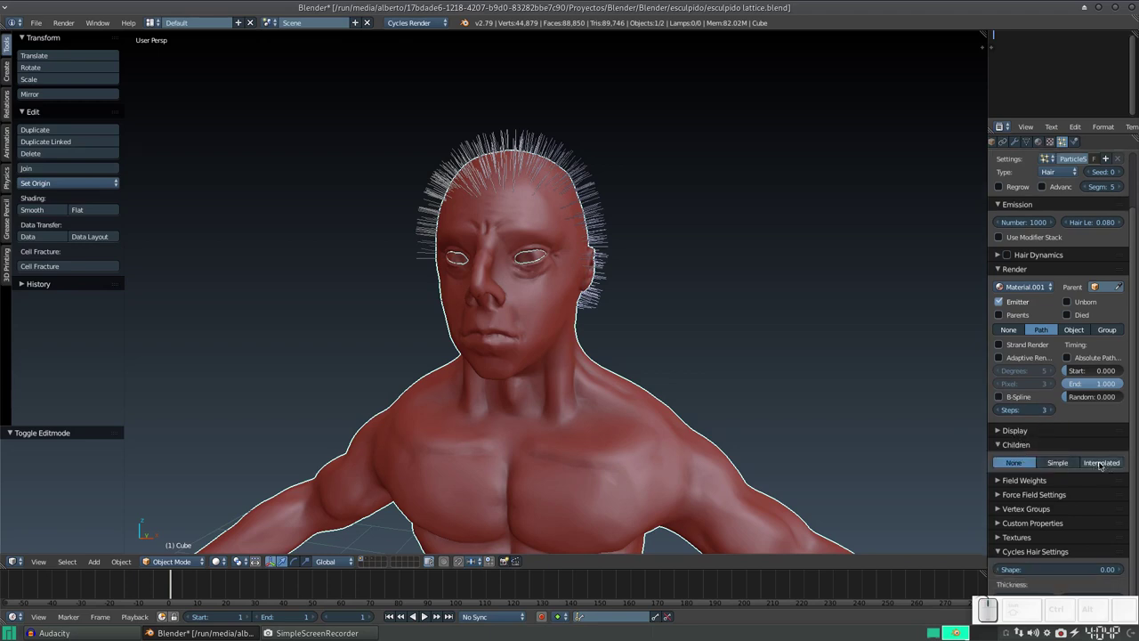
pyautogui.click(1111, 466)
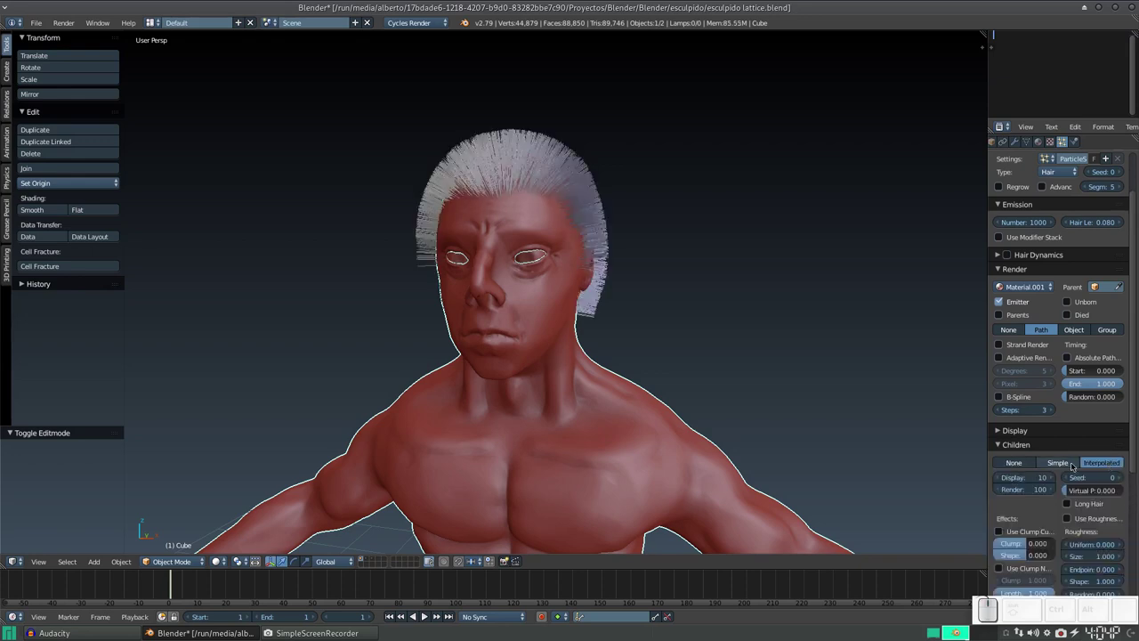
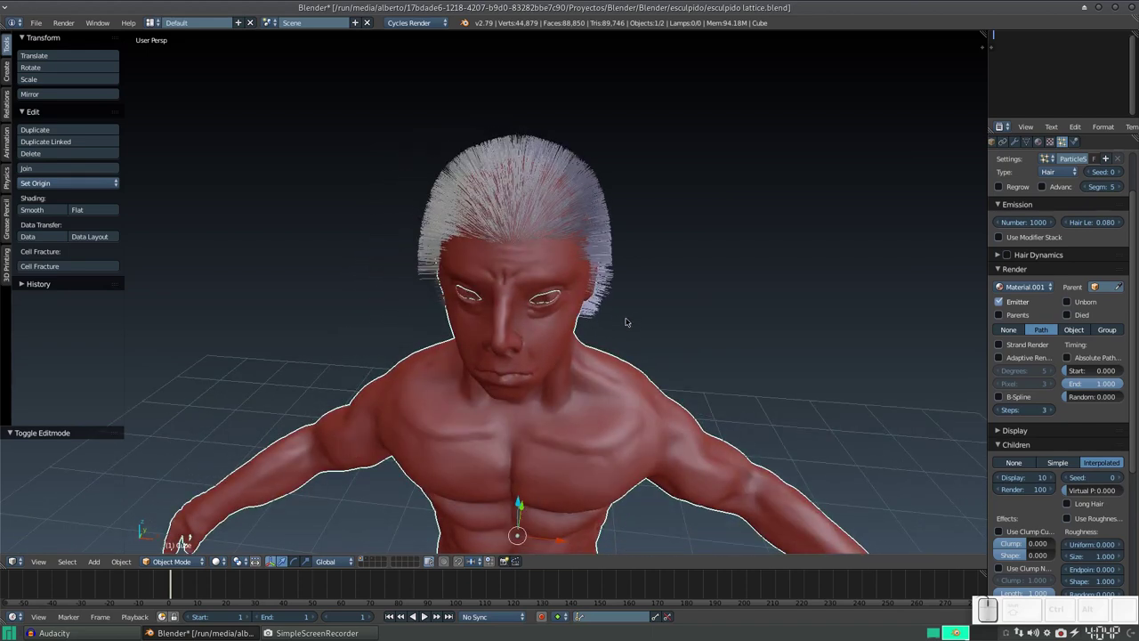
# - Orbit around the bust to check the dense child strands on the scalp
pyautogui.scroll(-3)
pyautogui.middleClick(608, 318)
pyautogui.middleClick(592, 303)
pyautogui.moveTo(687, 251); pyautogui.dragTo(519, 338)
pyautogui.scroll(-3)
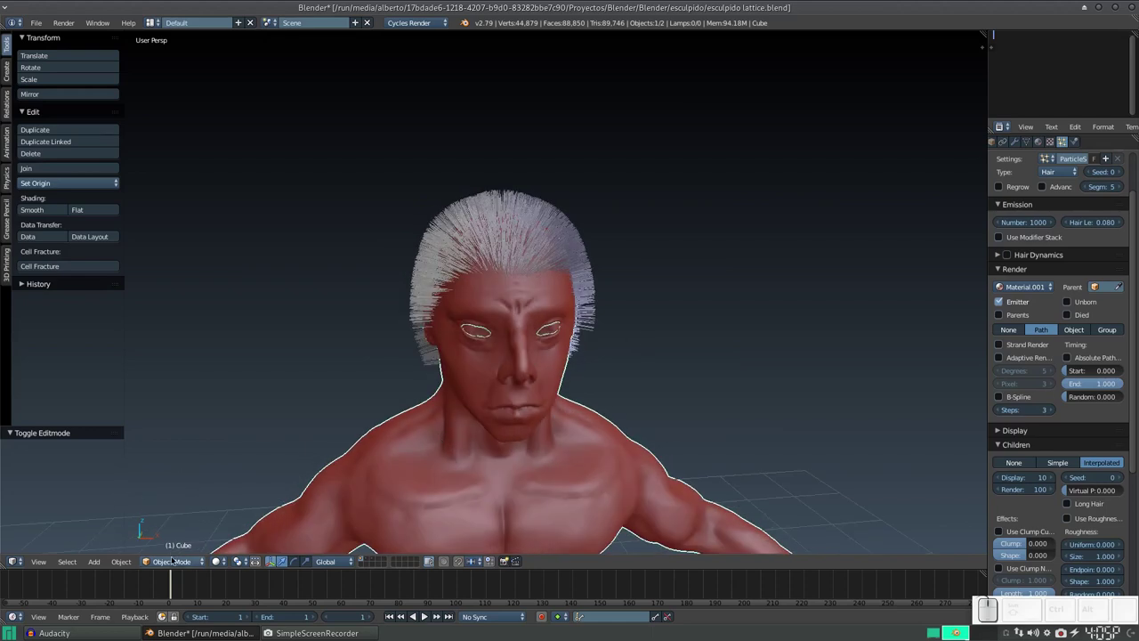
pyautogui.middleClick(586, 375)
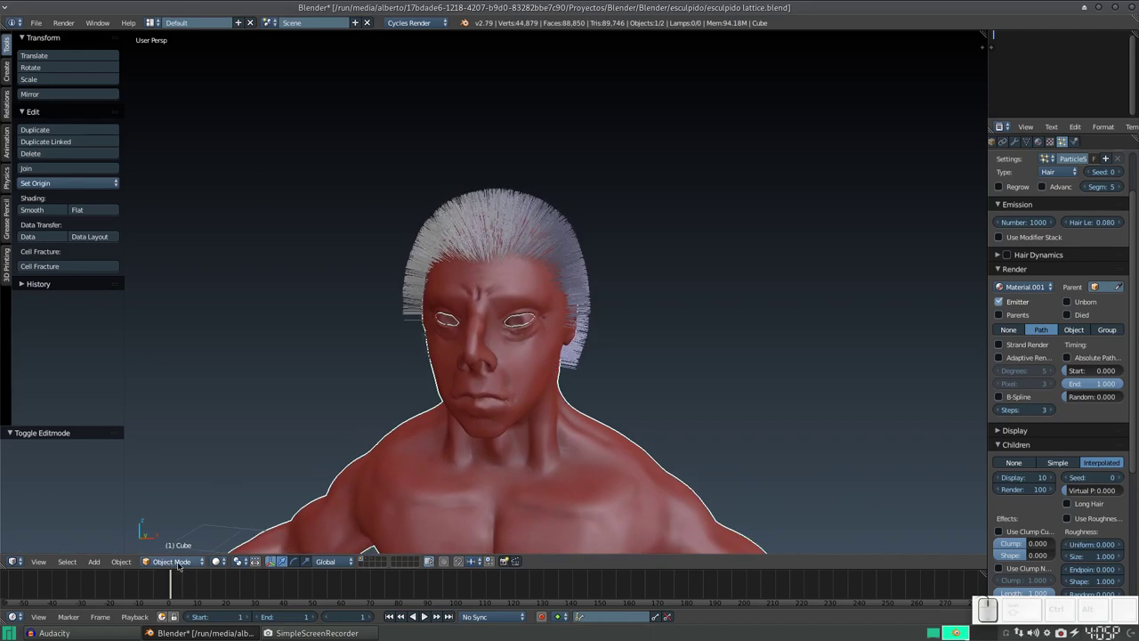
# - Switch the viewport from Object Mode to Particle Edit on the bust
pyautogui.click(184, 564)
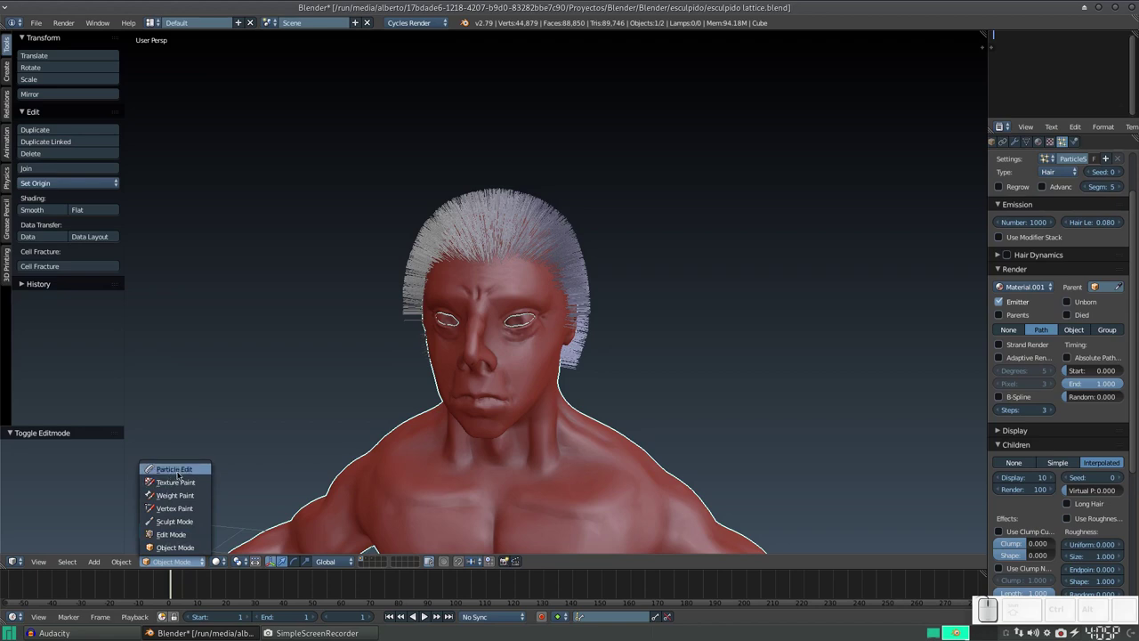
pyautogui.click(189, 462)
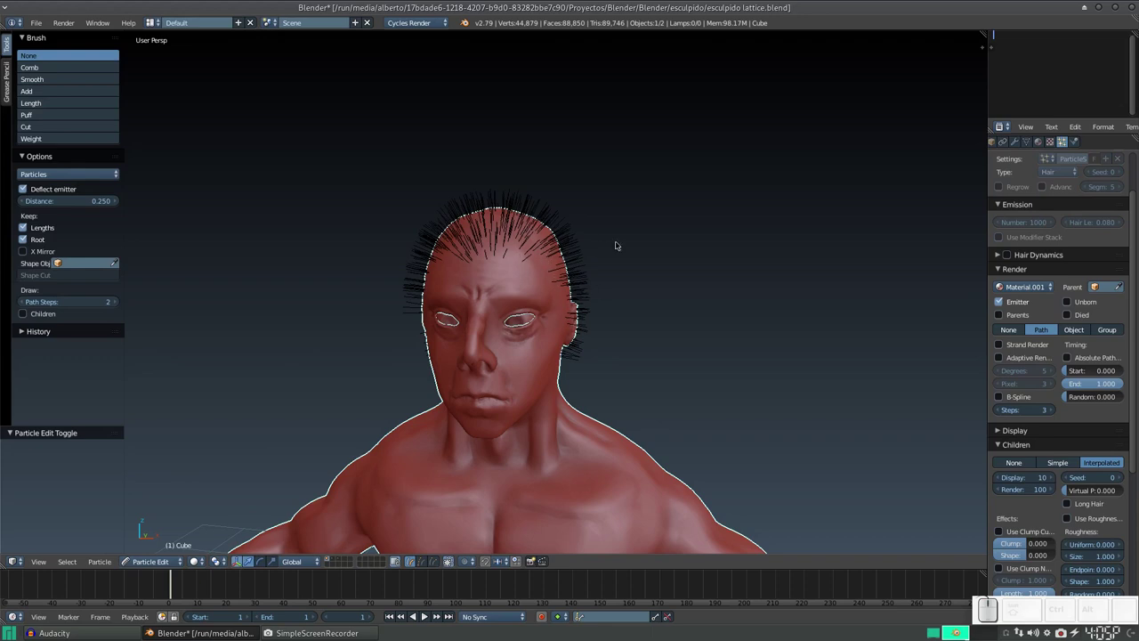
pyautogui.scroll(3)
pyautogui.scroll(-3)
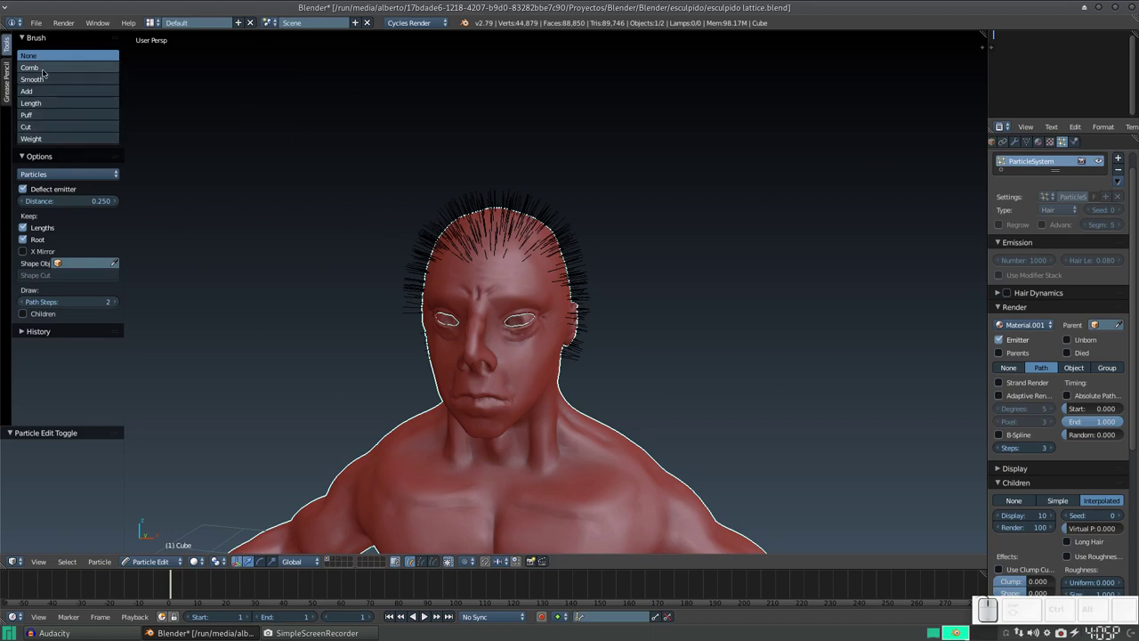
# - With the Comb brush, sweep the strands on the first profile down and back toward the neck
pyautogui.click(40, 71)
pyautogui.moveTo(580, 368); pyautogui.dragTo(494, 359)
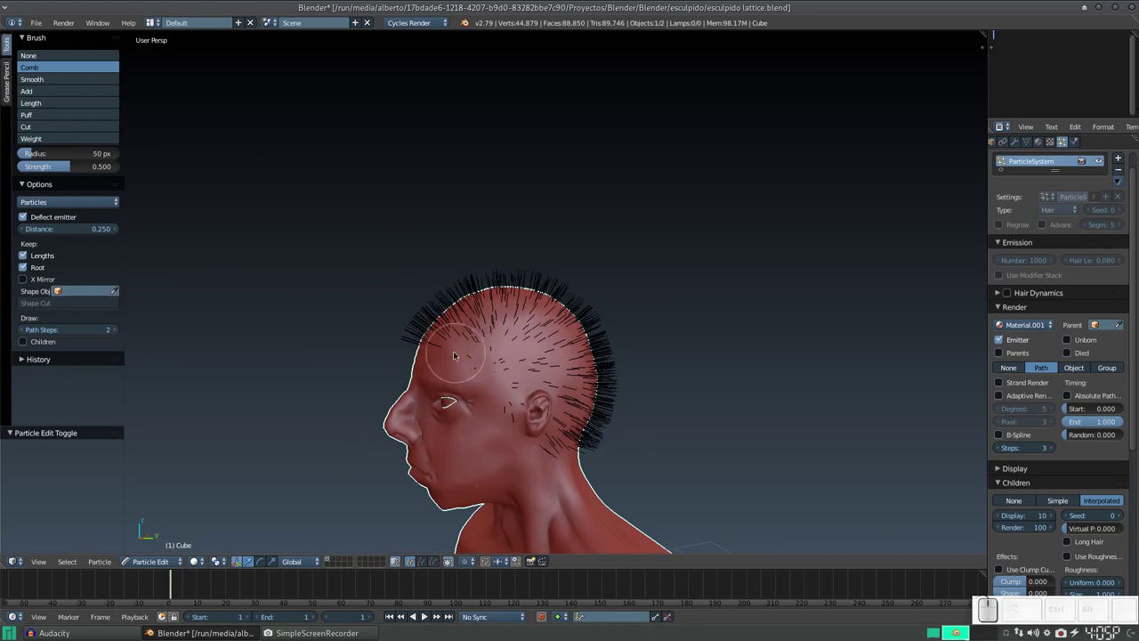
pyautogui.moveTo(468, 371); pyautogui.dragTo(525, 429)
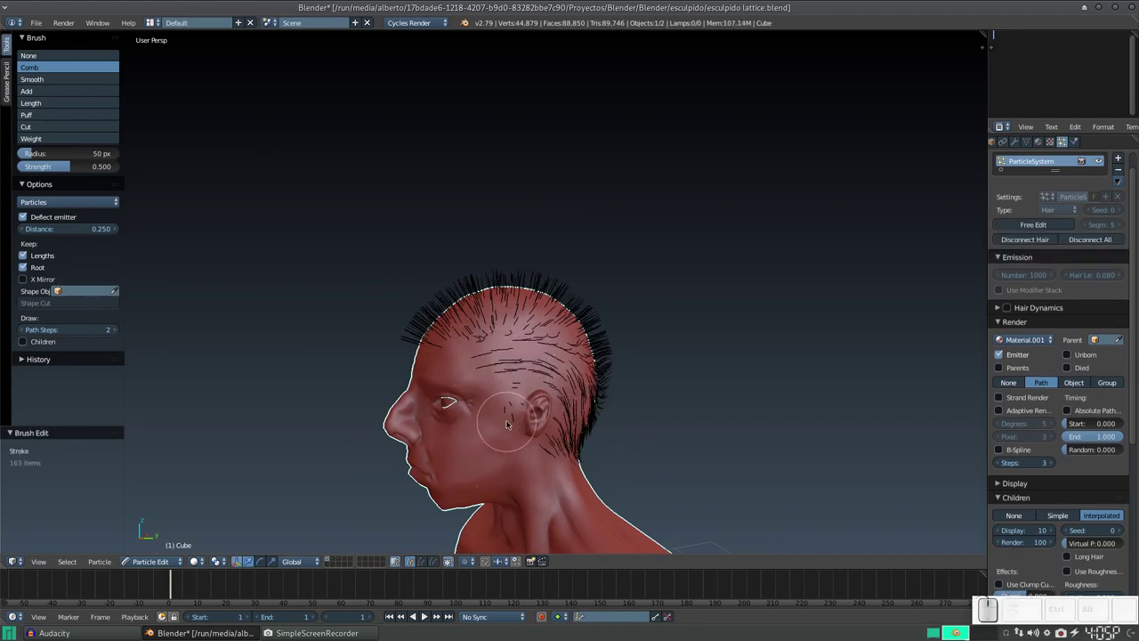
pyautogui.moveTo(510, 423); pyautogui.dragTo(558, 397)
pyautogui.click(555, 433)
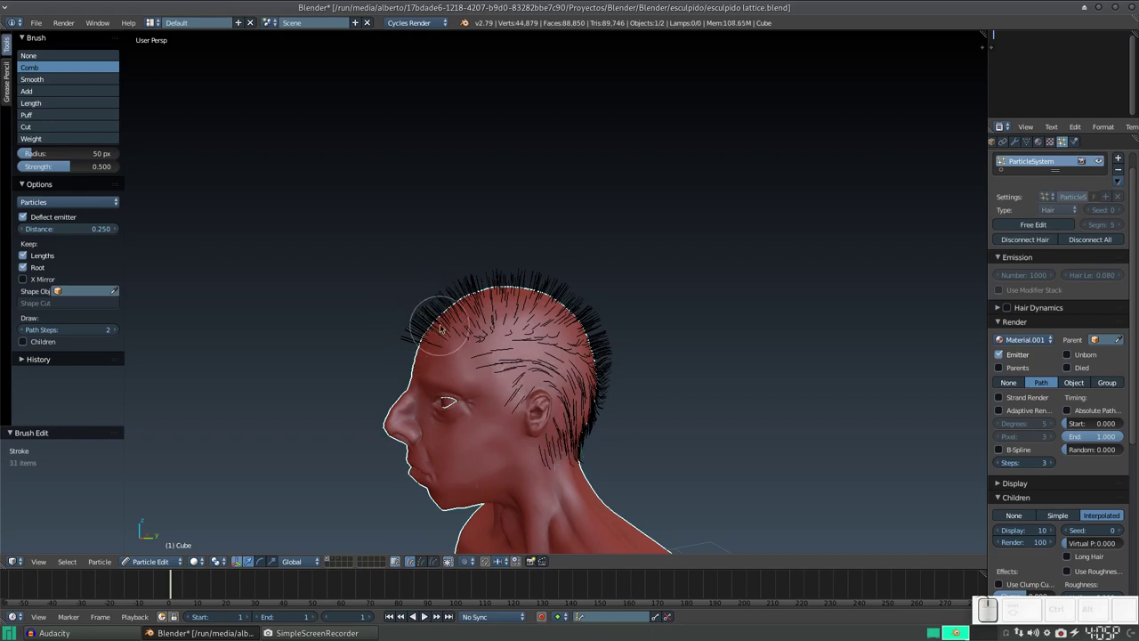
pyautogui.moveTo(414, 348); pyautogui.dragTo(432, 321)
pyautogui.click(423, 326)
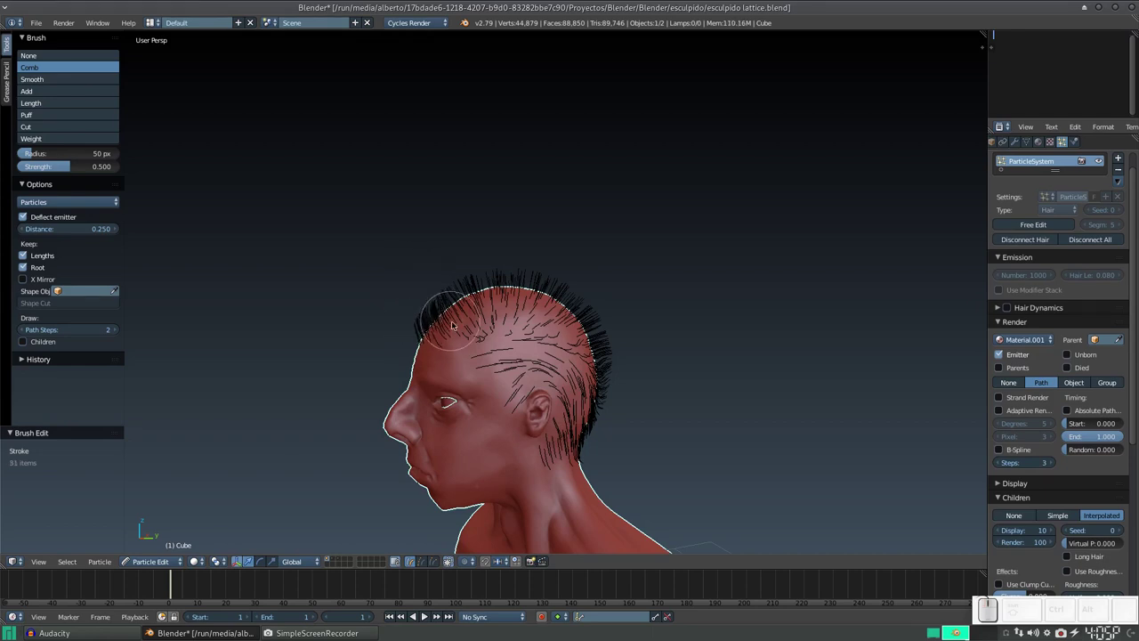
pyautogui.moveTo(459, 313); pyautogui.dragTo(478, 300)
pyautogui.moveTo(480, 305); pyautogui.dragTo(485, 422)
pyautogui.moveTo(474, 407); pyautogui.dragTo(506, 371)
# - Comb the other side and the back of the head so the hair lies downward
pyautogui.middleClick(511, 369)
pyautogui.moveTo(553, 340); pyautogui.dragTo(533, 381)
pyautogui.moveTo(544, 366); pyautogui.dragTo(490, 412)
pyautogui.click(513, 382)
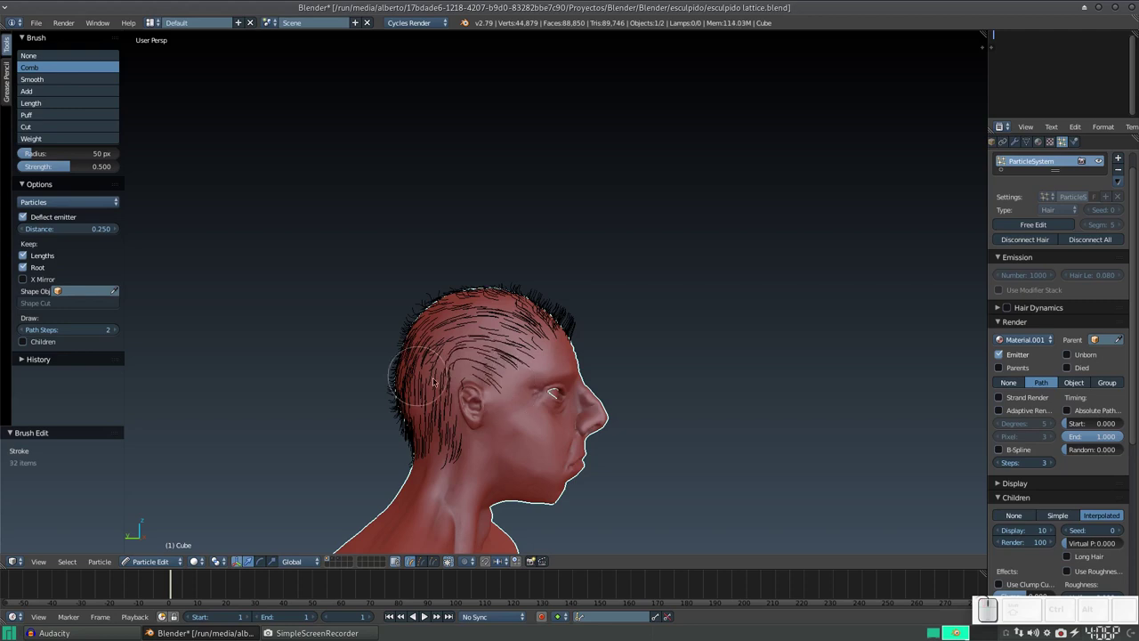
pyautogui.moveTo(534, 358); pyautogui.dragTo(424, 361)
pyautogui.click(432, 368)
pyautogui.moveTo(483, 385); pyautogui.dragTo(595, 383)
pyautogui.middleClick(588, 369)
pyautogui.click(584, 338)
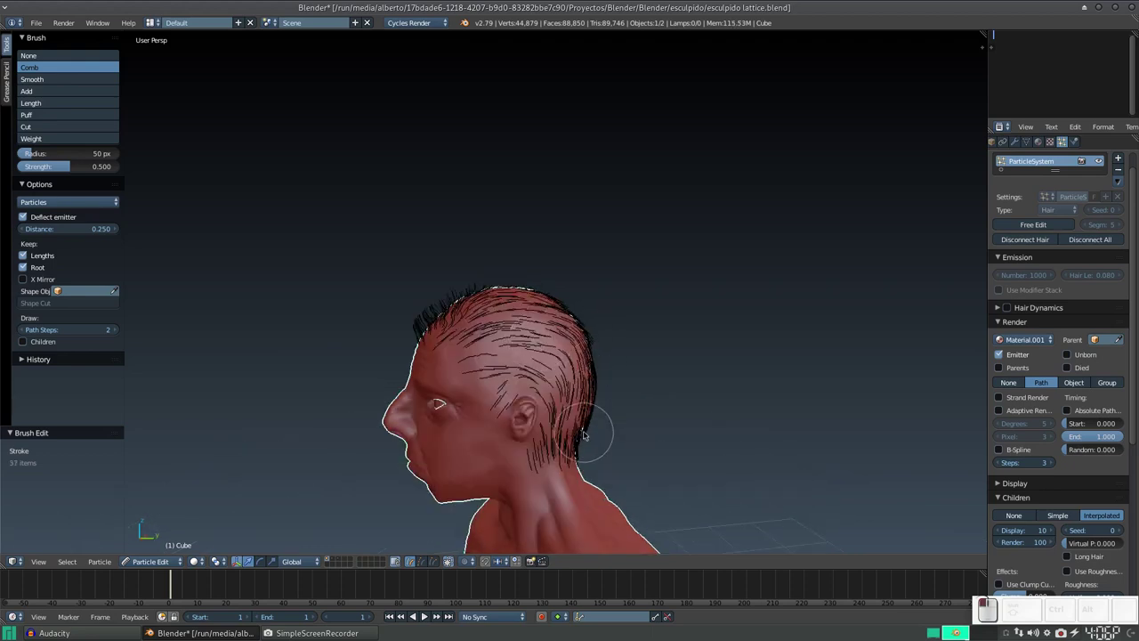
pyautogui.moveTo(579, 412); pyautogui.dragTo(564, 364)
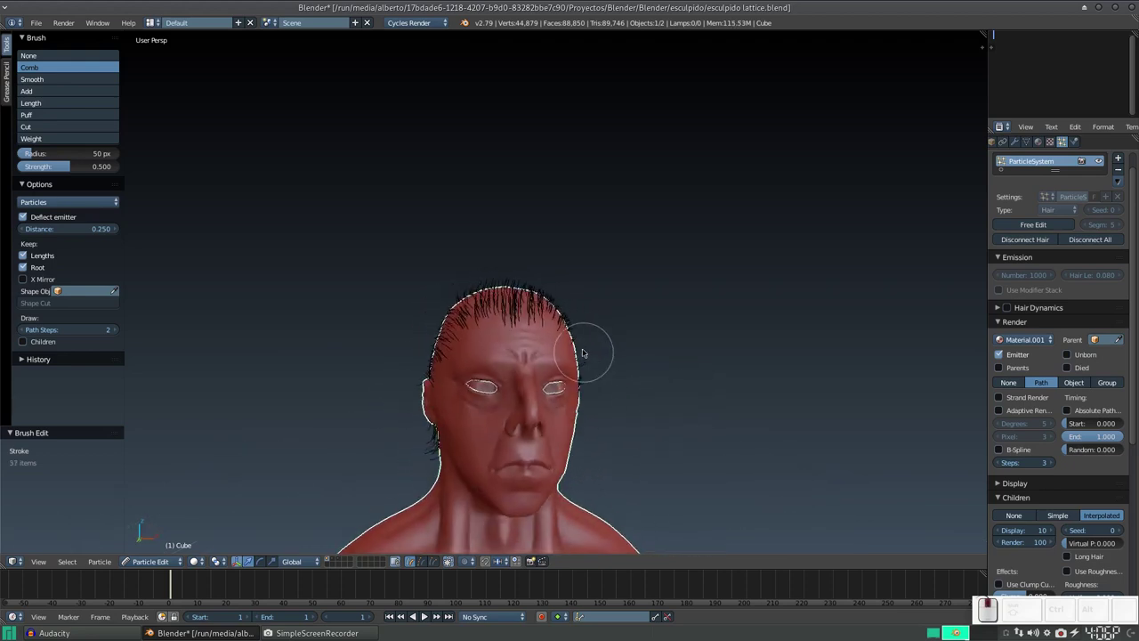
# - From above, comb the strands on the crown back over the head
pyautogui.middleClick(534, 350)
pyautogui.moveTo(573, 389); pyautogui.dragTo(539, 419)
pyautogui.scroll(3)
pyautogui.click(541, 396)
pyautogui.click(554, 365)
pyautogui.click(561, 339)
pyautogui.click(547, 367)
pyautogui.click(534, 386)
pyautogui.click(568, 328)
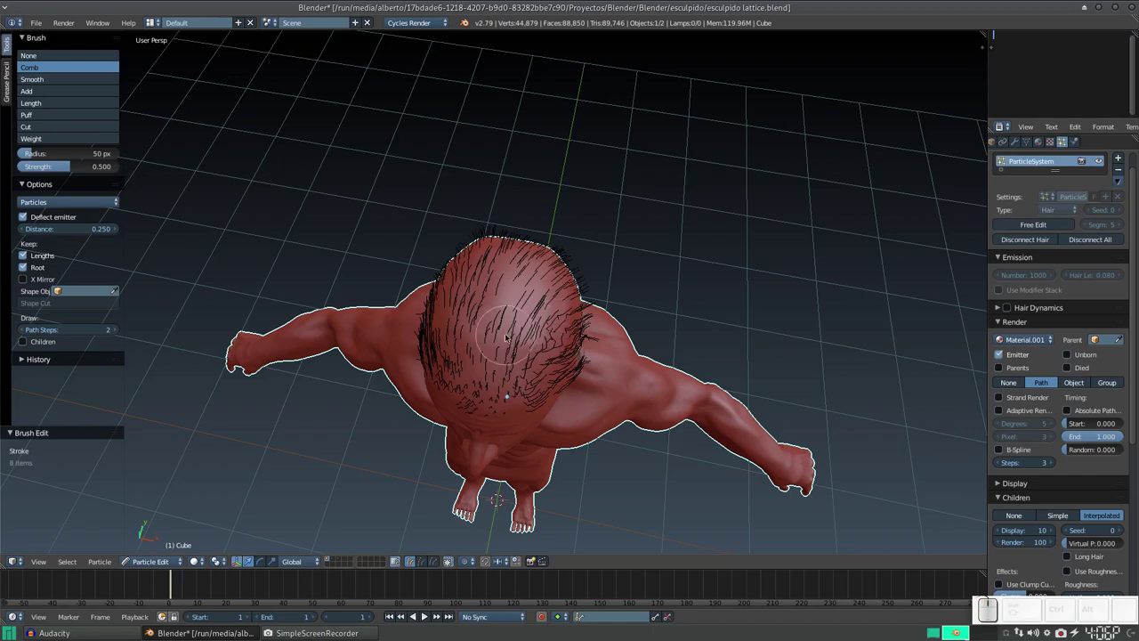
# - Comb the strands across the top of the head and the front of the crown flat
pyautogui.middleClick(524, 341)
pyautogui.click(563, 351)
pyautogui.scroll(-3)
pyautogui.click(454, 369)
pyautogui.click(447, 347)
pyautogui.click(445, 320)
pyautogui.click(575, 356)
pyautogui.click(590, 354)
pyautogui.click(595, 316)
pyautogui.click(593, 293)
pyautogui.click(587, 270)
pyautogui.click(561, 242)
pyautogui.click(521, 225)
pyautogui.click(460, 253)
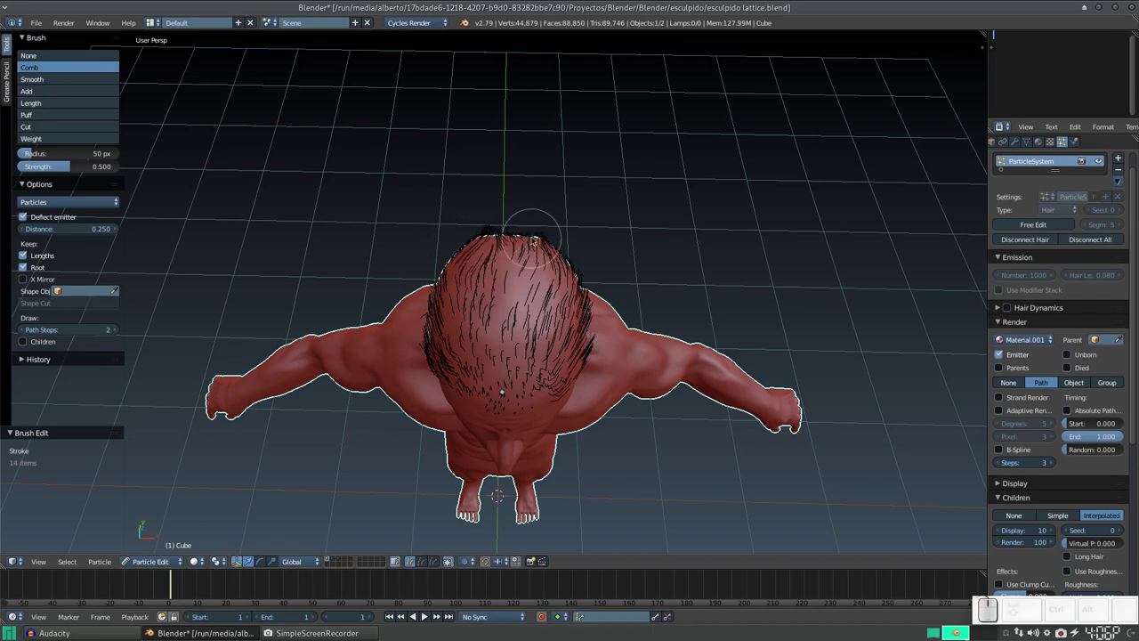
pyautogui.click(534, 232)
pyautogui.click(488, 228)
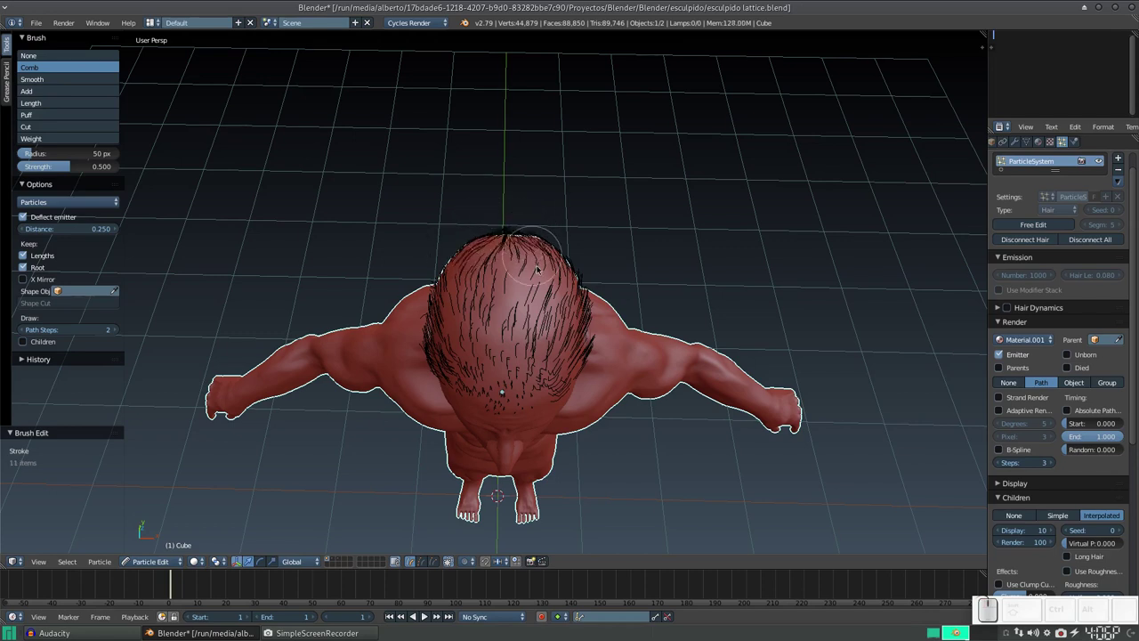
# - From the side profile, comb the hair above and behind the ear and at the temple backward
pyautogui.middleClick(605, 364)
pyautogui.middleClick(567, 489)
pyautogui.middleClick(555, 272)
pyautogui.click(526, 191)
pyautogui.click(546, 197)
pyautogui.moveTo(569, 155); pyautogui.dragTo(534, 226)
pyautogui.click(527, 212)
pyautogui.moveTo(456, 267); pyautogui.dragTo(538, 196)
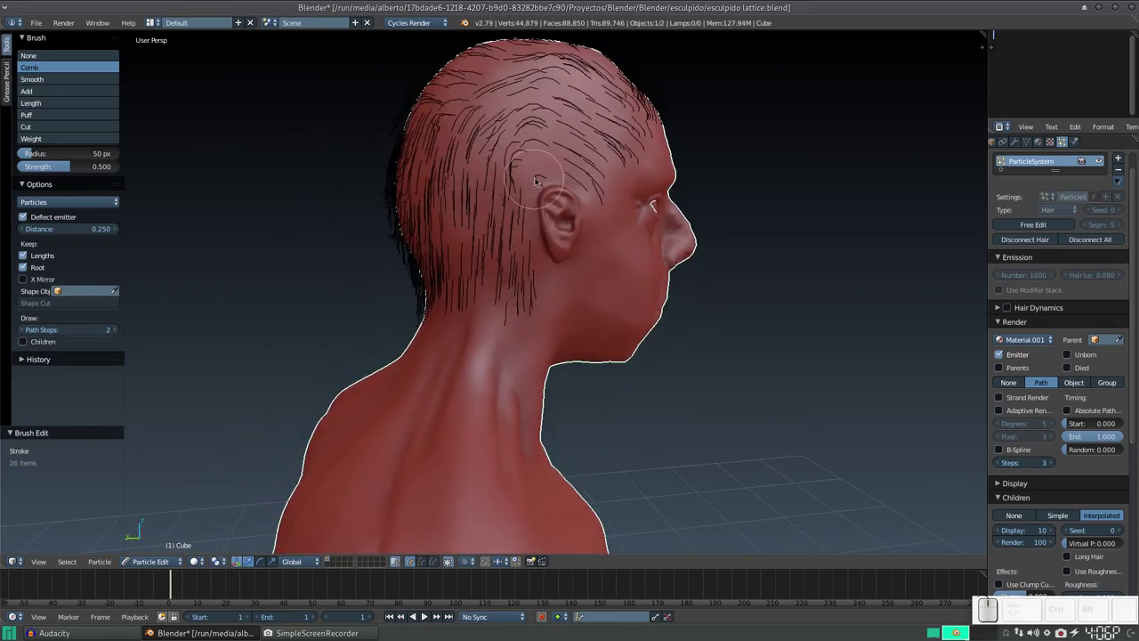
pyautogui.moveTo(544, 179); pyautogui.dragTo(487, 198)
pyautogui.click(478, 162)
pyautogui.click(401, 169)
pyautogui.click(398, 233)
pyautogui.scroll(-3)
pyautogui.moveTo(572, 257); pyautogui.dragTo(540, 240)
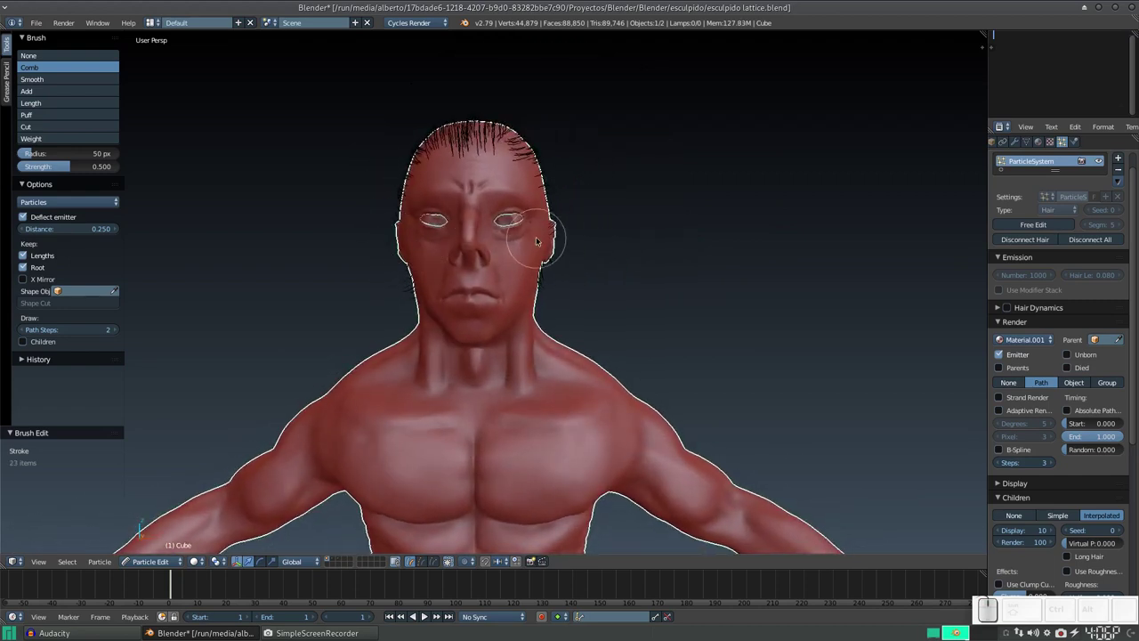
pyautogui.scroll(-3)
# - Comb along the hairline and across the back of the crown so the strands lie down
pyautogui.middleClick(596, 265)
pyautogui.rightClick(594, 264)
pyautogui.moveTo(594, 264); pyautogui.dragTo(549, 311)
pyautogui.scroll(3)
pyautogui.click(537, 302)
pyautogui.scroll(3)
pyautogui.click(573, 331)
pyautogui.click(576, 307)
pyautogui.middleClick(580, 299)
pyautogui.scroll(3)
pyautogui.moveTo(595, 262); pyautogui.dragTo(604, 261)
pyautogui.moveTo(614, 273); pyautogui.dragTo(634, 252)
pyautogui.moveTo(635, 255); pyautogui.dragTo(525, 392)
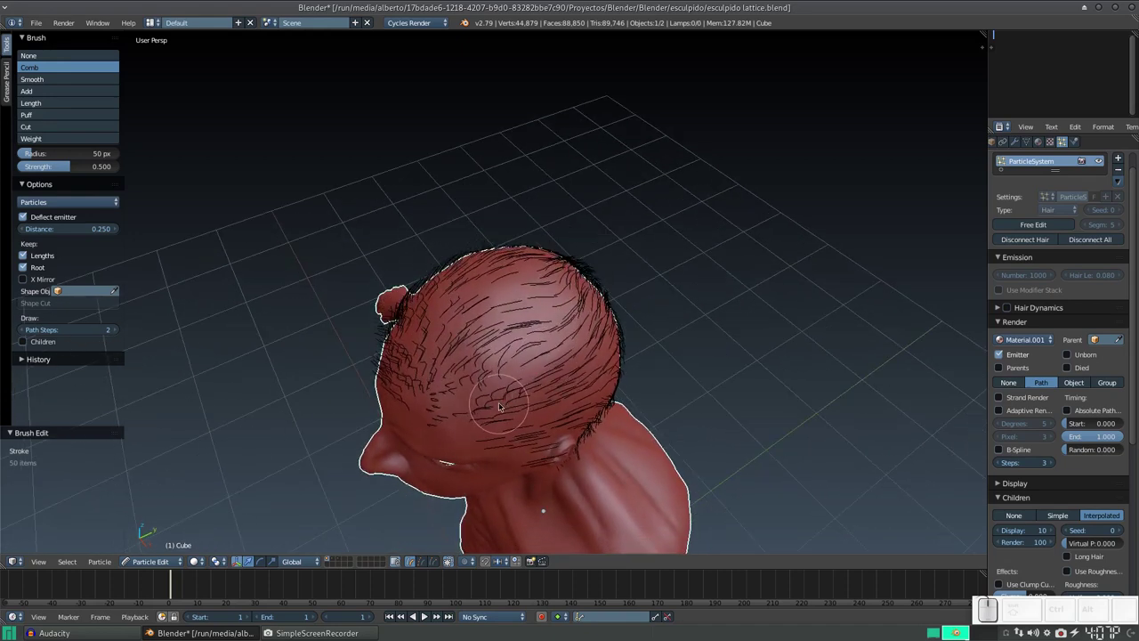
pyautogui.click(515, 399)
# - From the front view, comb the side hair down beside the face
pyautogui.middleClick(495, 413)
pyautogui.scroll(-3)
pyautogui.middleClick(565, 363)
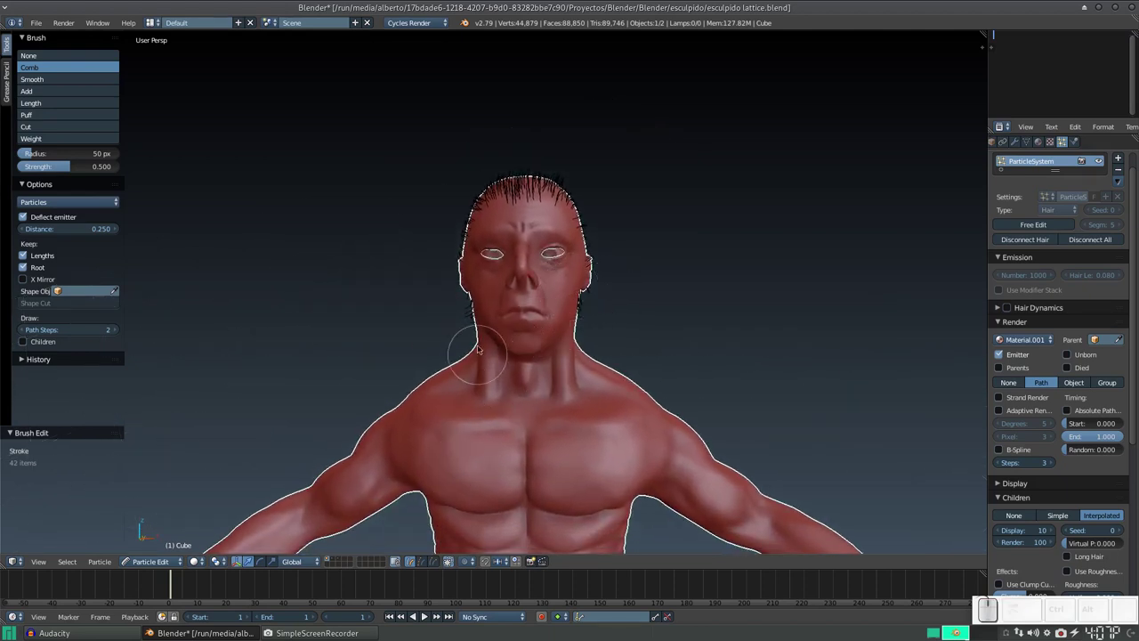
pyautogui.click(473, 310)
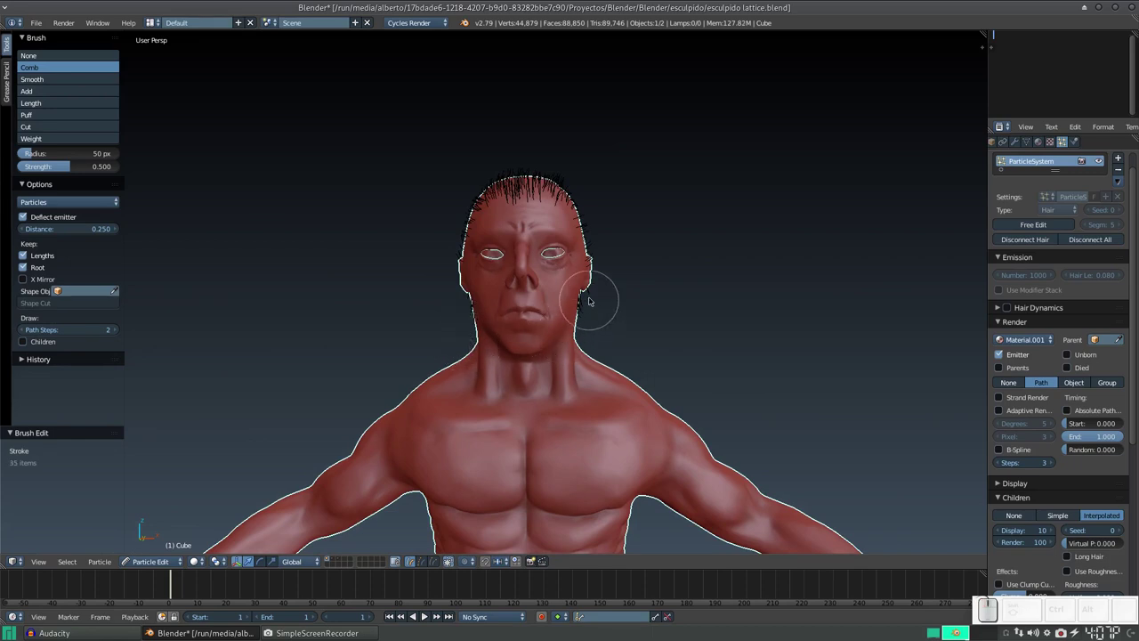
pyautogui.moveTo(594, 295); pyautogui.dragTo(494, 322)
pyautogui.click(477, 313)
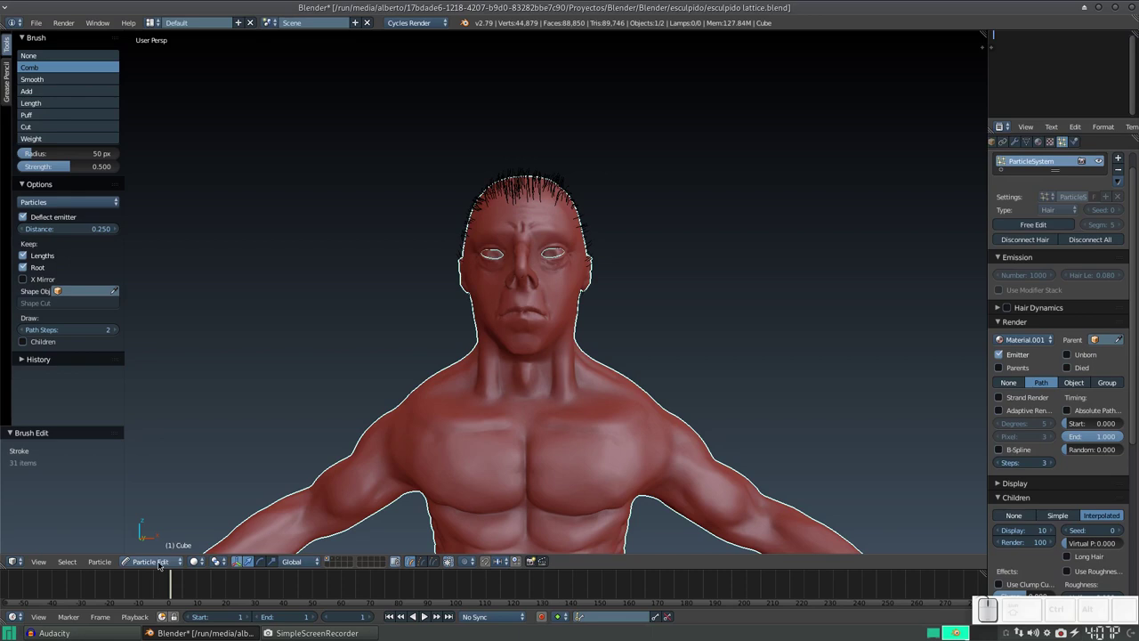
# - Return to Object Mode and preview the bust in Rendered shading
pyautogui.click(162, 562)
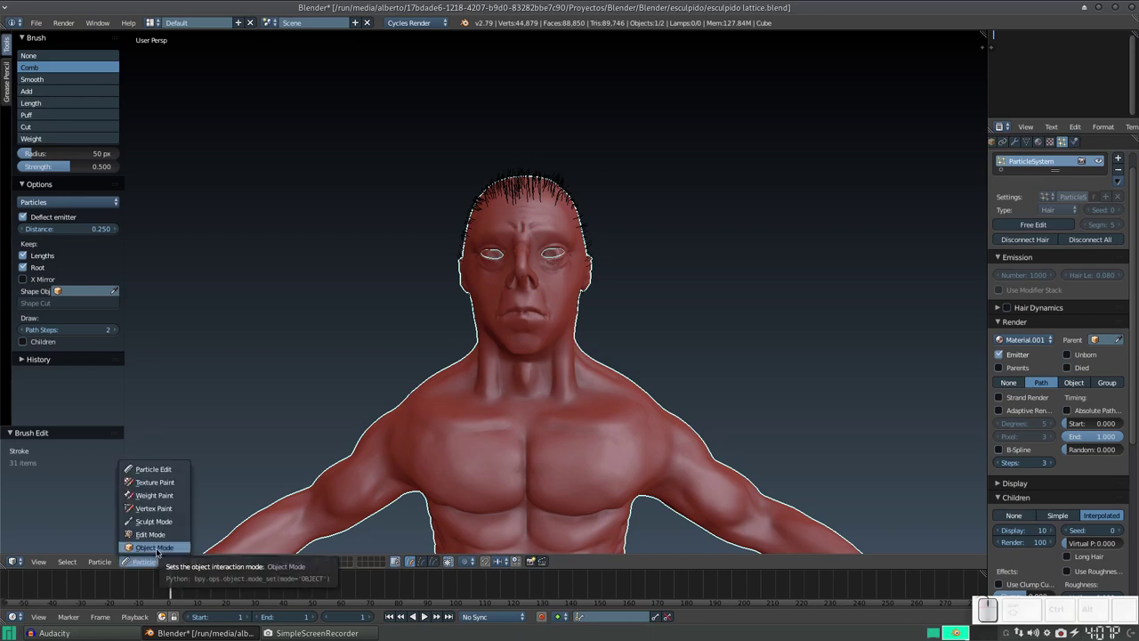
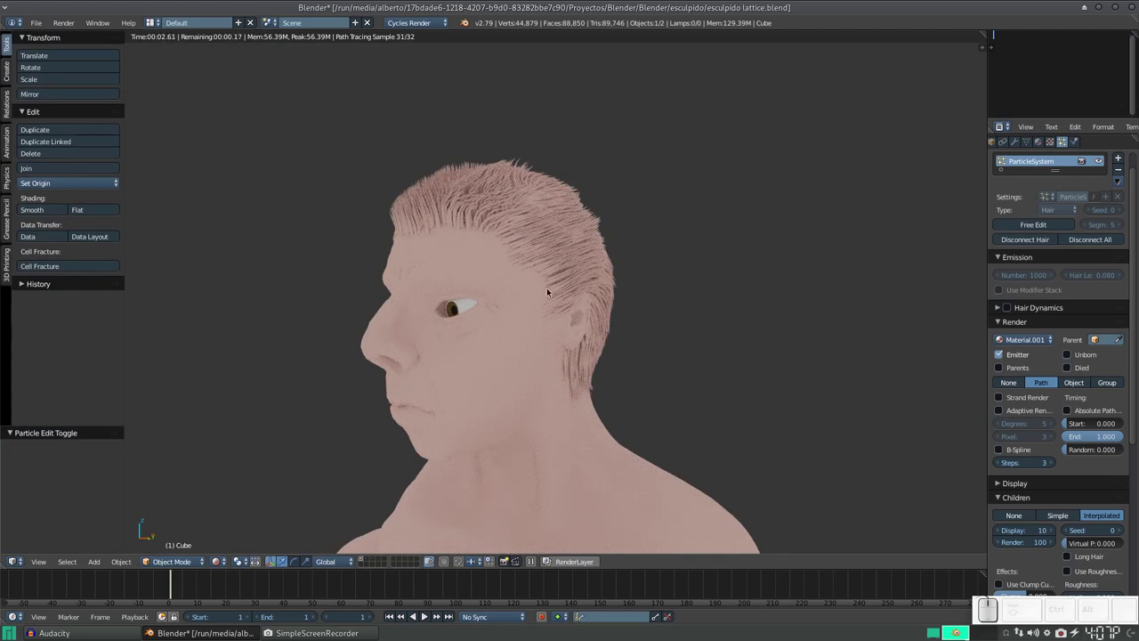
pyautogui.scroll(3)
pyautogui.scroll(3)
pyautogui.scroll(-3)
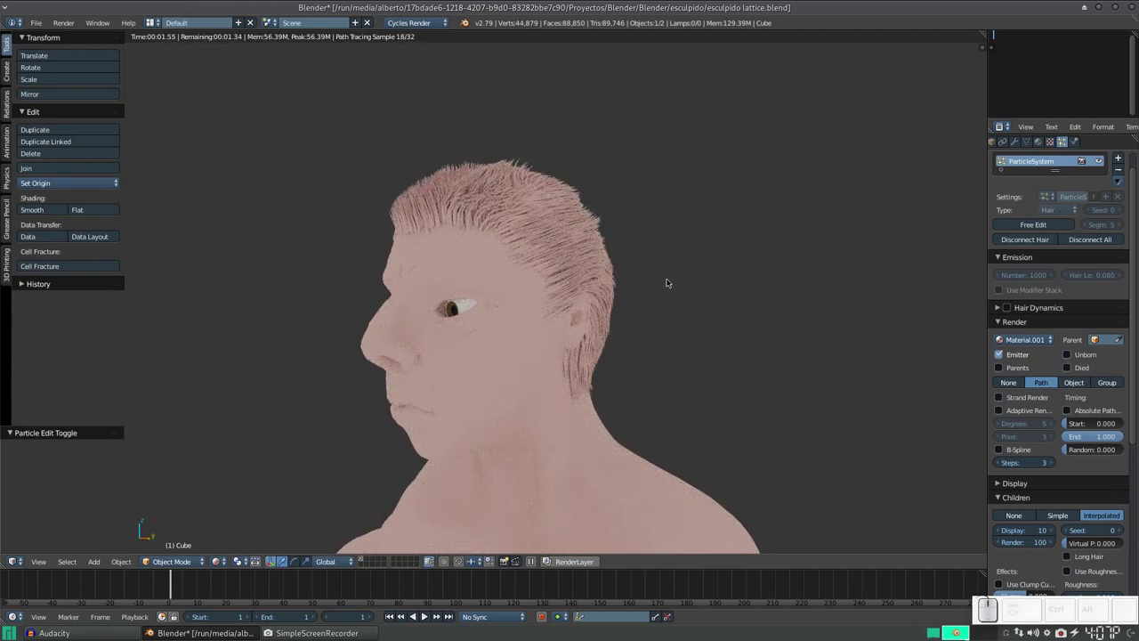
# - Rename Material.001 to piel and add a second material named cabello
pyautogui.press('shift+z')
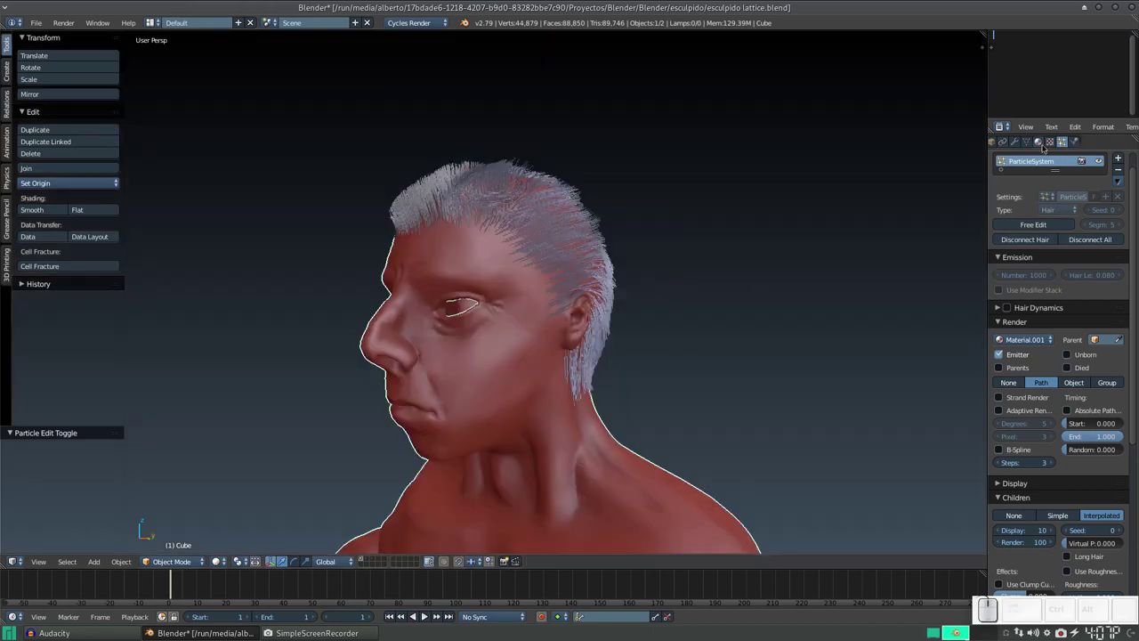
pyautogui.click(1044, 142)
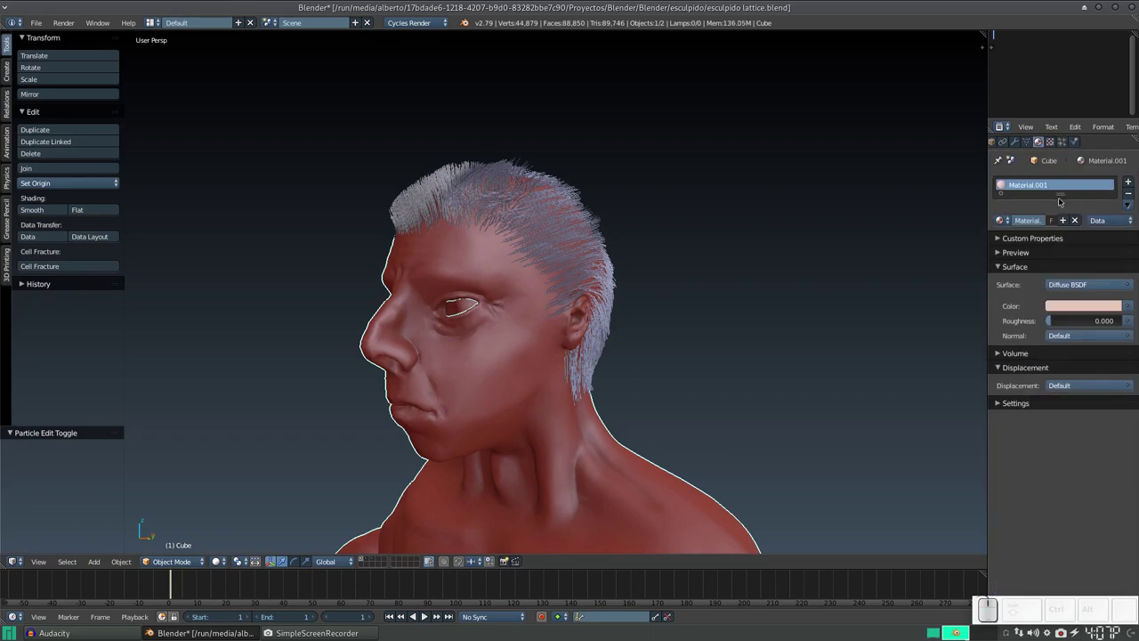
pyautogui.click(1032, 220)
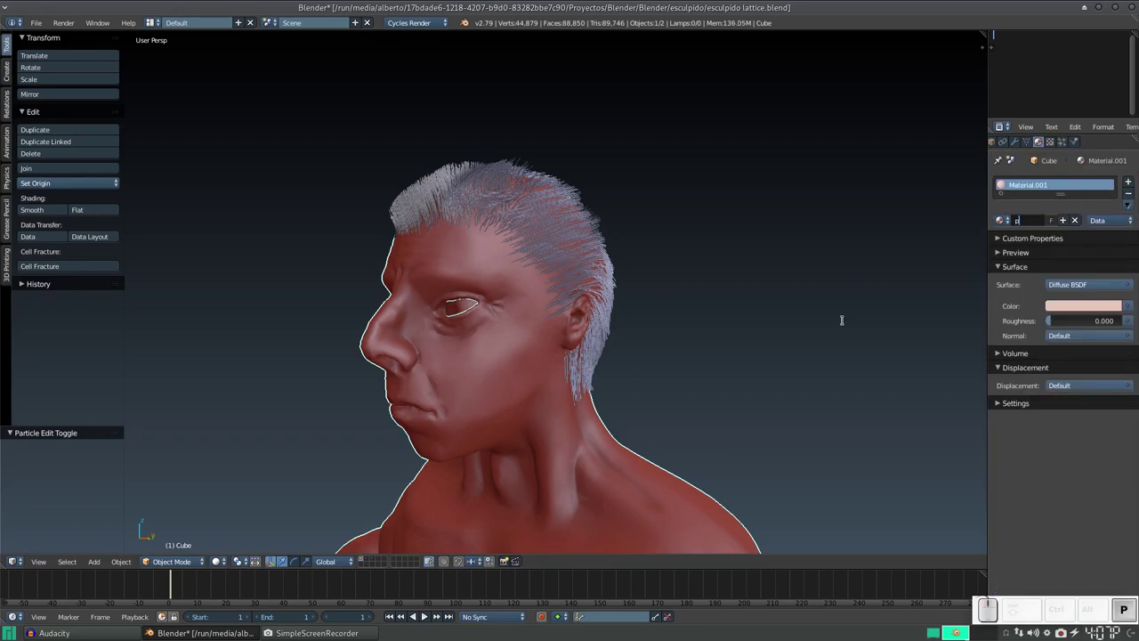
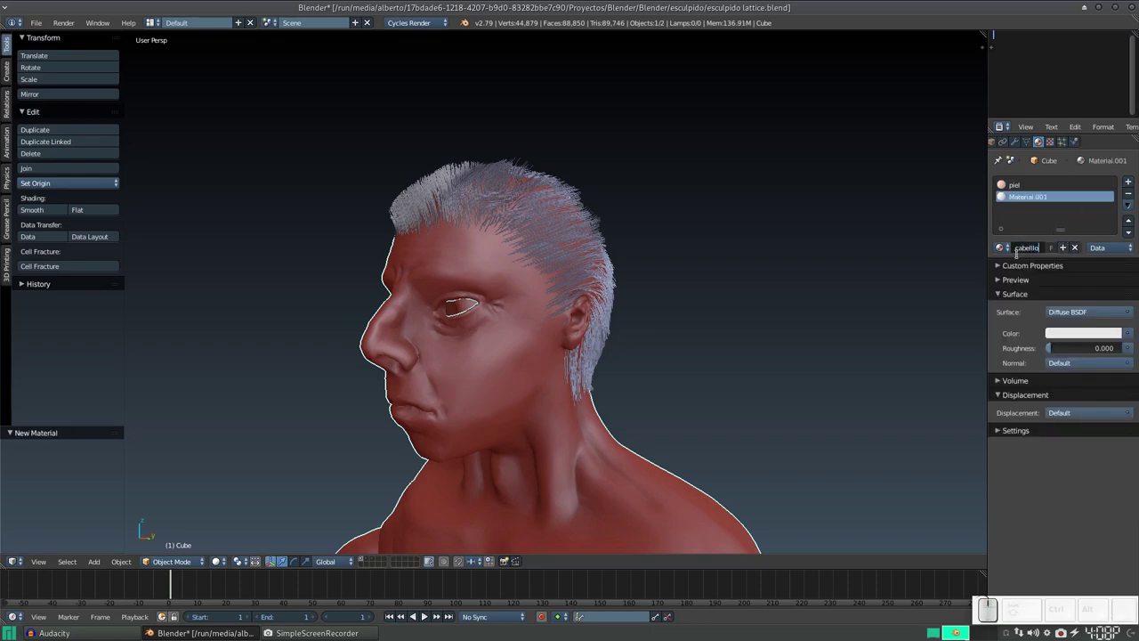
pyautogui.press('BackSpace')
pyautogui.press('Delete')
pyautogui.press('End')
pyautogui.press('Return')
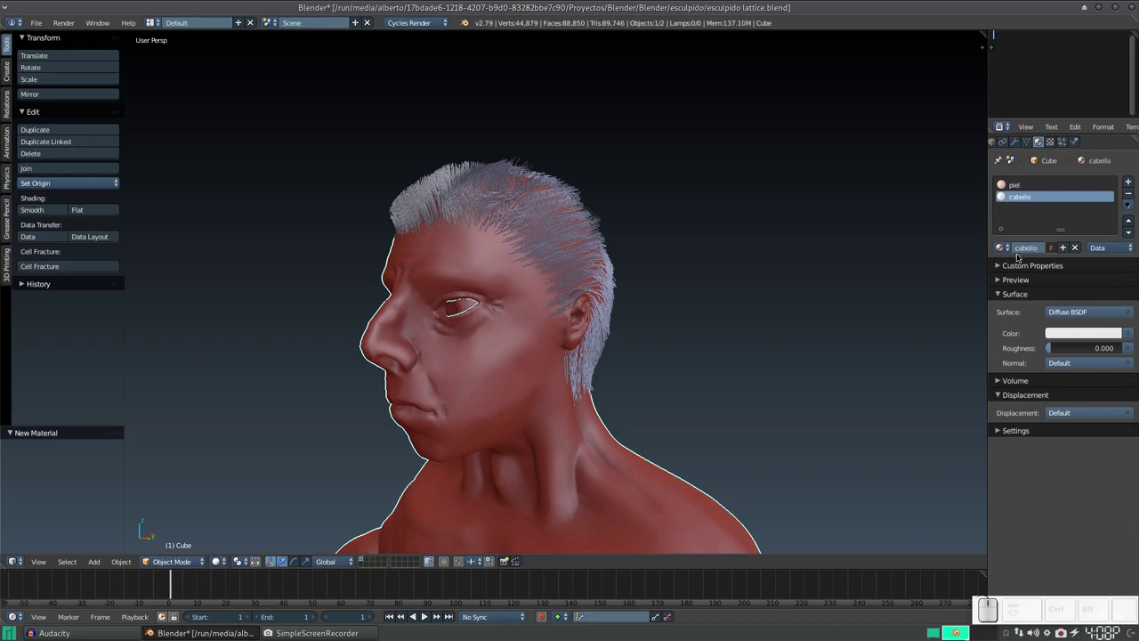
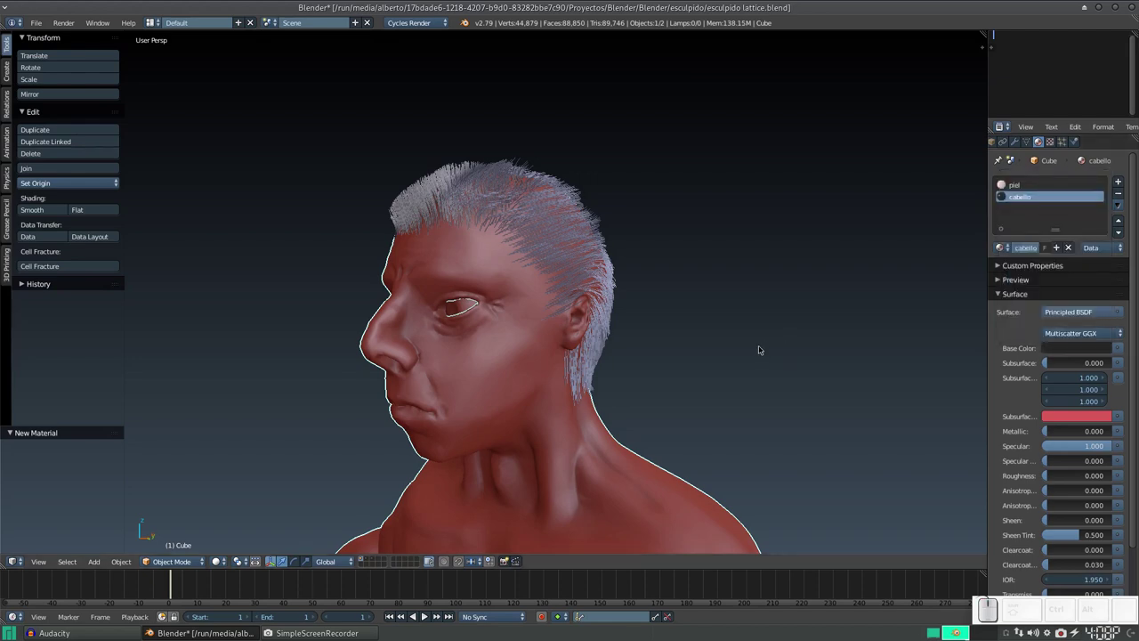
# - Return to the hair particle Render settings to change the material from piel to cabello
pyautogui.click(1062, 144)
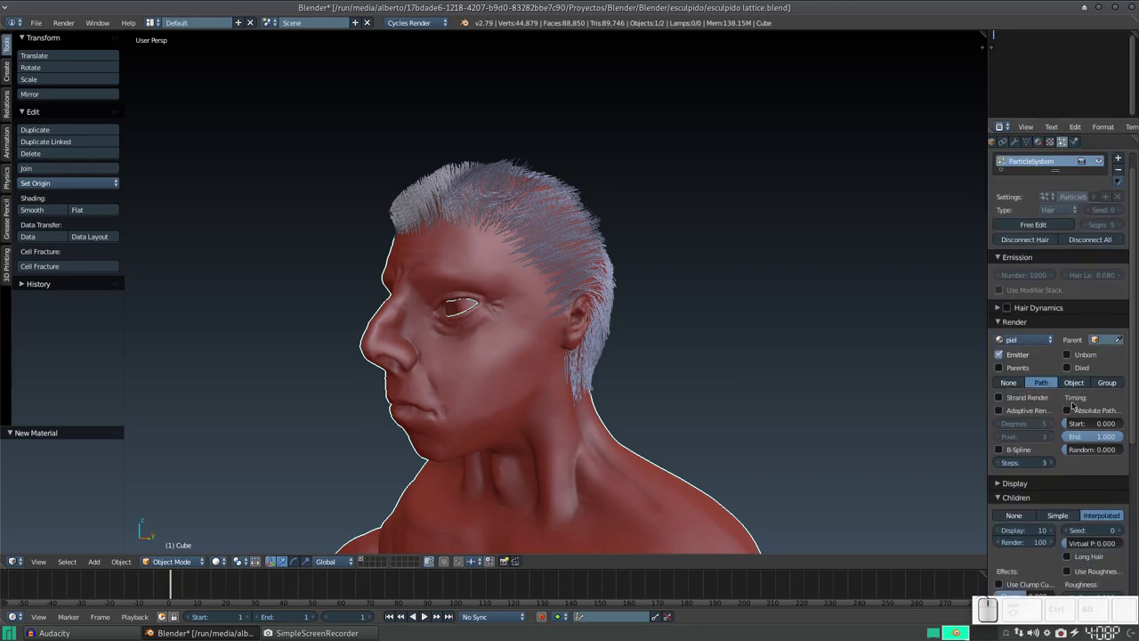
pyautogui.scroll(-3)
pyautogui.scroll(3)
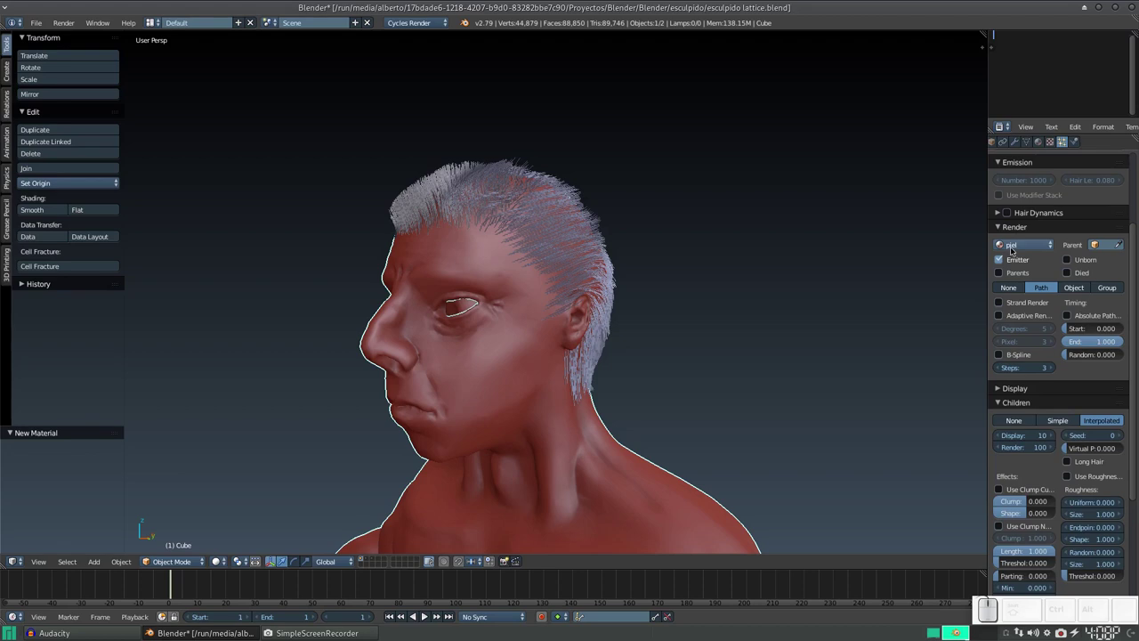
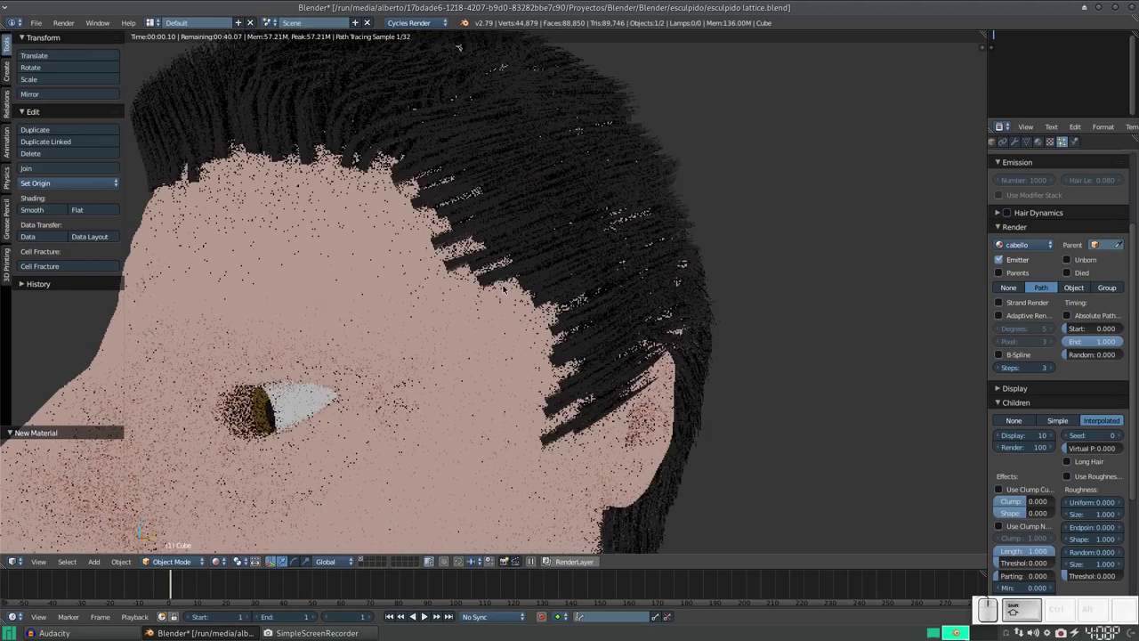
# - Scroll through the Children settings while reviewing the dark hair in the rendered preview
pyautogui.scroll(-3)
pyautogui.scroll(-3)
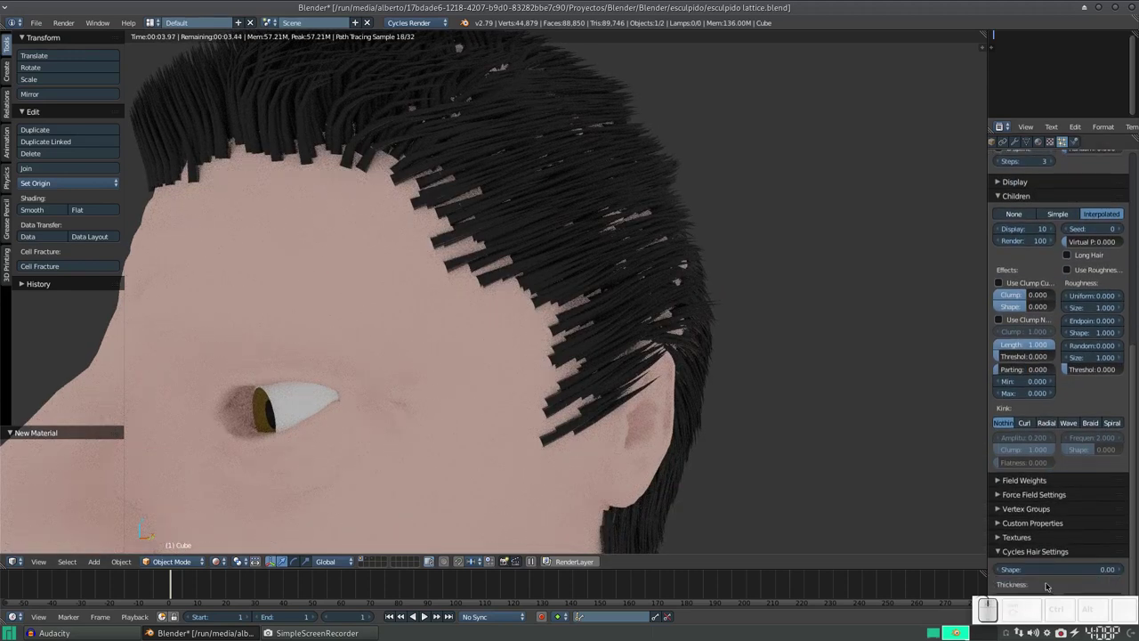
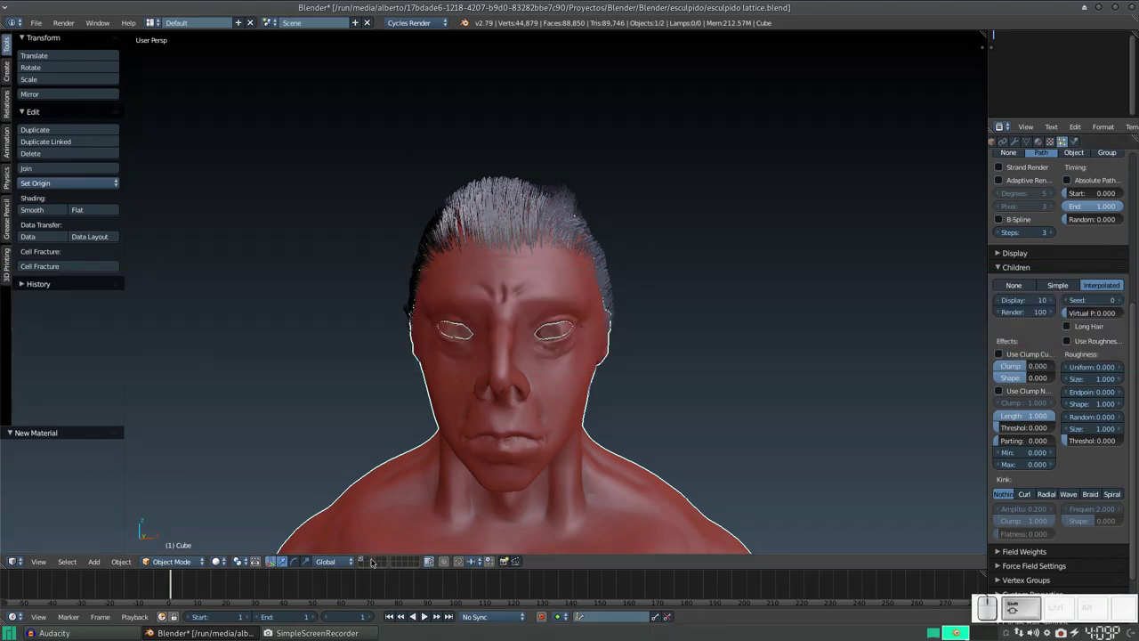
# - Add a camera and align it to a front view of the bust with Ctrl+Alt+Numpad0
pyautogui.click(376, 561)
pyautogui.press('KP_0')
pyautogui.scroll(3)
pyautogui.middleClick(539, 237)
pyautogui.middleClick(624, 424)
pyautogui.moveTo(541, 298); pyautogui.dragTo(560, 324)
pyautogui.scroll(3)
pyautogui.moveTo(605, 333); pyautogui.dragTo(595, 311)
pyautogui.moveTo(593, 308); pyautogui.dragTo(597, 329)
pyautogui.press('ctrl+alt+KP_0')
# - Grab the camera to reframe the bust, then render the image through it in Cycles
pyautogui.scroll(-3)
pyautogui.middleClick(637, 339)
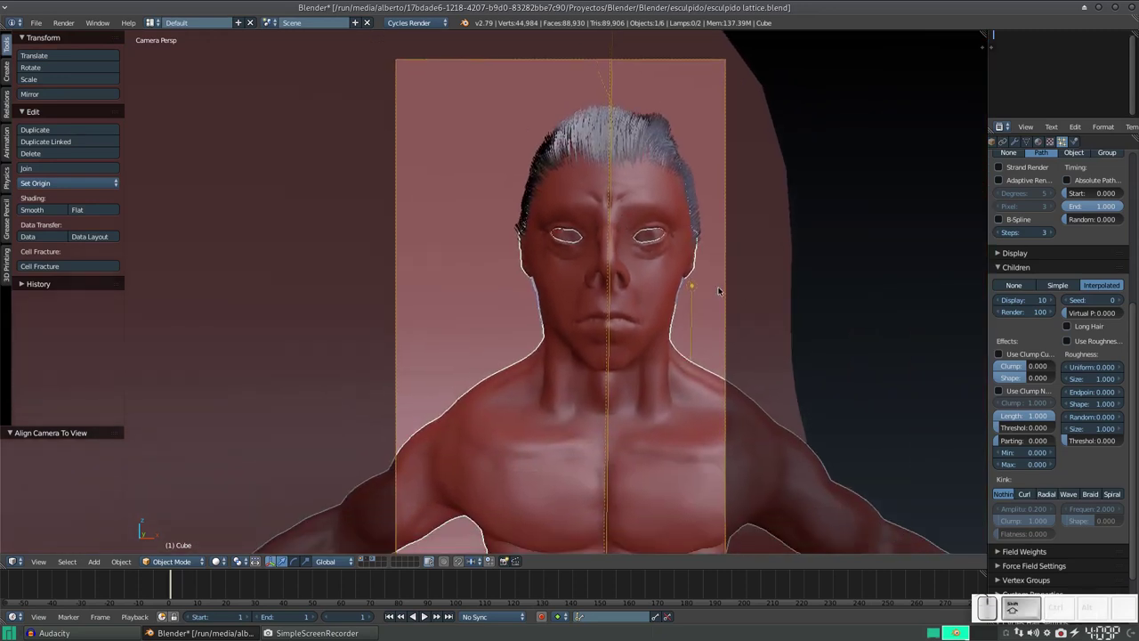
pyautogui.rightClick(728, 297)
pyautogui.middleClick(682, 336)
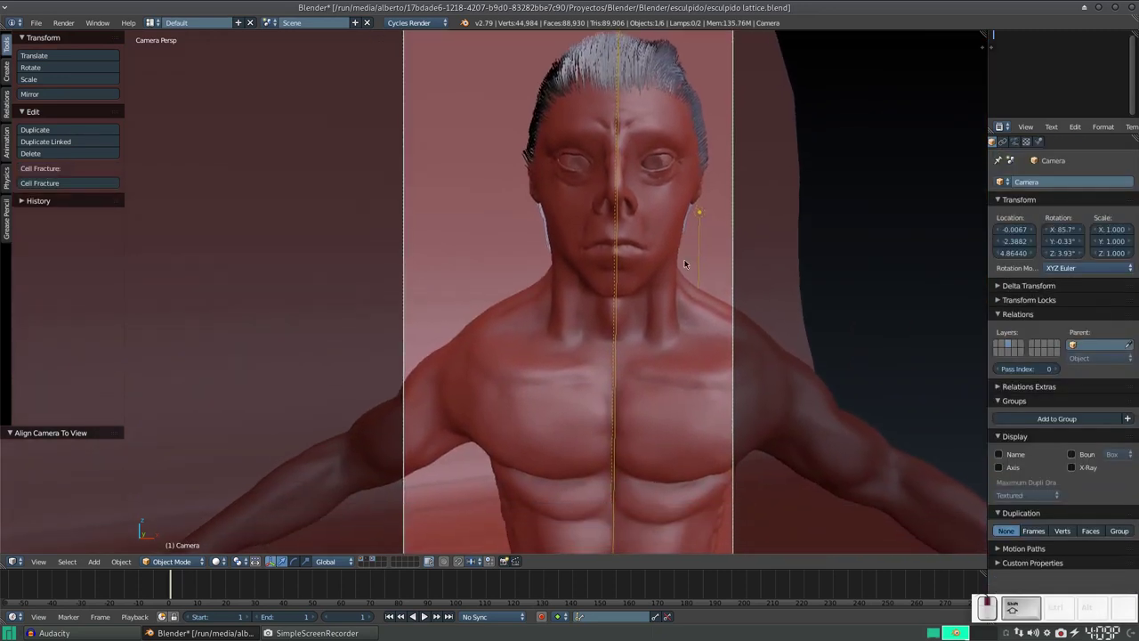
pyautogui.scroll(-3)
pyautogui.scroll(3)
pyautogui.press('g')
pyautogui.click(583, 300)
pyautogui.press('F12')
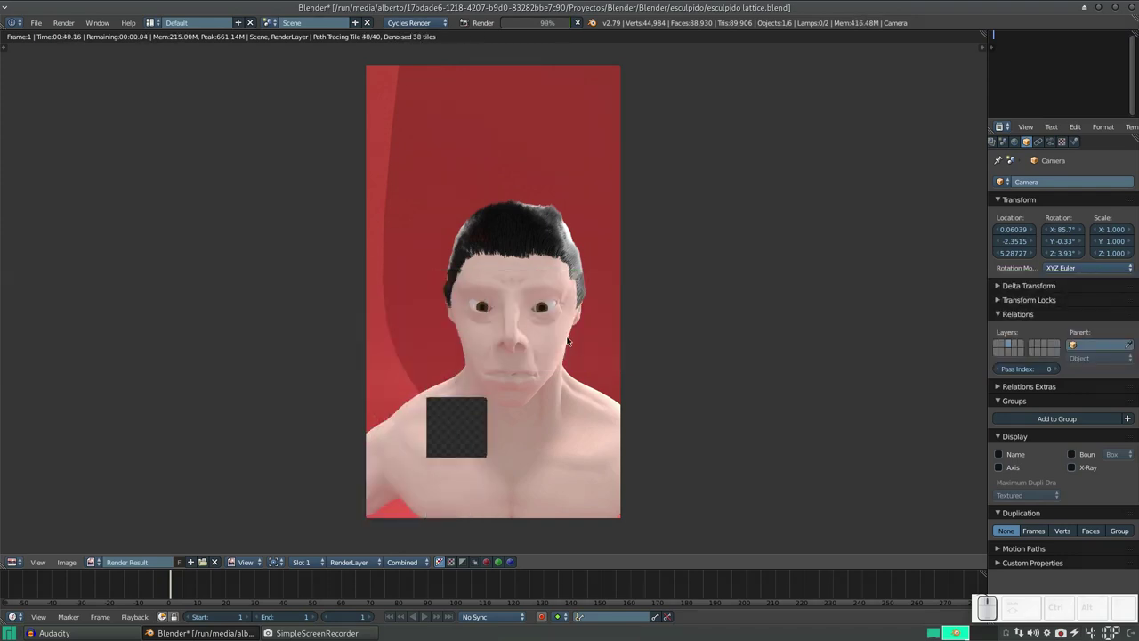
# - Leave the render, select the bust and show only its scene layer, hiding the backdrop and lamps
pyautogui.press('Escape')
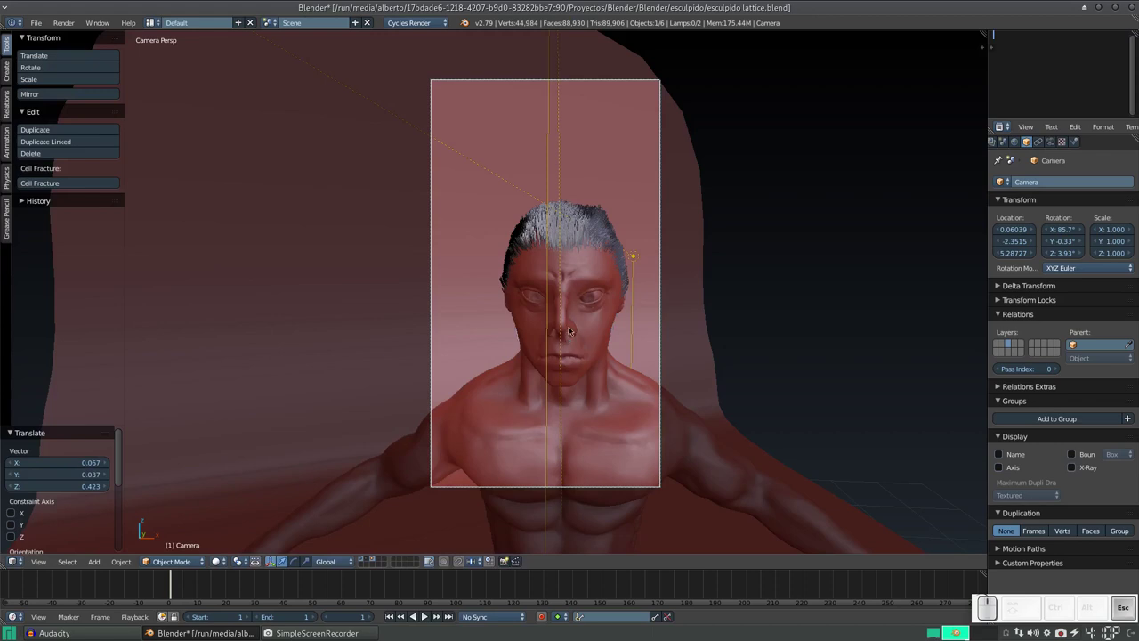
pyautogui.rightClick(599, 243)
pyautogui.rightClick(589, 233)
pyautogui.rightClick(589, 230)
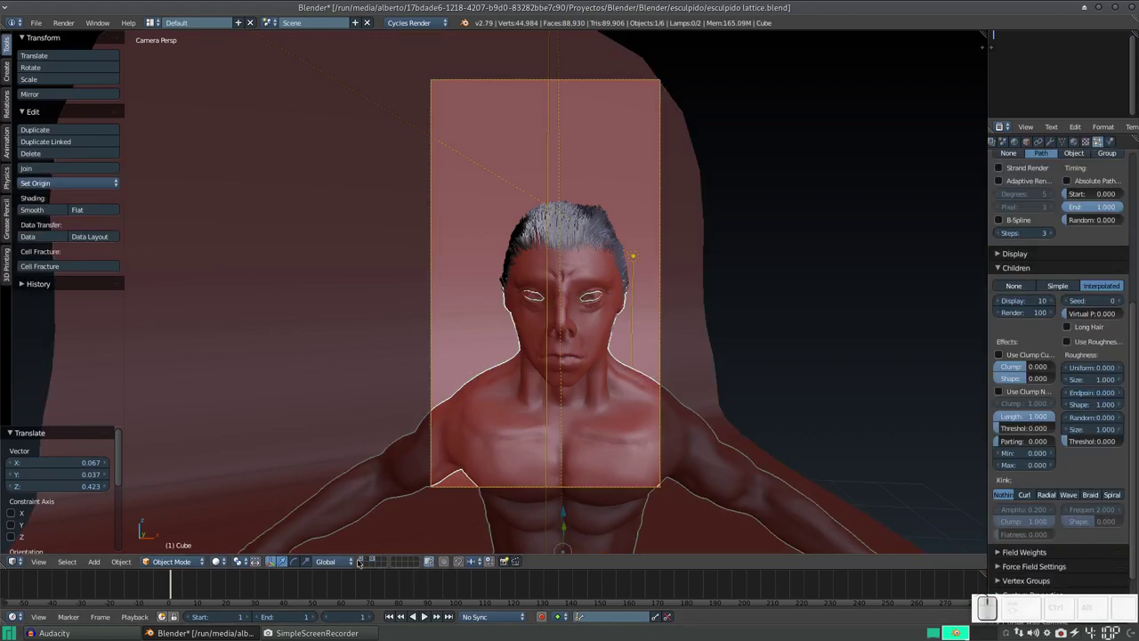
pyautogui.click(364, 560)
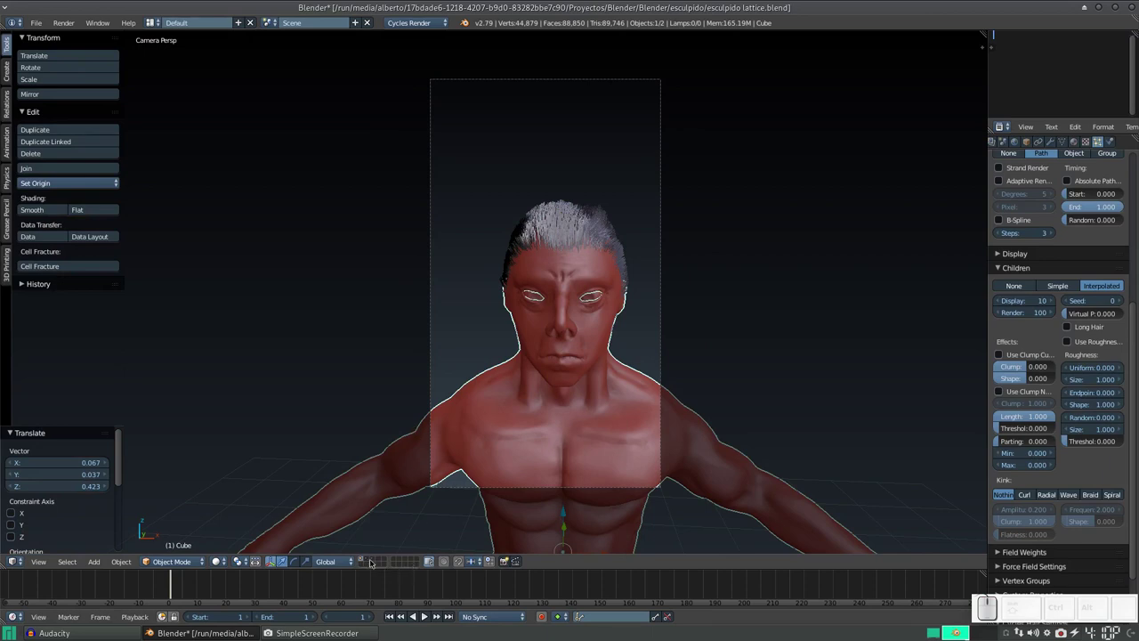
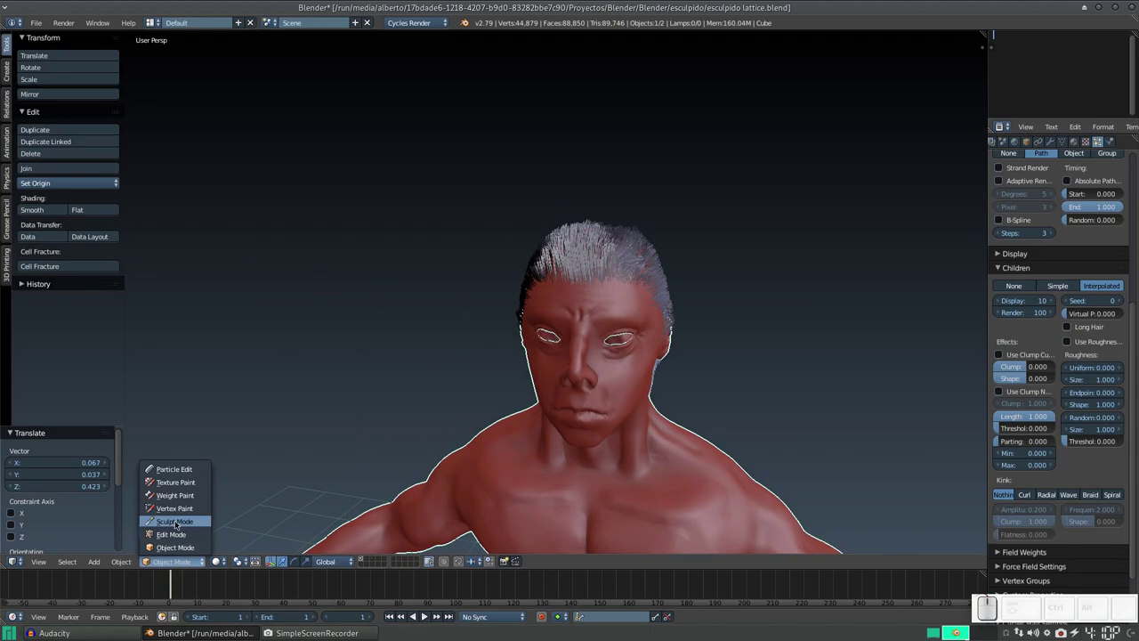
# - Switch to Particle Edit and comb the scalp hair strands backward over the head
pyautogui.click(187, 470)
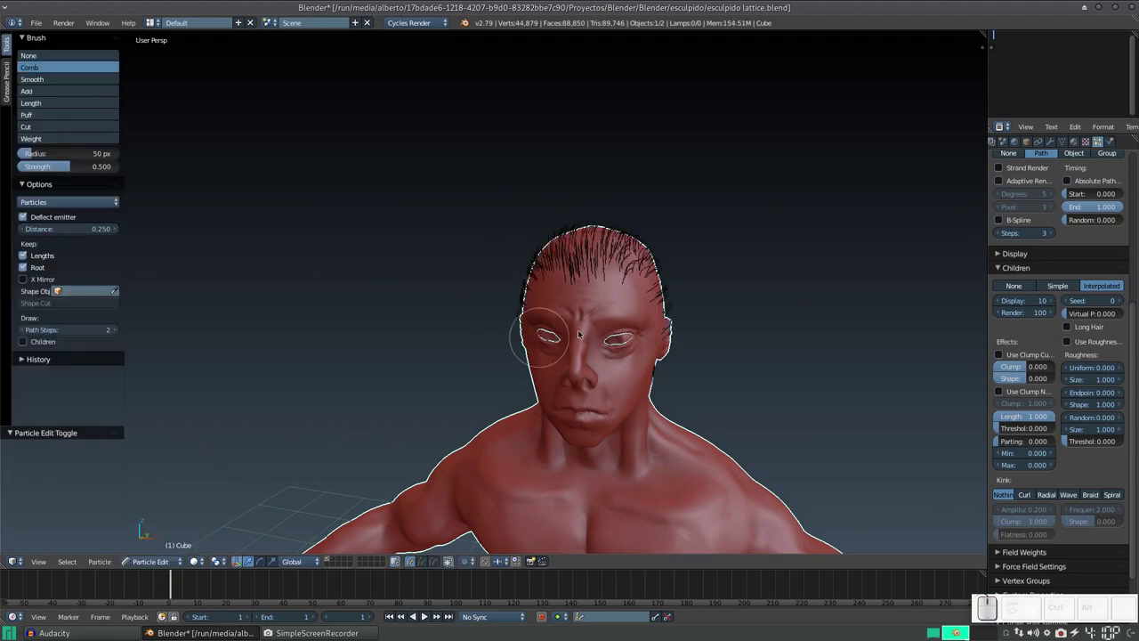
pyautogui.moveTo(707, 332); pyautogui.dragTo(695, 374)
pyautogui.scroll(3)
pyautogui.middleClick(702, 373)
pyautogui.moveTo(630, 374); pyautogui.dragTo(669, 336)
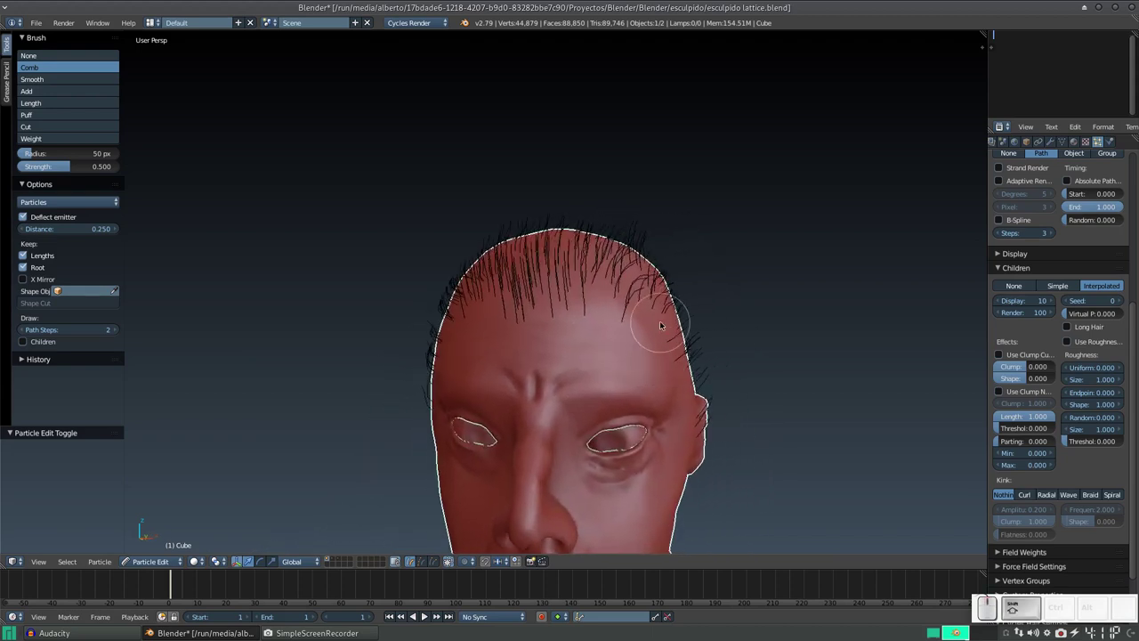
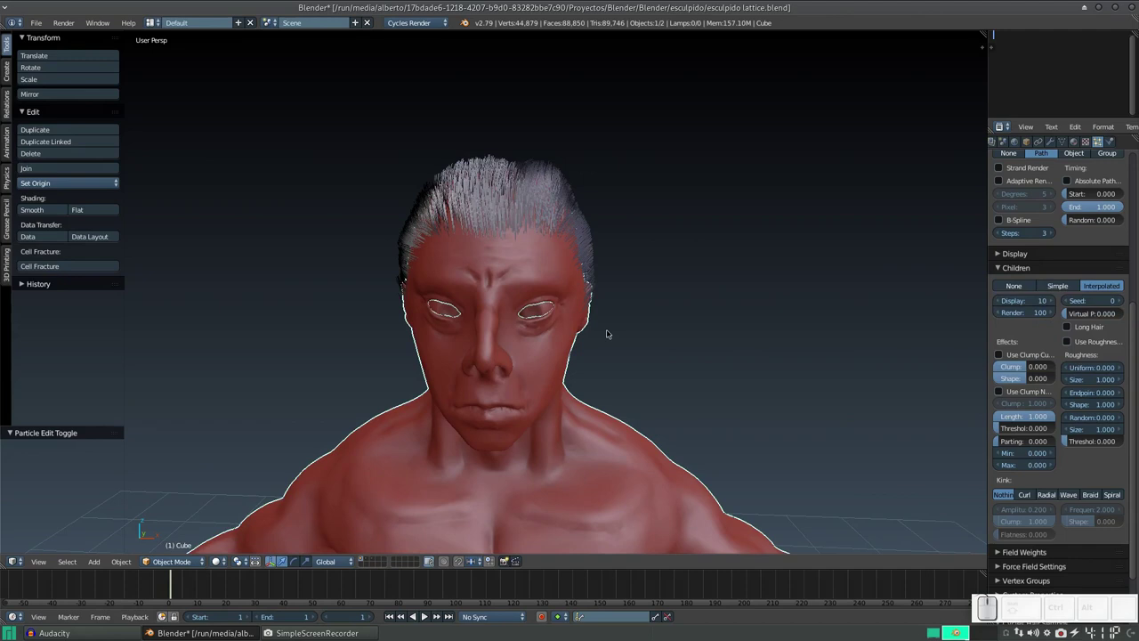
# - Render the combed black-haired bust in Cycles, then return to the viewport and inspect it
pyautogui.press('F12')
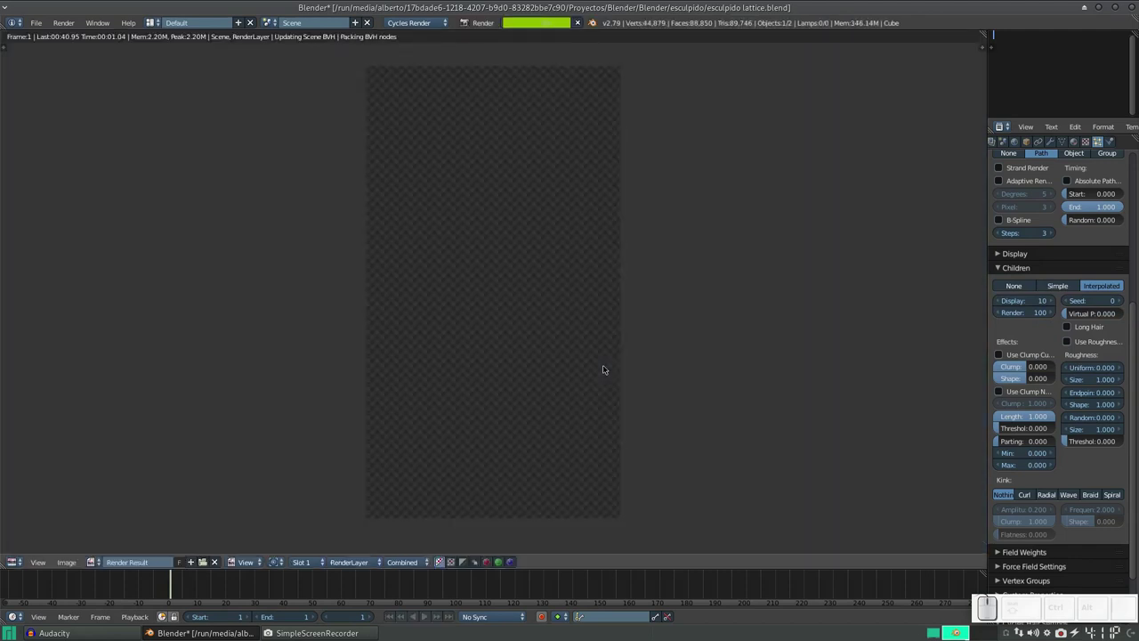
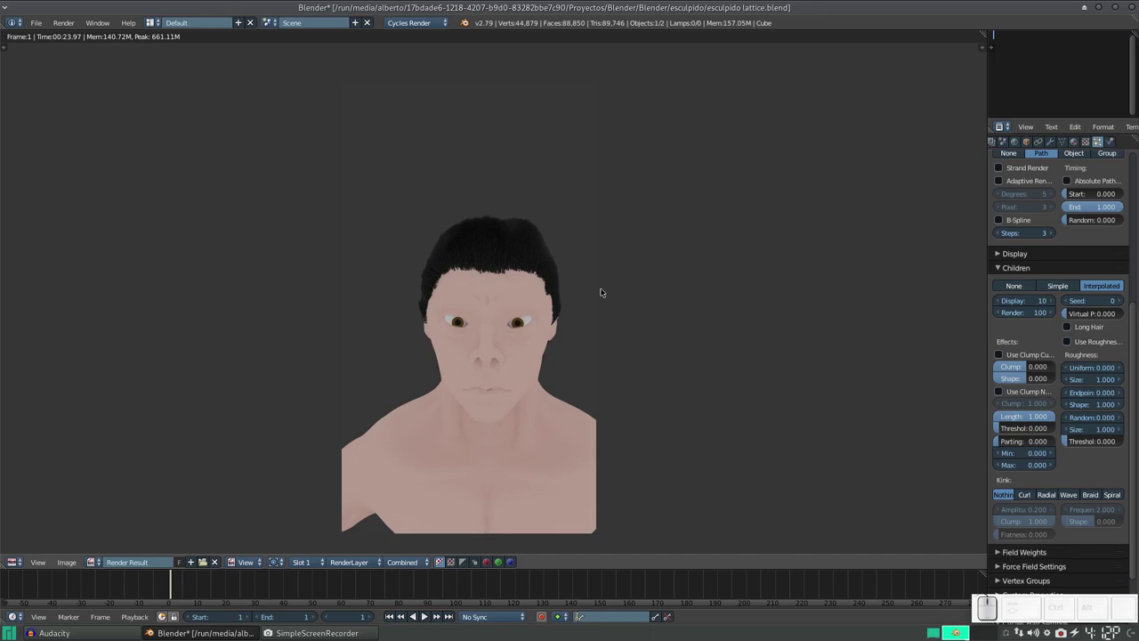
pyautogui.press('Escape')
pyautogui.scroll(-3)
pyautogui.scroll(-3)
pyautogui.moveTo(588, 324); pyautogui.dragTo(589, 305)
pyautogui.scroll(3)
pyautogui.scroll(3)
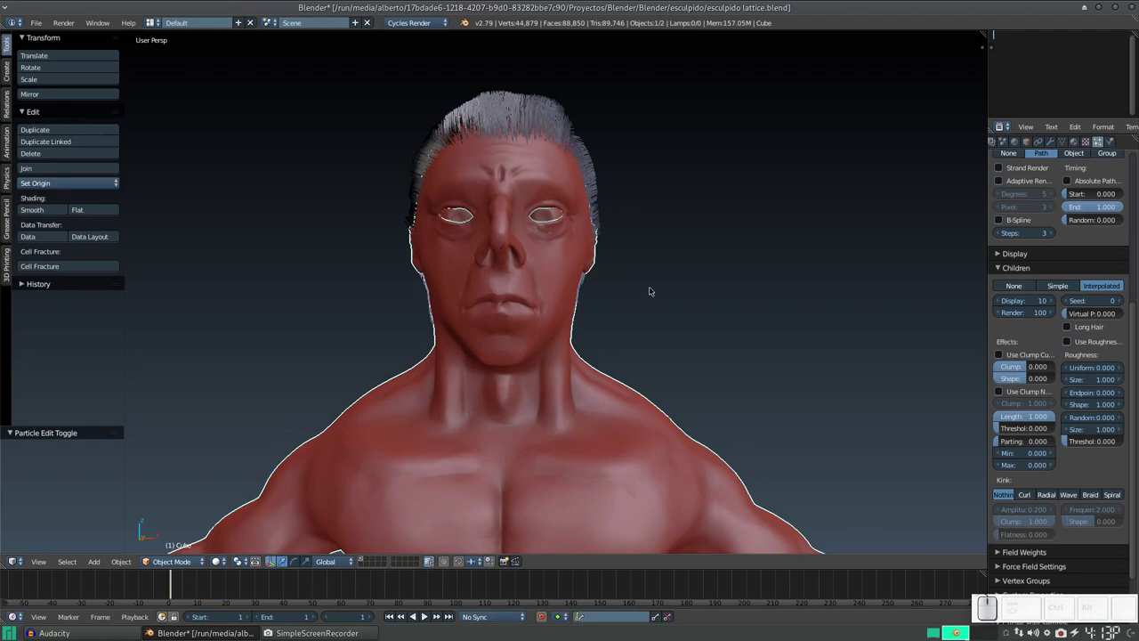
pyautogui.moveTo(642, 289); pyautogui.dragTo(558, 324)
pyautogui.moveTo(557, 324); pyautogui.dragTo(631, 297)
pyautogui.scroll(-3)
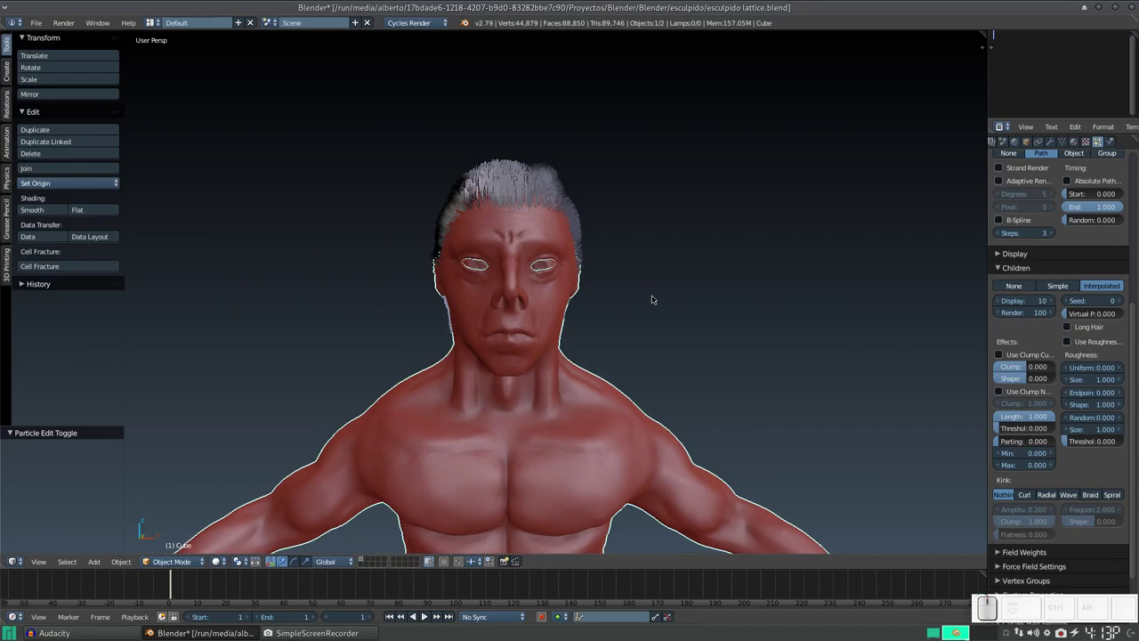
pyautogui.scroll(-3)
pyautogui.middleClick(604, 364)
pyautogui.scroll(3)
pyautogui.scroll(-3)
pyautogui.scroll(-3)
pyautogui.middleClick(665, 351)
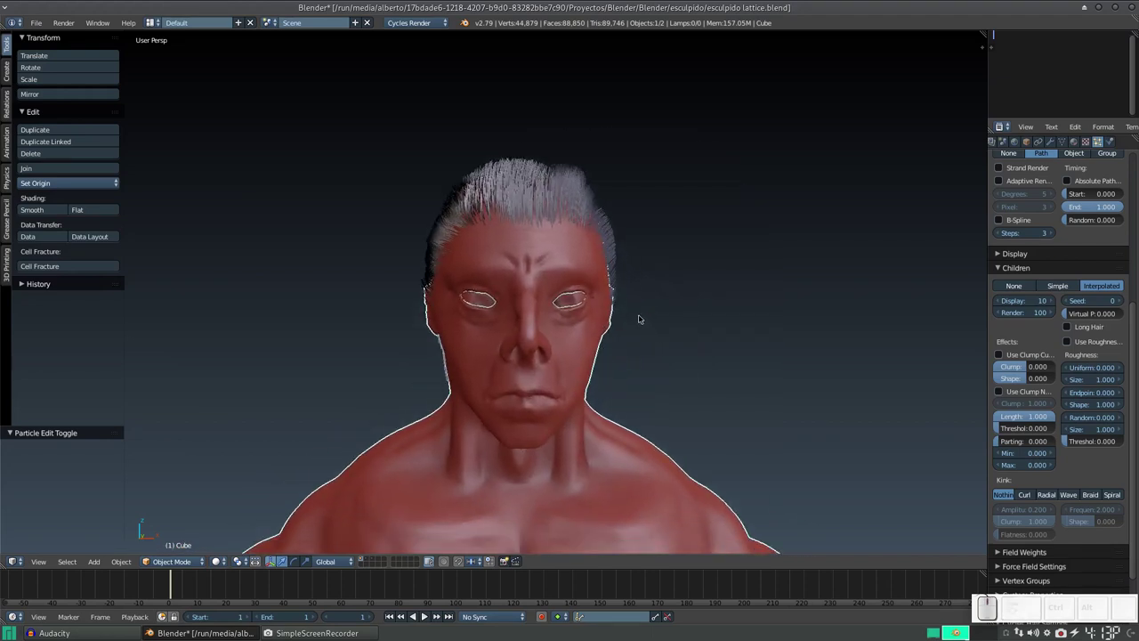